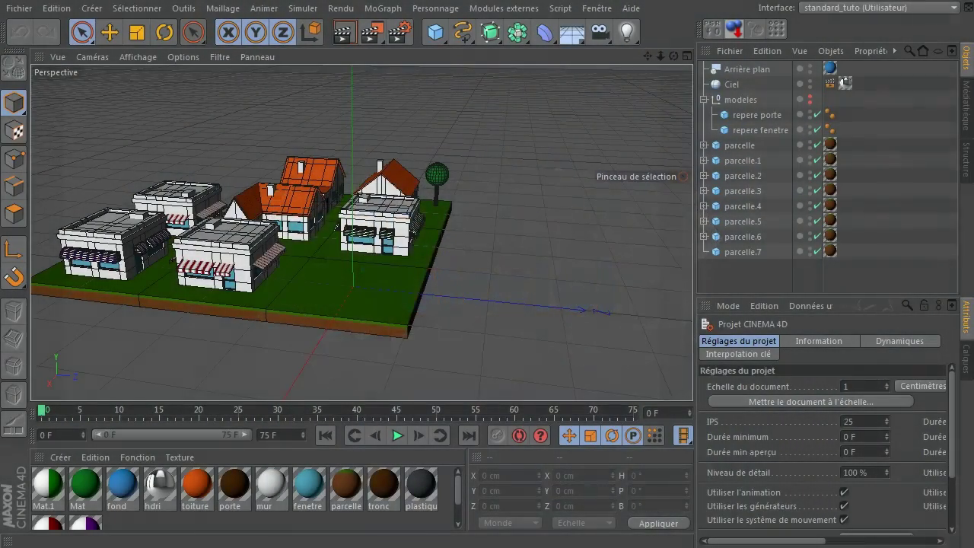
Switch the viewport to an Isometric camera and render a preview of the town in the viewport.
left_click(138, 250)
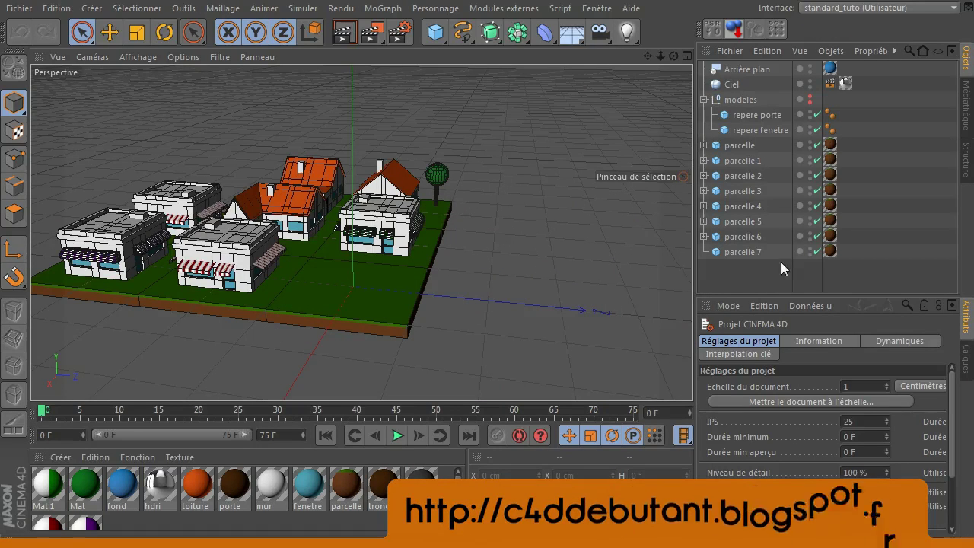
left_click(756, 278)
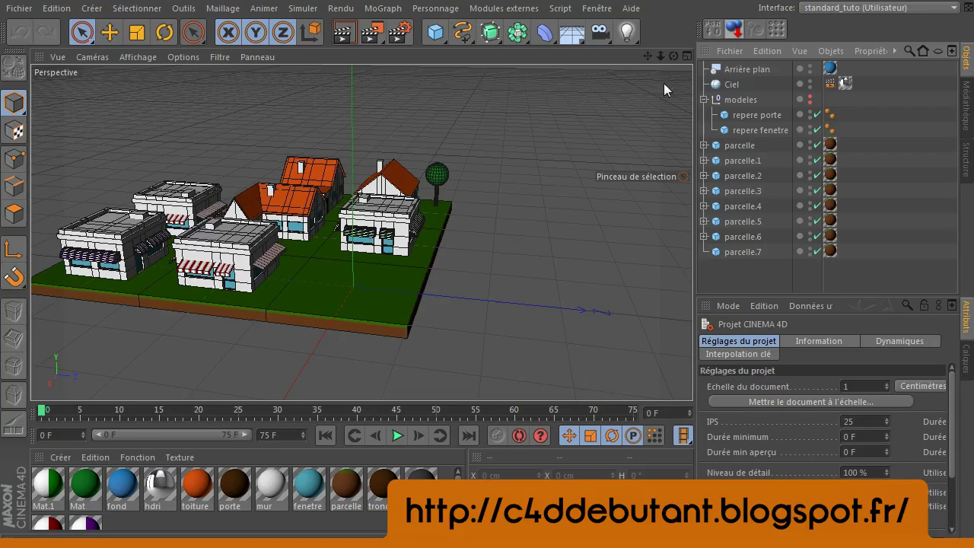
left_click(677, 59)
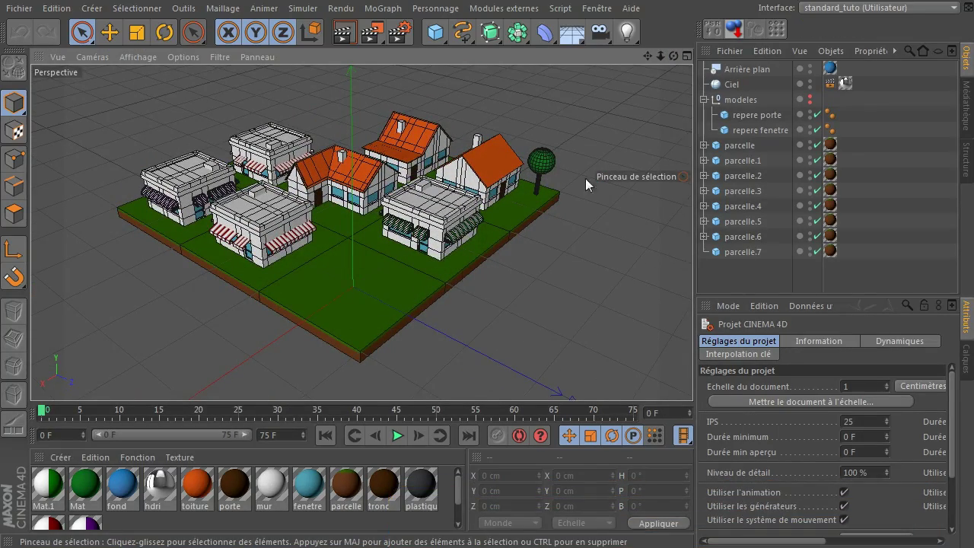
left_click(110, 59)
left_click(192, 285)
left_click(655, 60)
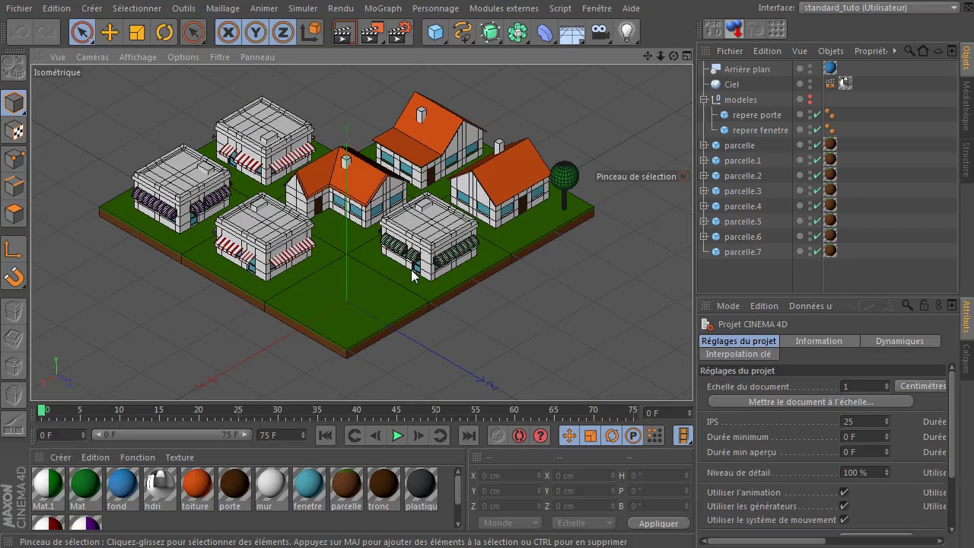
left_click(350, 31)
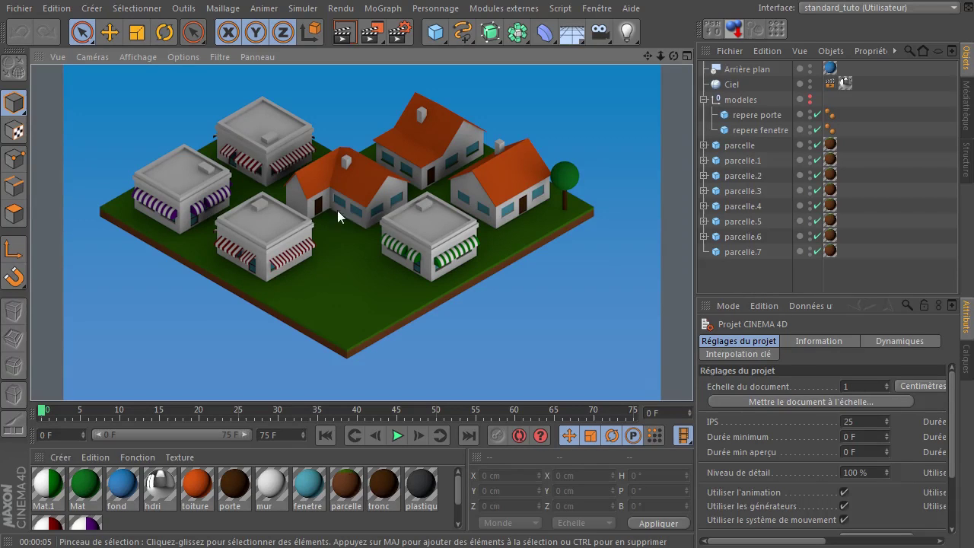
Clear the viewport render, return to the Perspective camera and select the empty front parcel.7.
left_click(125, 63)
left_click(118, 133)
left_click(682, 66)
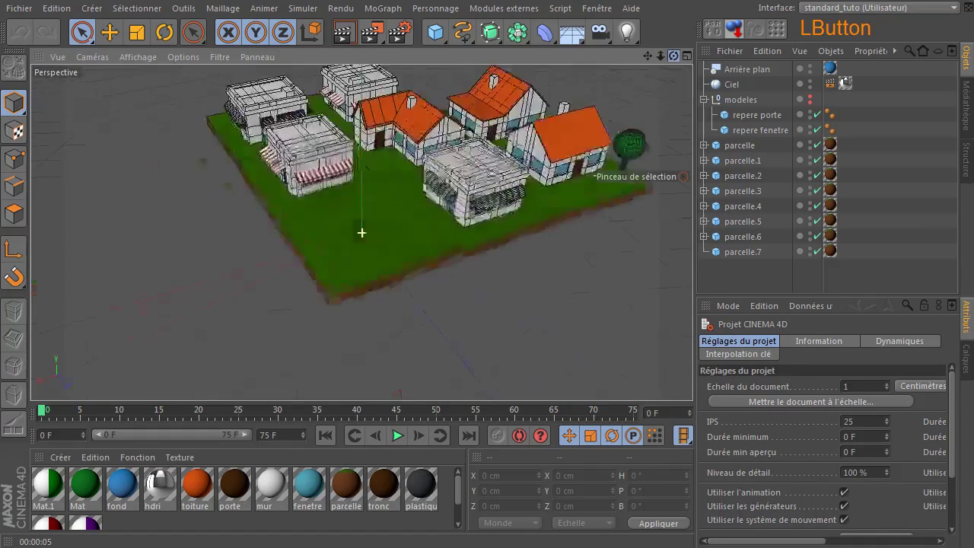
left_click(382, 241)
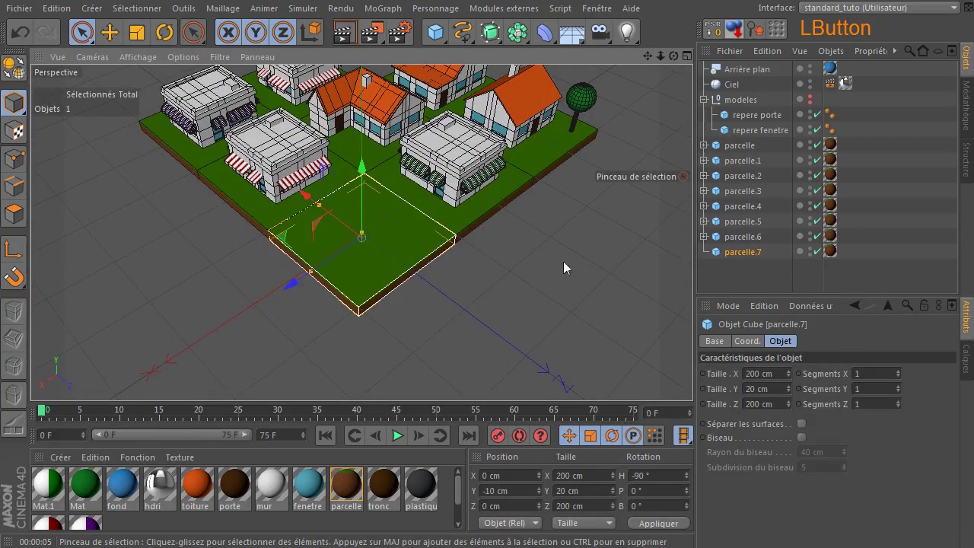
Deselect the parcel and orbit the view around the village scene.
left_click(740, 294)
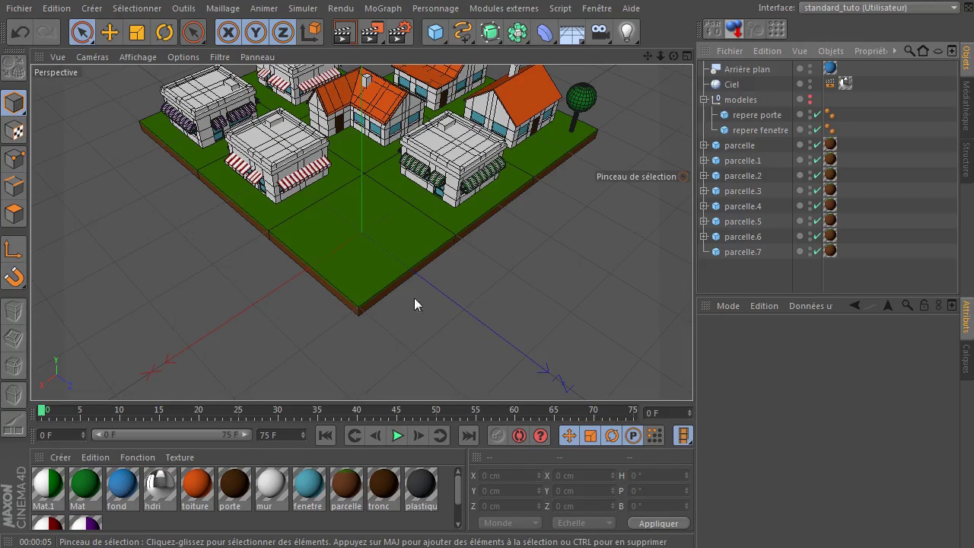
left_click(652, 63)
left_click(679, 64)
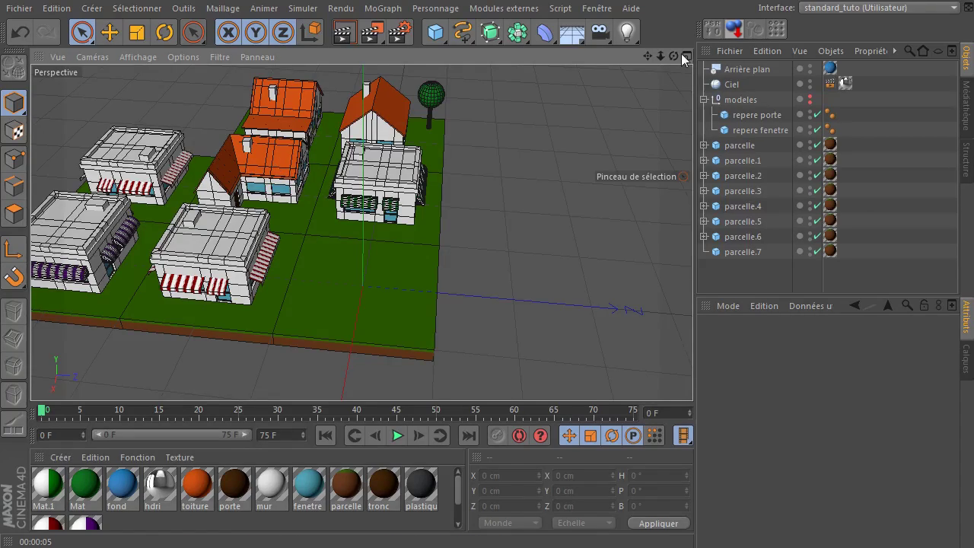
left_click(399, 134)
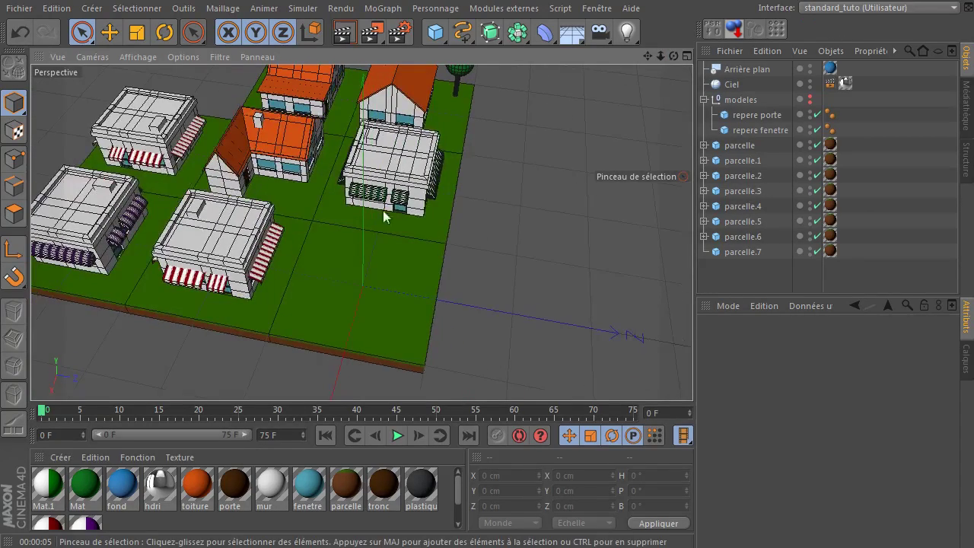
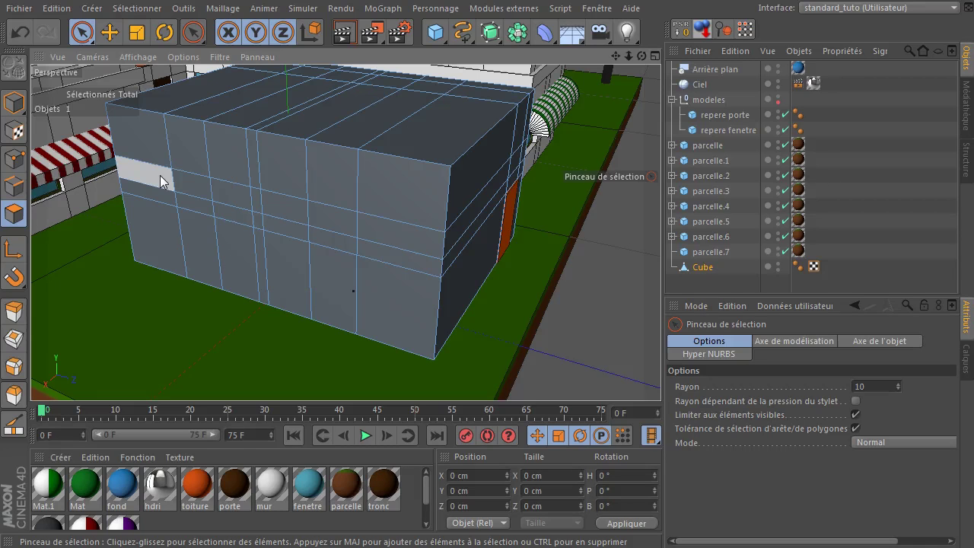
Loop-select the face ring around the building and extrude it outward with a 91° maximum angle.
key("u")
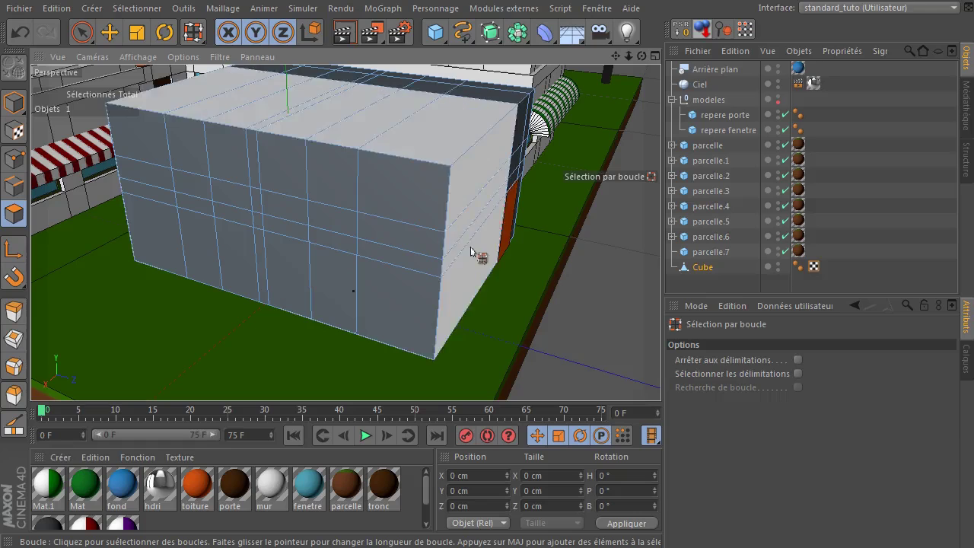
left_click(447, 245)
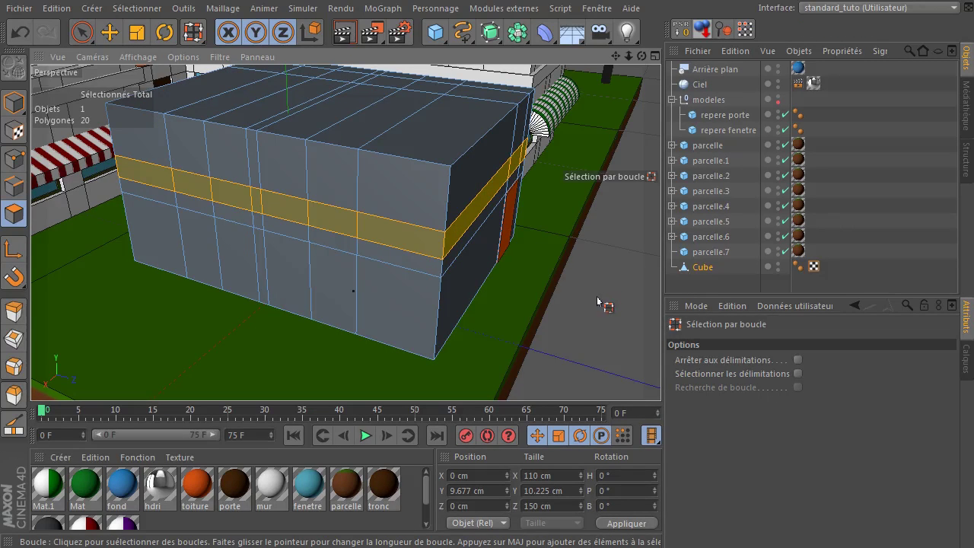
key("d")
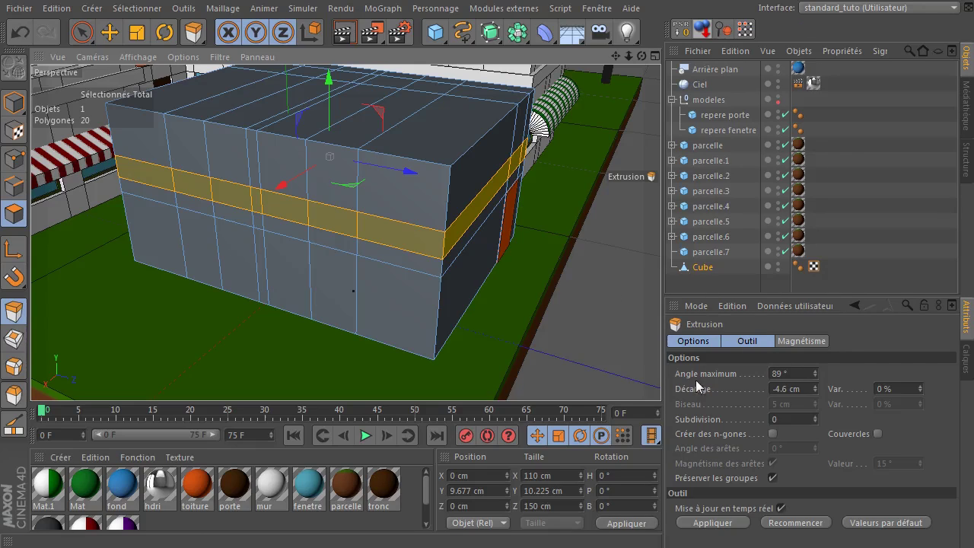
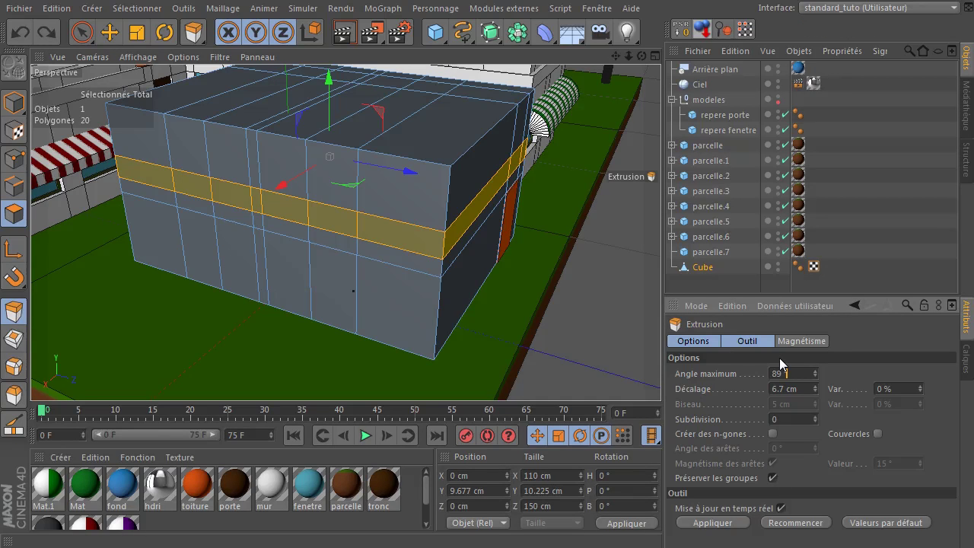
left_click(819, 377)
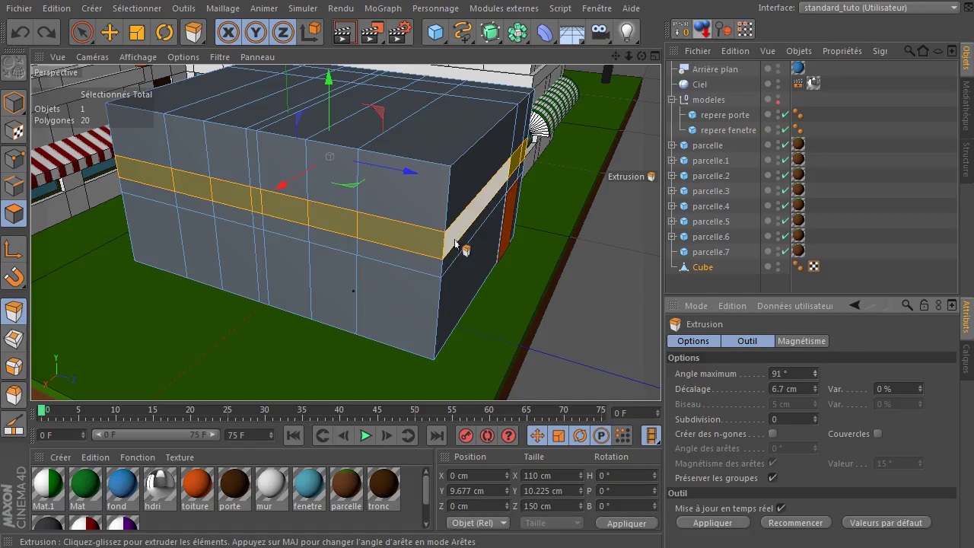
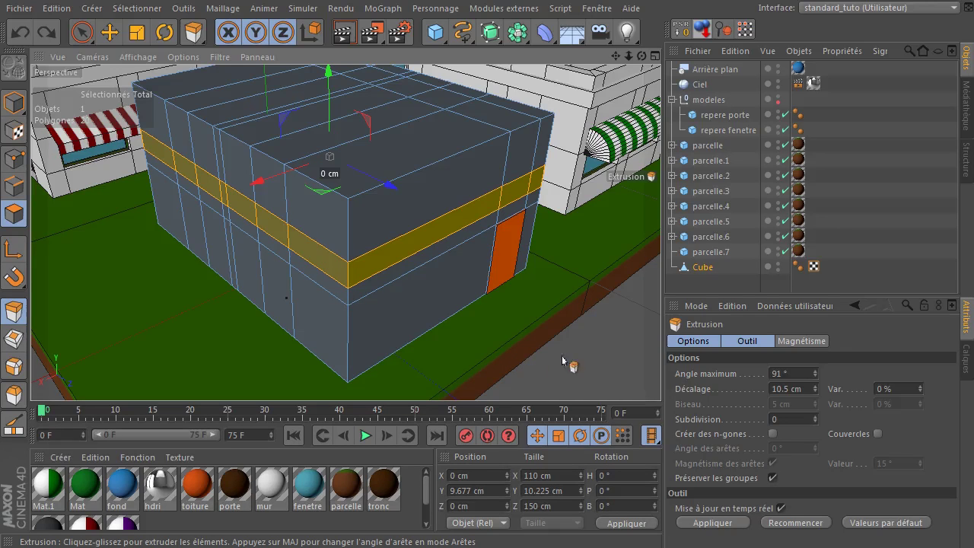
left_click(567, 377)
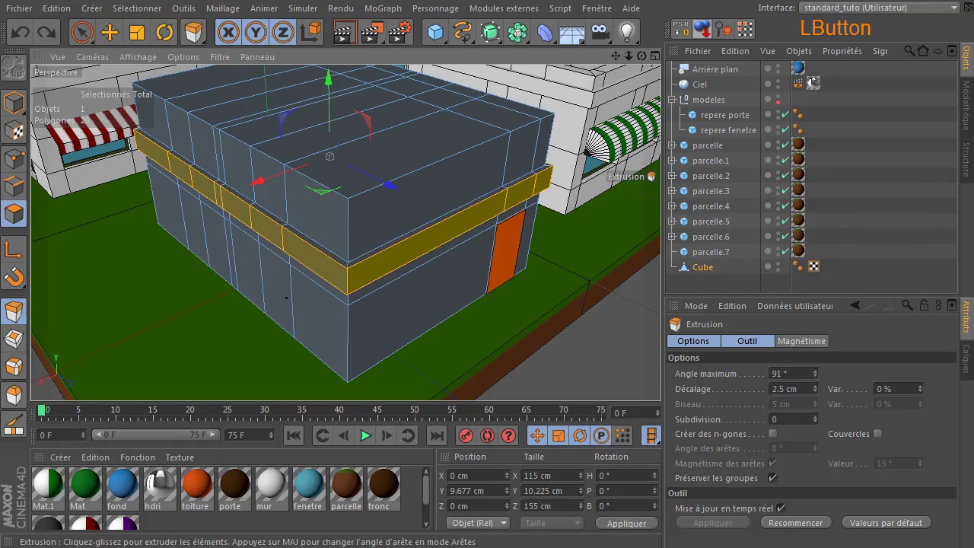
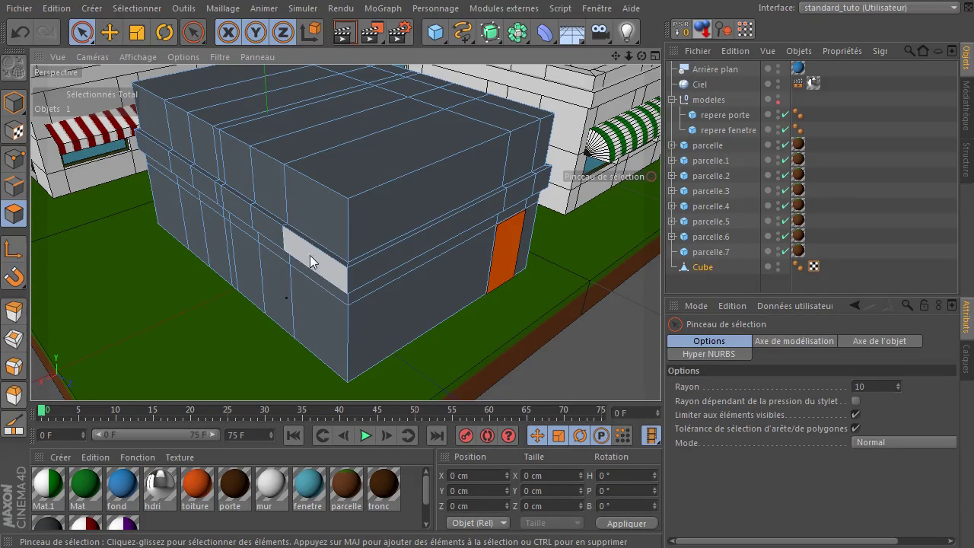
Brush-select the wall faces and the whole middle band of polygons around the building.
left_click(332, 247)
left_click(282, 220)
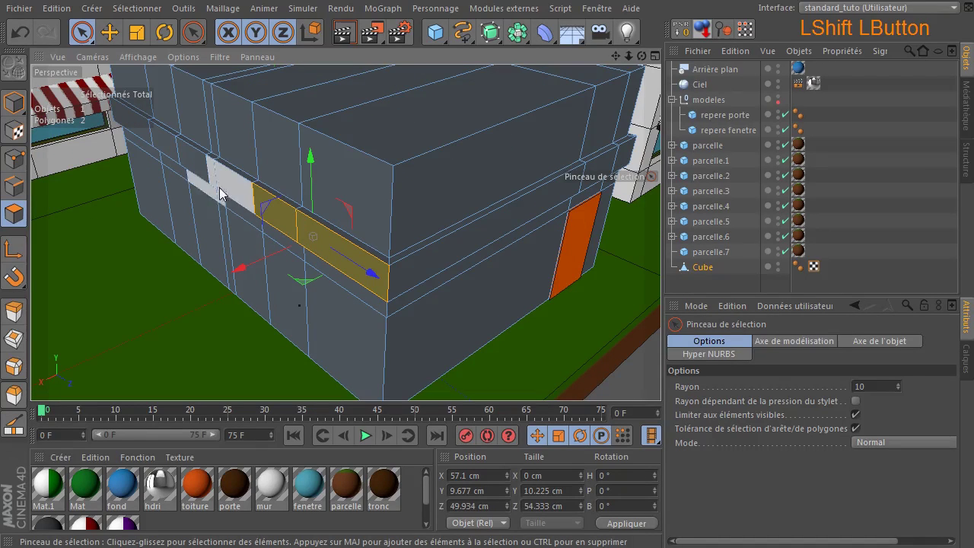
left_click(231, 188)
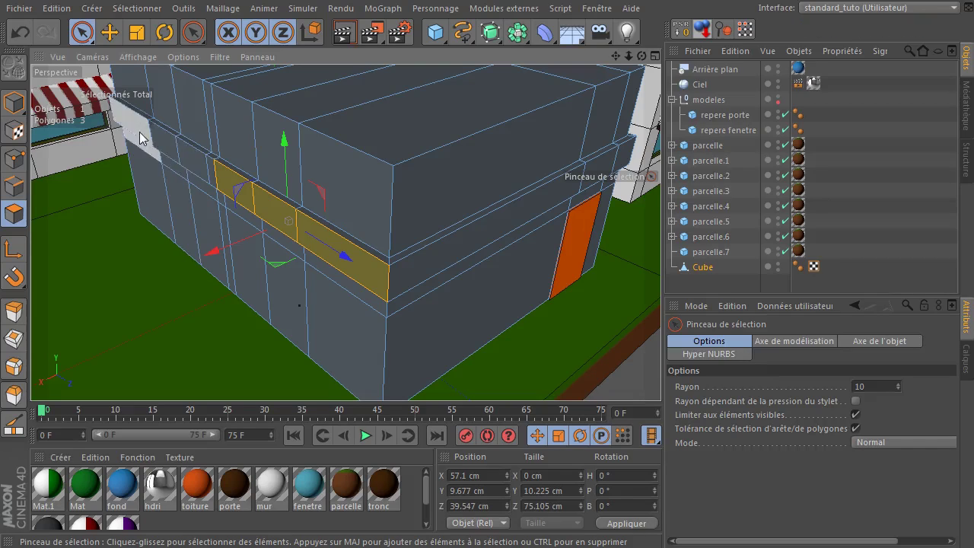
left_click(626, 63)
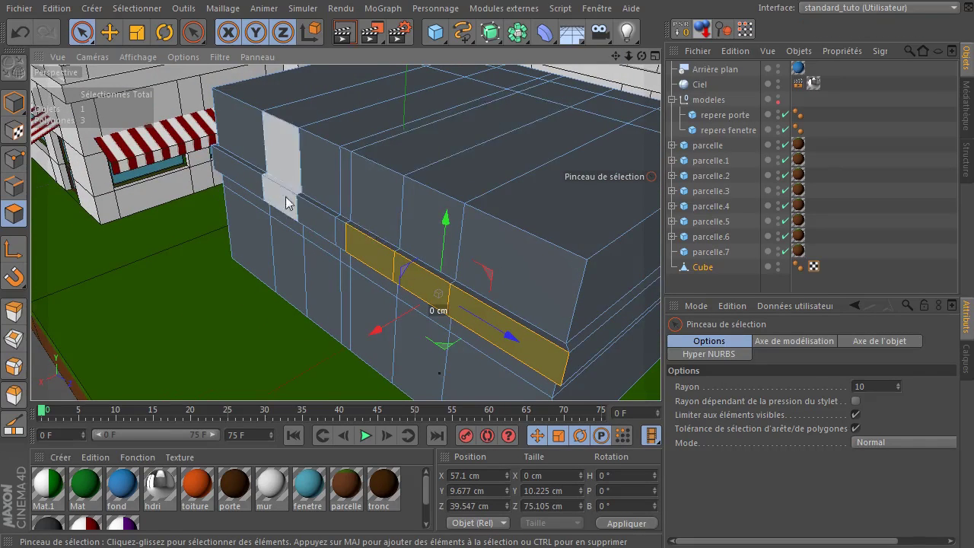
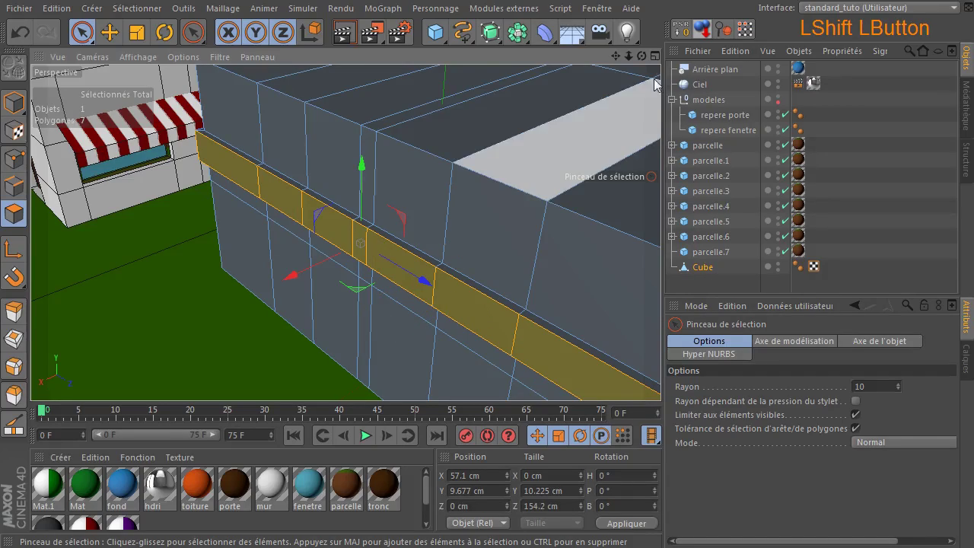
left_click(644, 64)
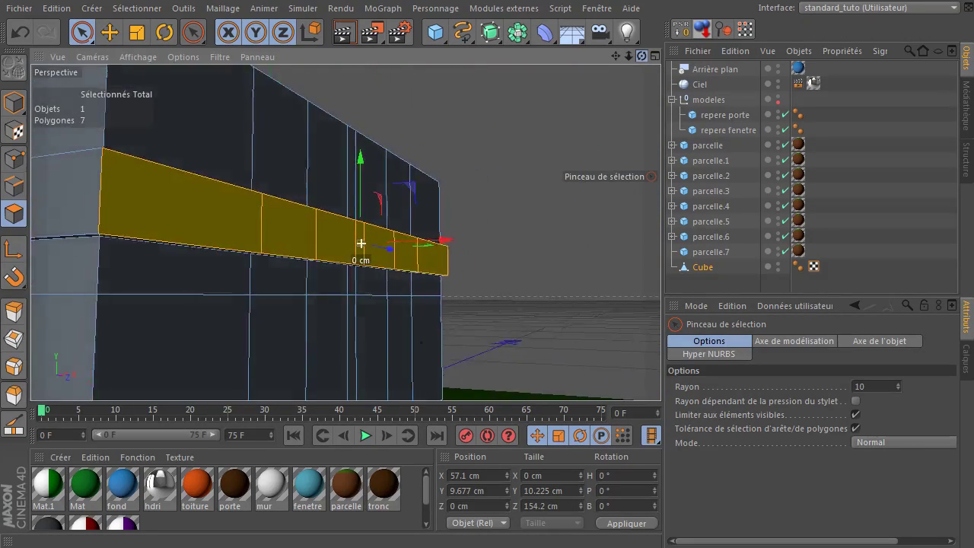
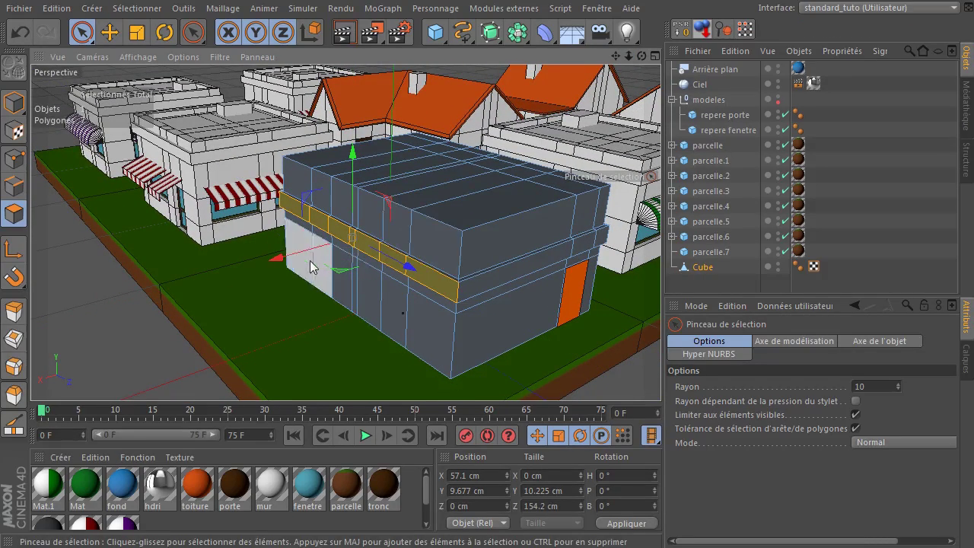
Move the selected band outward along X so the left-side ledge forms a deeper overhang.
left_click(283, 262)
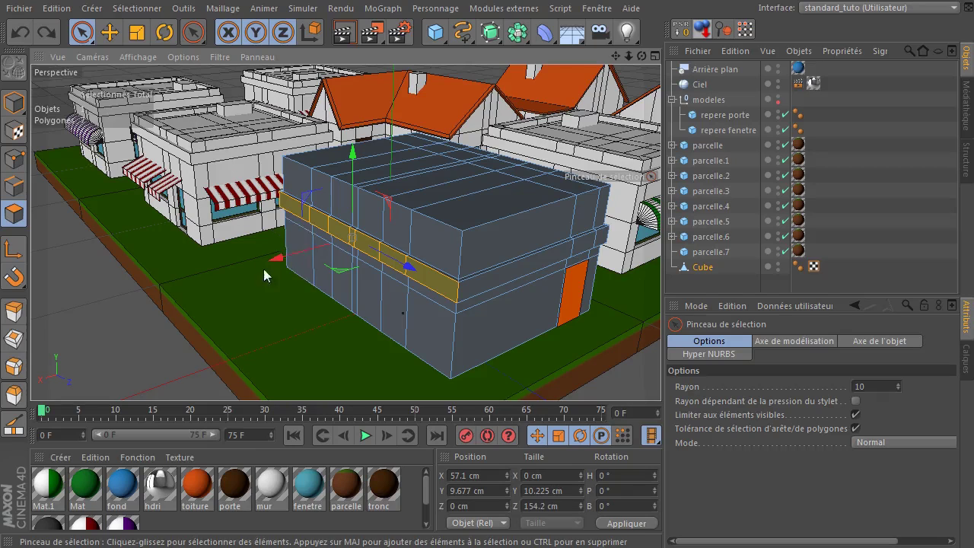
left_click(284, 265)
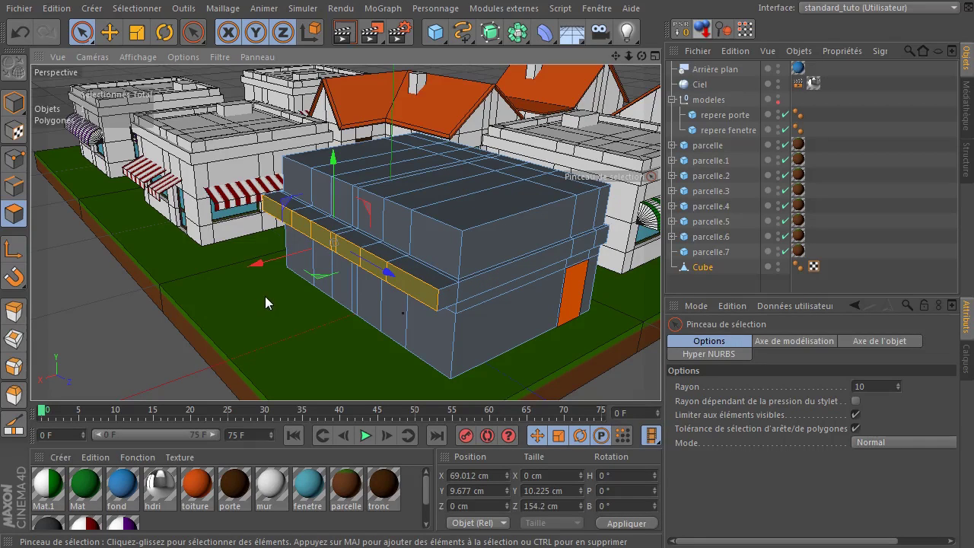
left_click(264, 269)
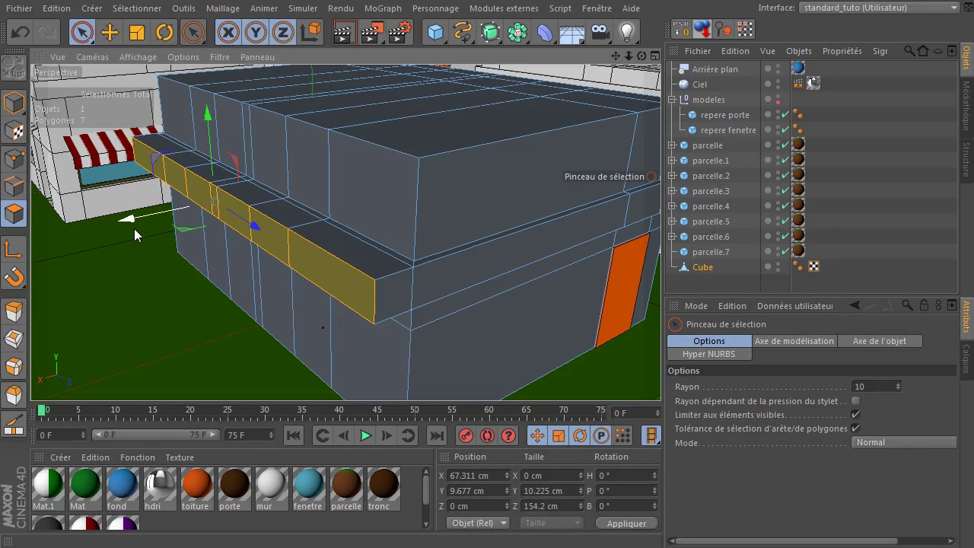
left_click(131, 224)
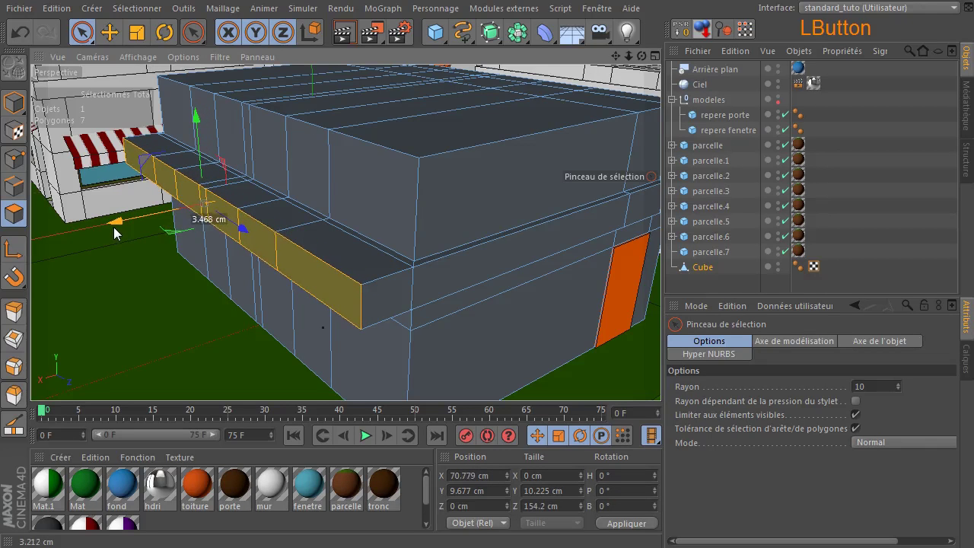
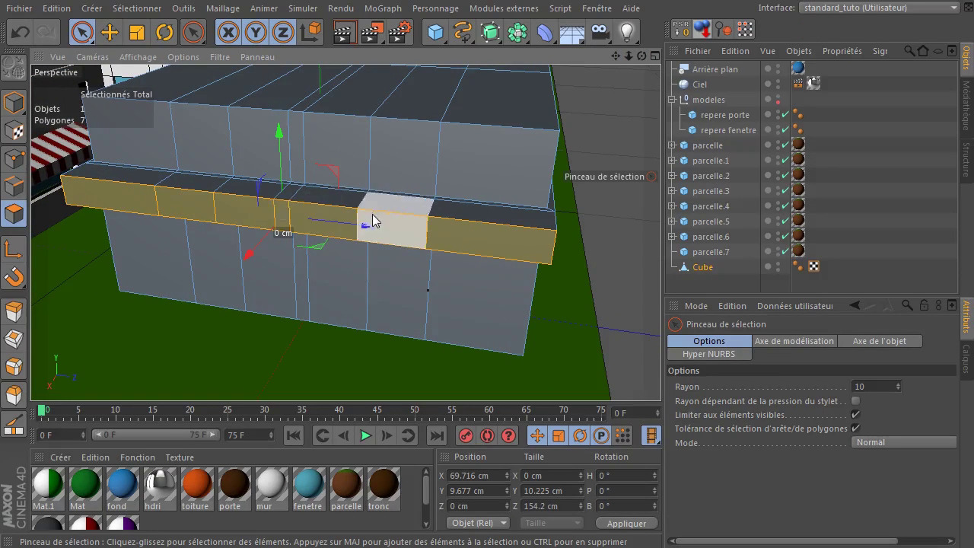
Select the front ledge polygons and pull them about 25 cm forward into a jutting canopy.
left_click(85, 36)
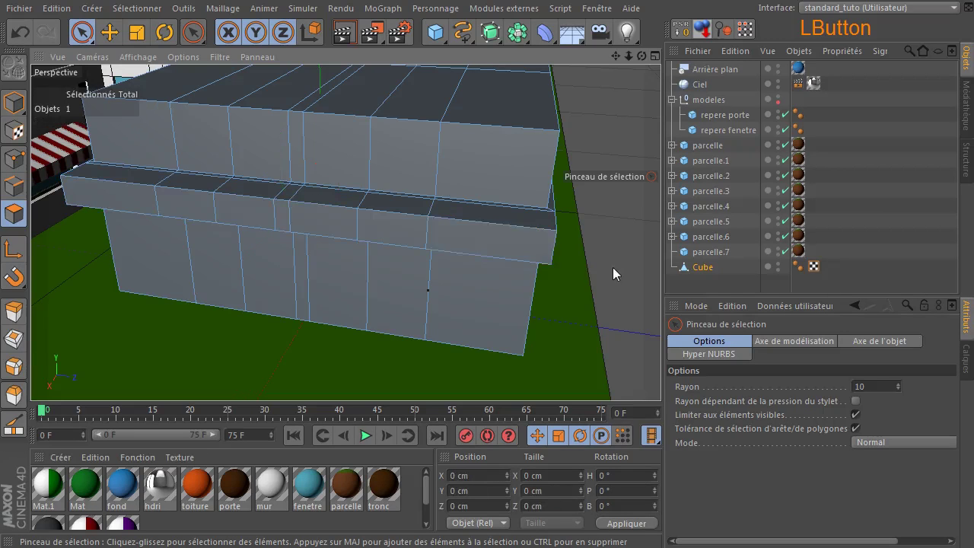
left_click(207, 212)
left_click(251, 213)
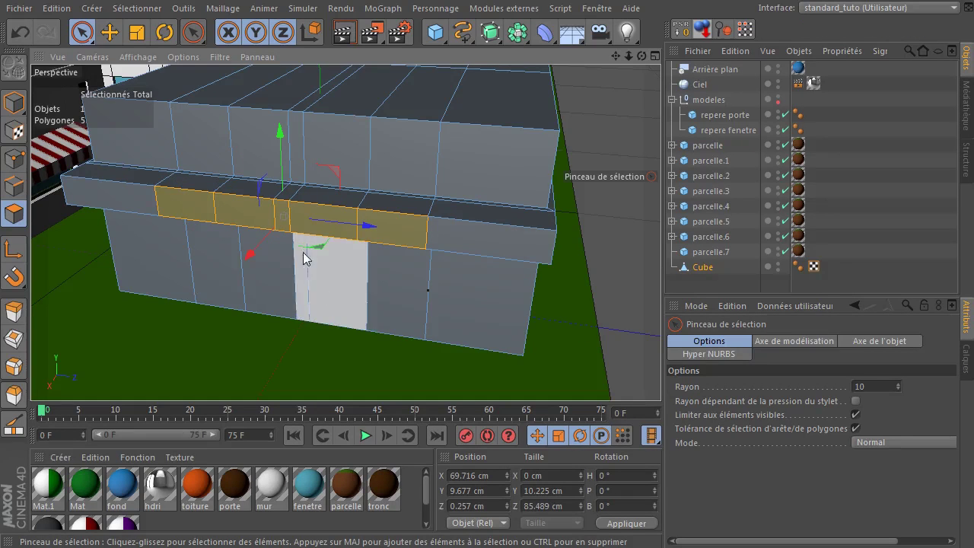
left_click(257, 261)
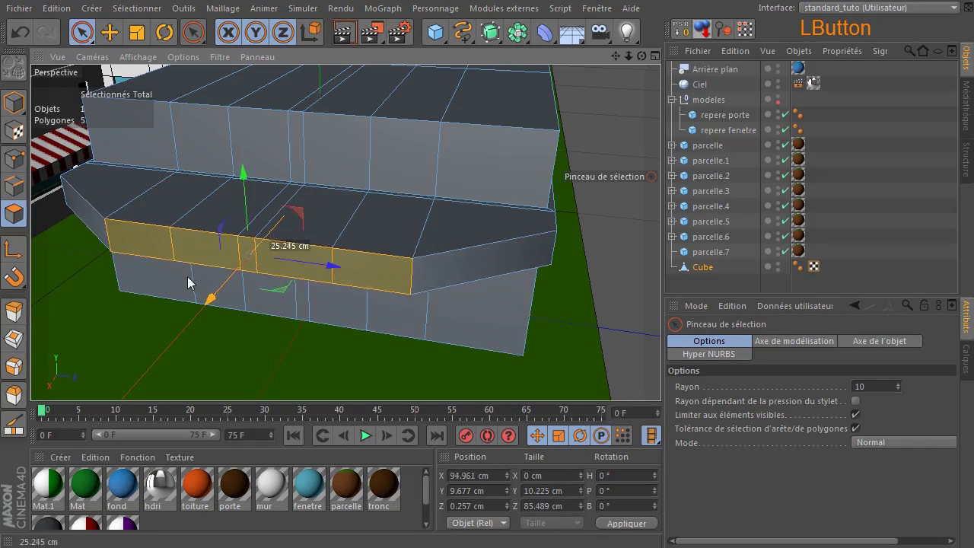
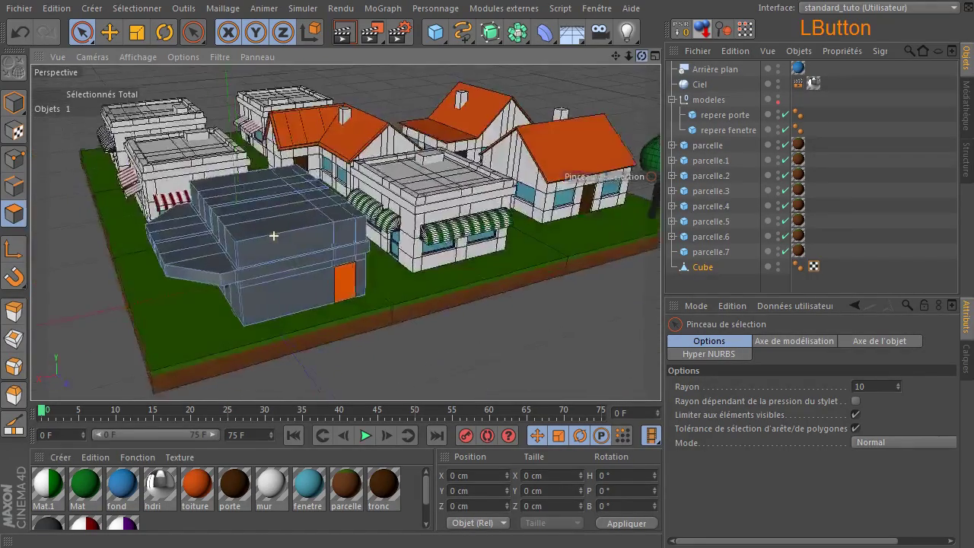
left_click(804, 272)
left_click(800, 272)
key("Delete")
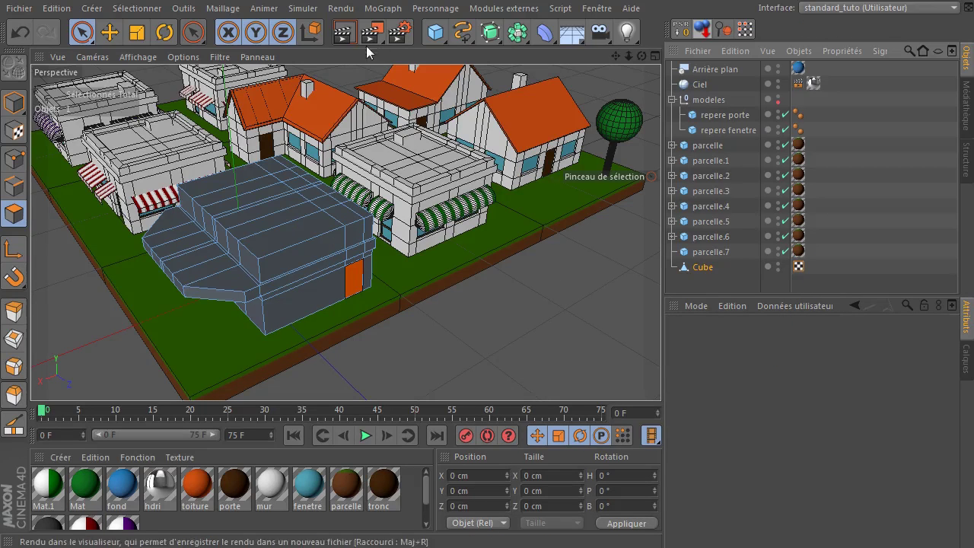
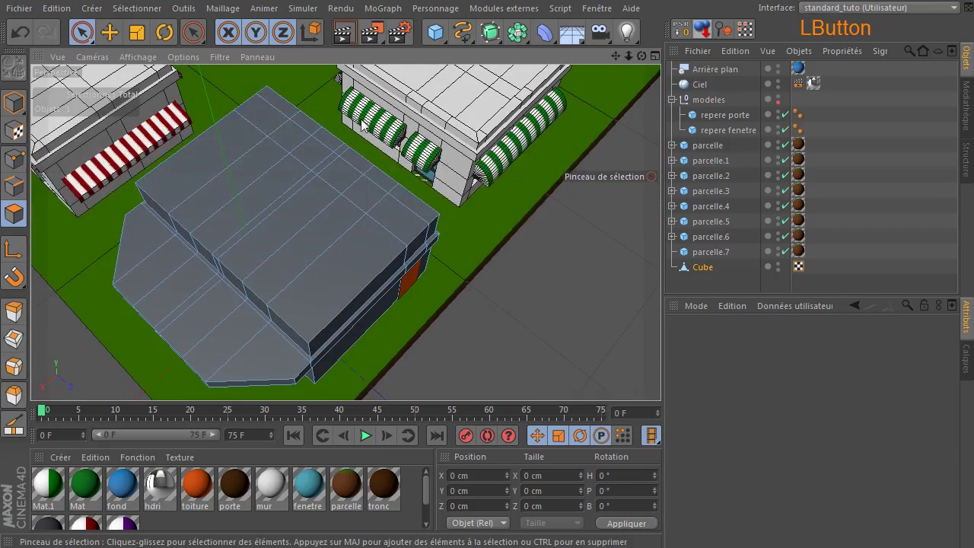
Brush-select the top polygons of the building's upper roof.
left_click(81, 34)
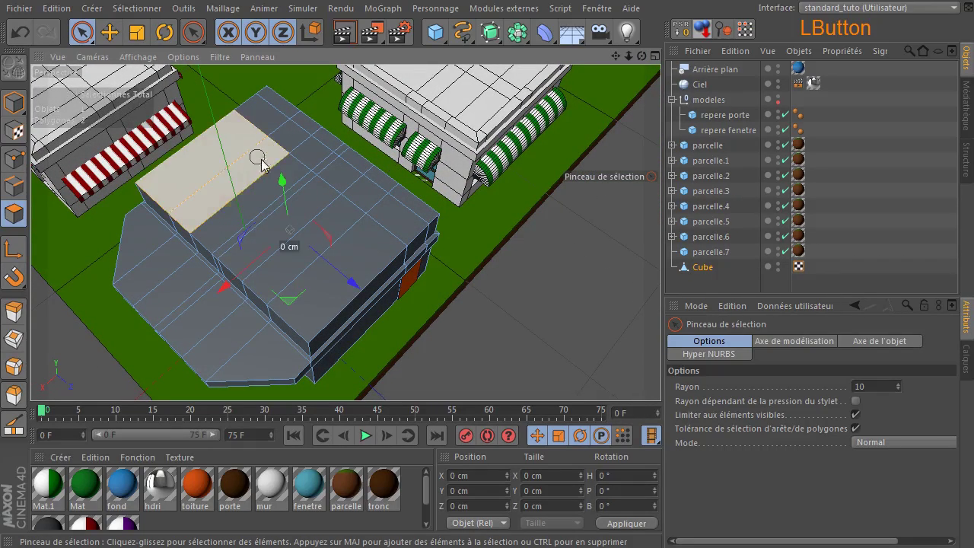
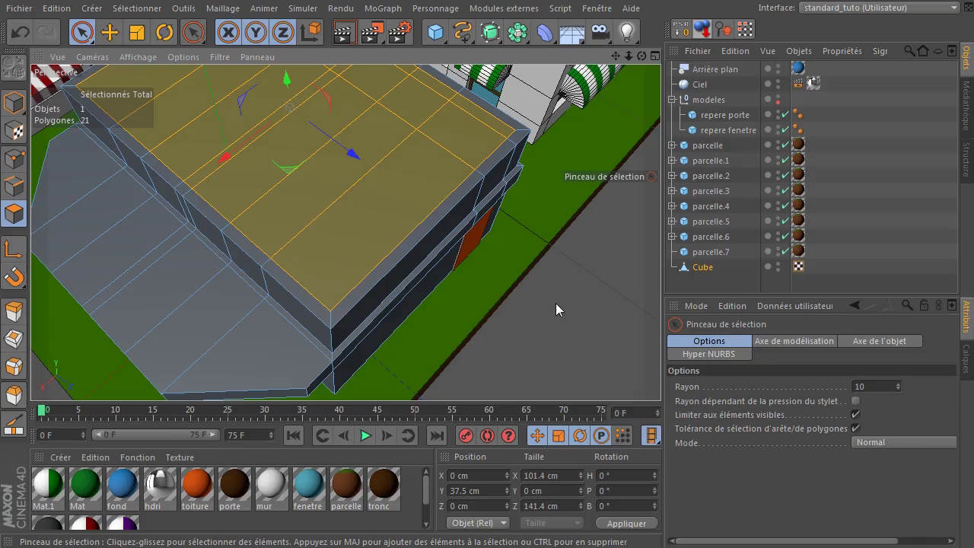
Loop-select the roof-edge ring, extrude it with a 3.4 cm offset into a low parapet, then start a view render.
key("u")
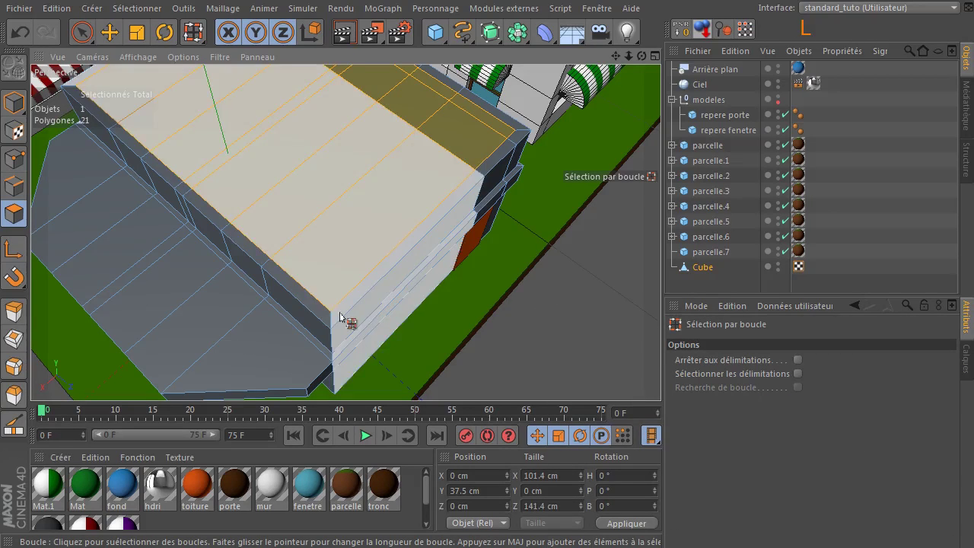
left_click(334, 318)
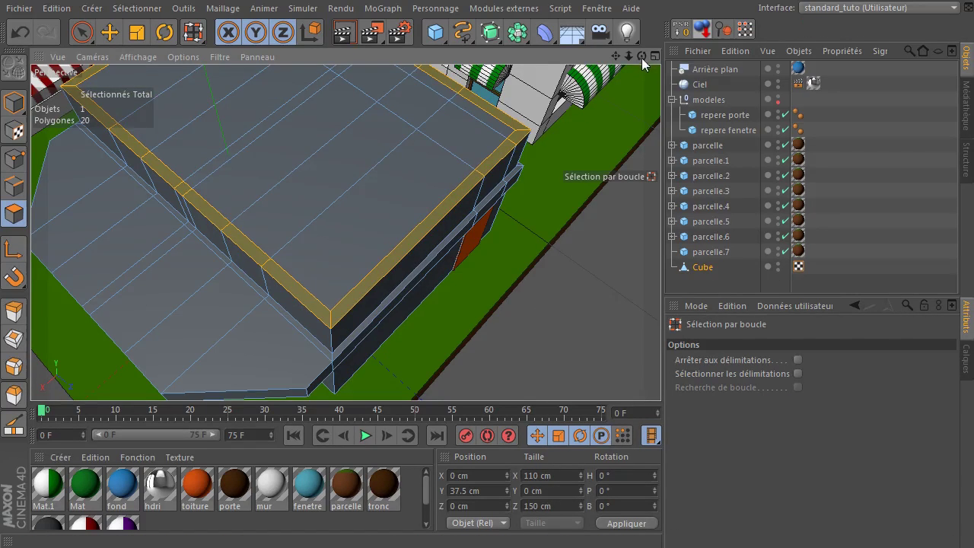
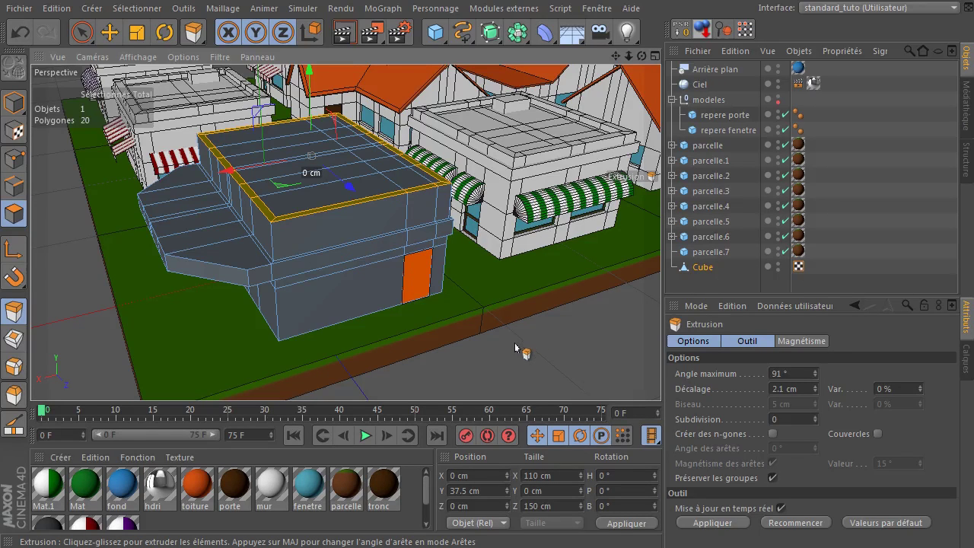
left_click(514, 351)
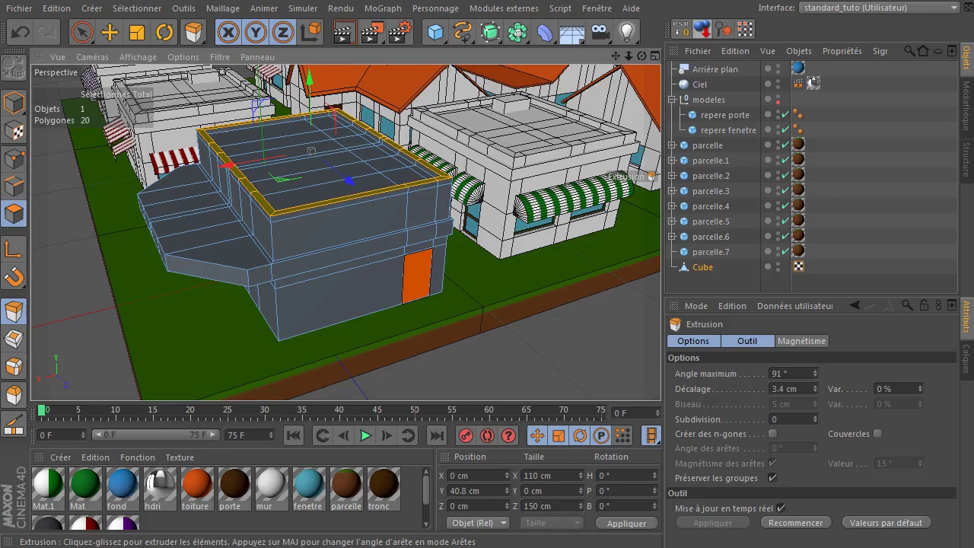
left_click(83, 33)
left_click(348, 40)
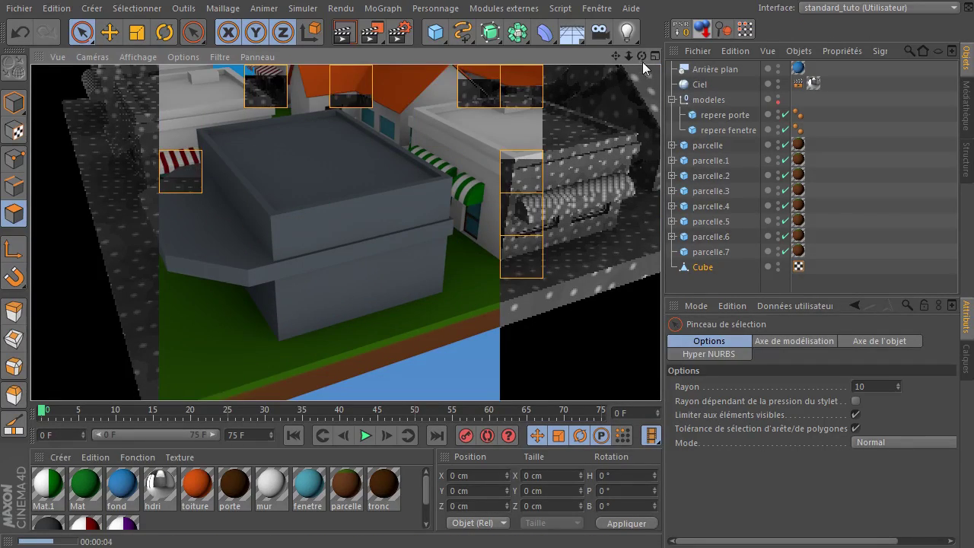
Orbit the view to look at the building straight from the front.
left_click(648, 64)
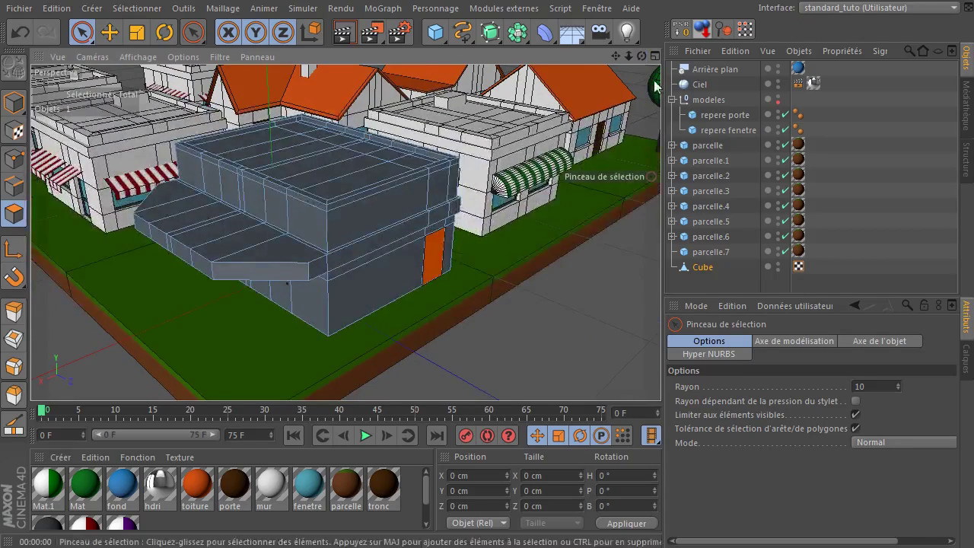
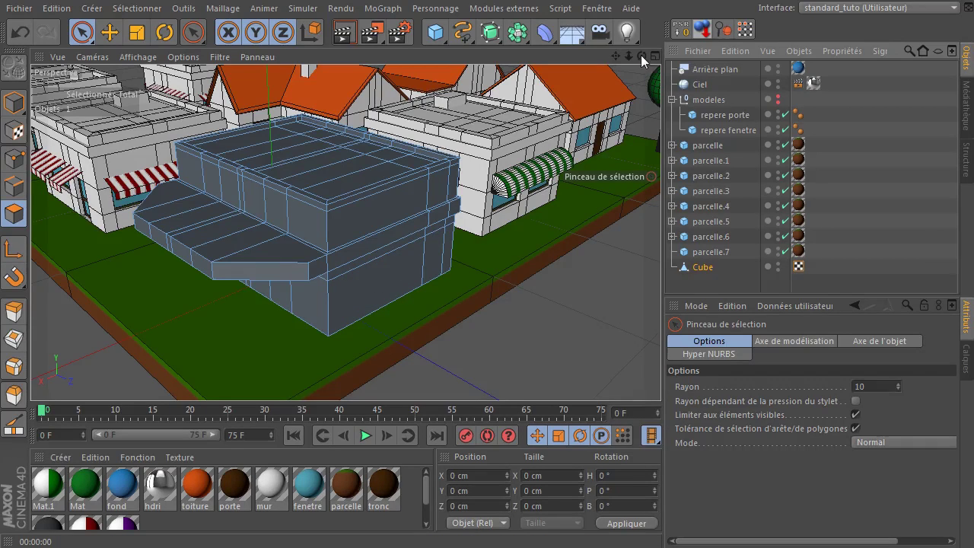
left_click(645, 57)
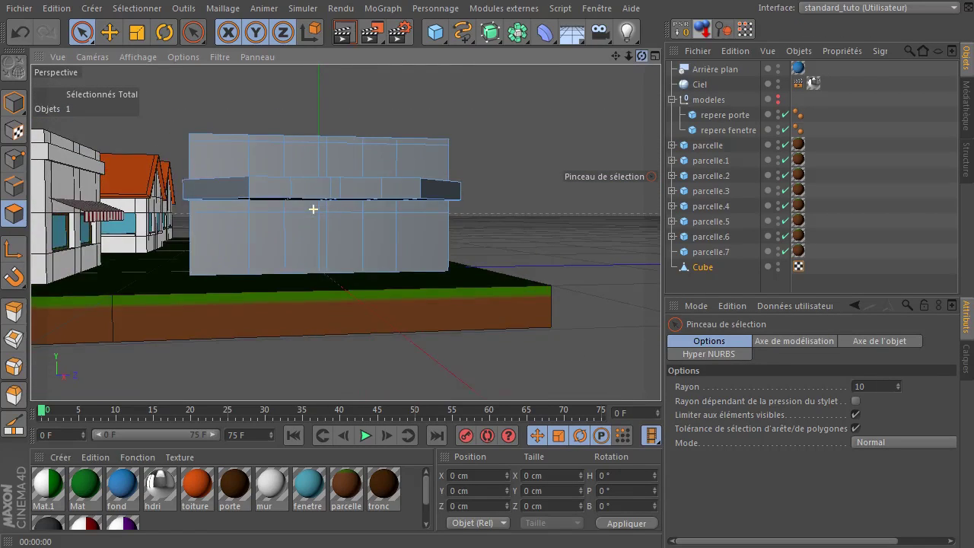
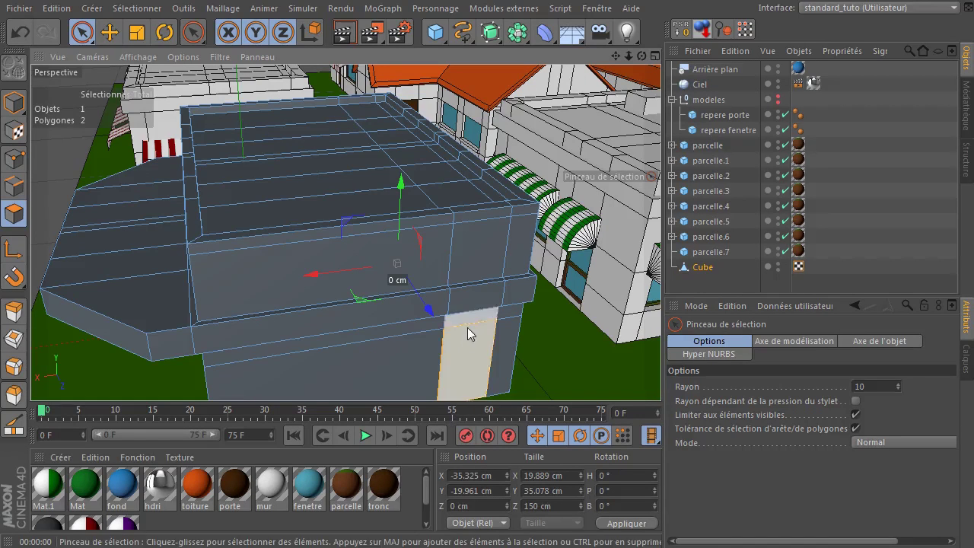
Zoom onto the selected front-wall polygons and inset them with Extrusion interne by about 4.3 cm.
left_click(625, 60)
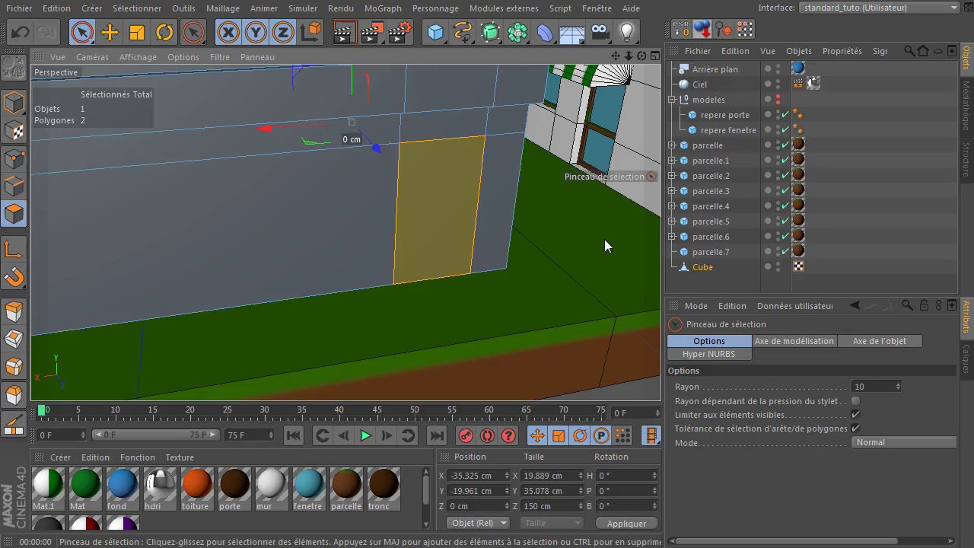
key("d")
left_click(551, 289)
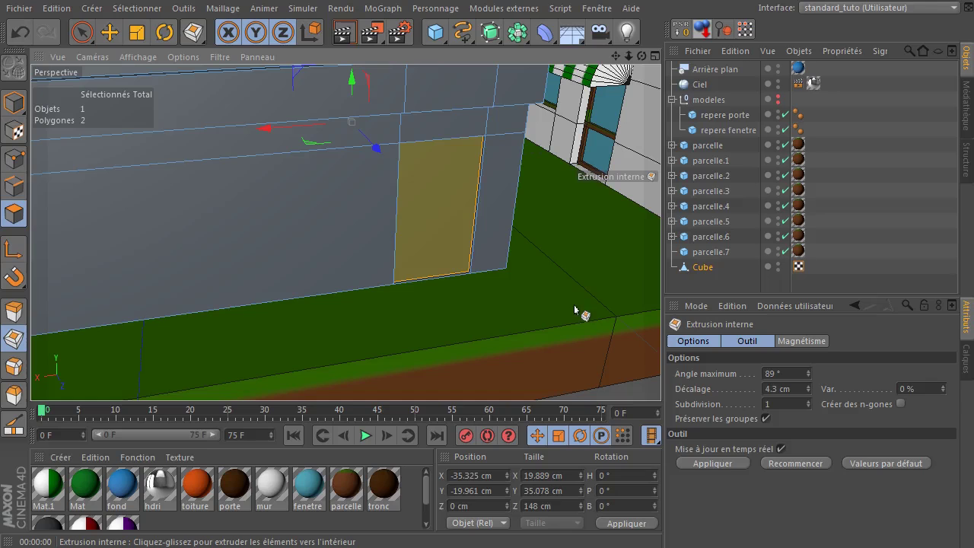
Inset the front panel to 6.6 cm offset and scale its inner polygon down vertically into a thin slot.
left_click(578, 310)
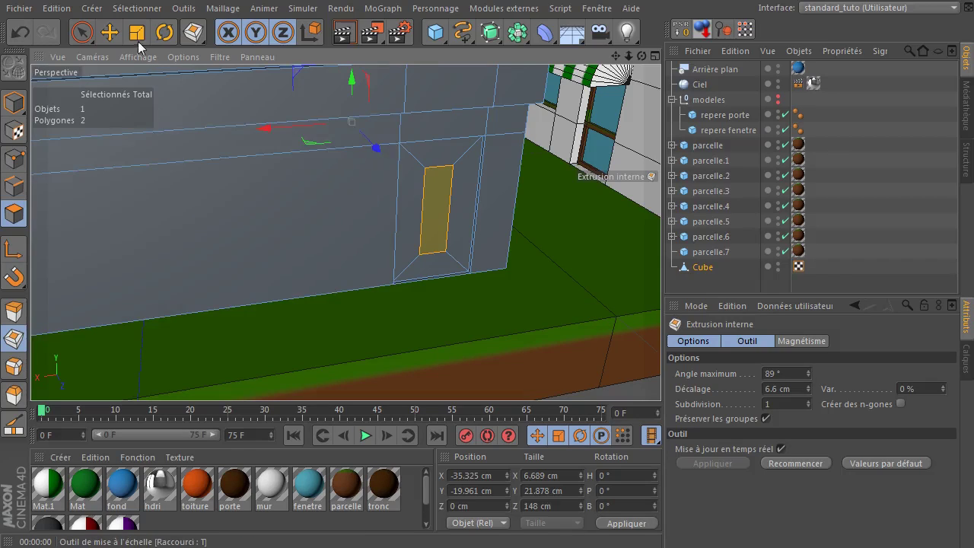
left_click(143, 34)
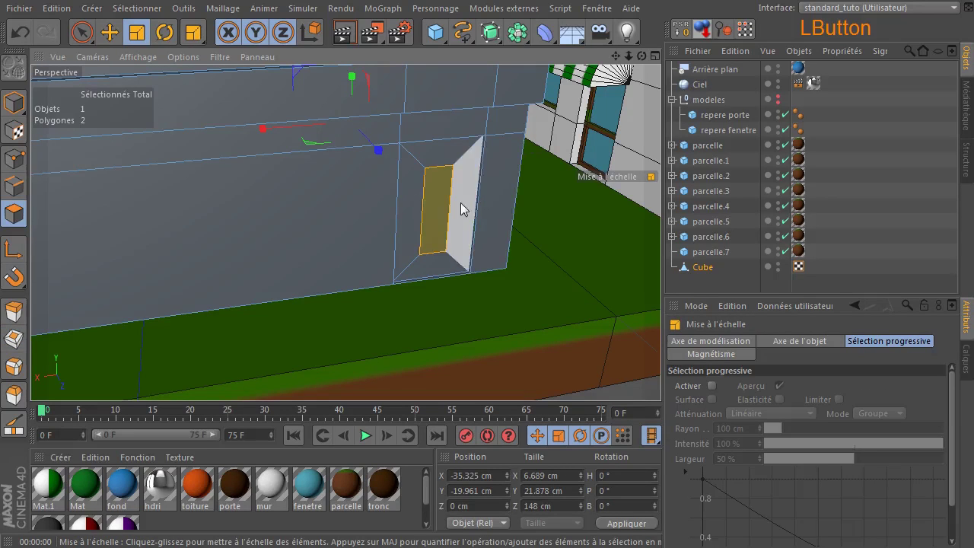
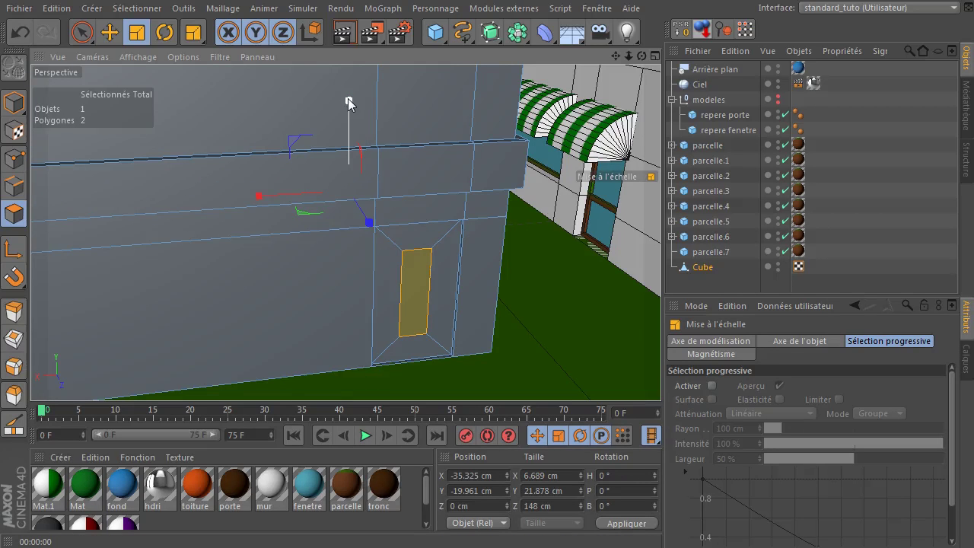
left_click(351, 106)
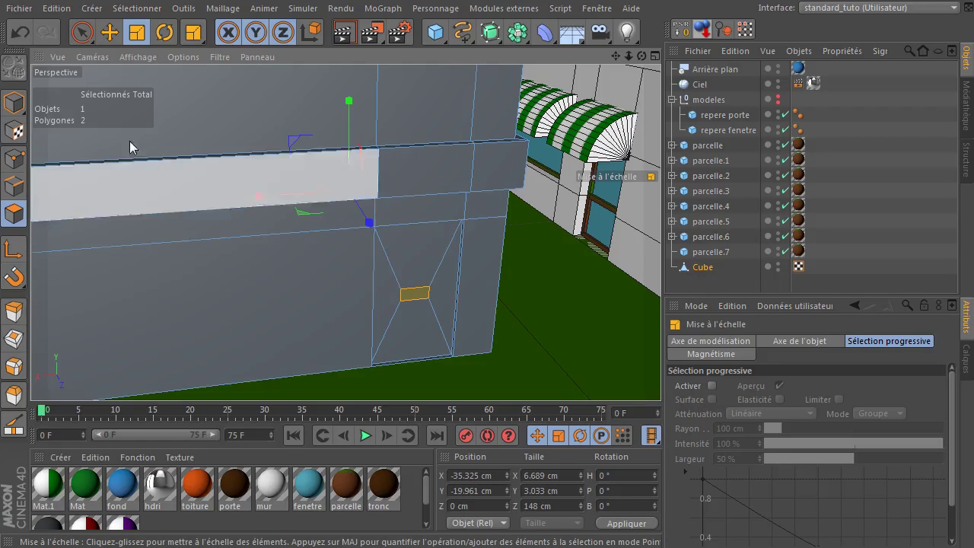
left_click(111, 42)
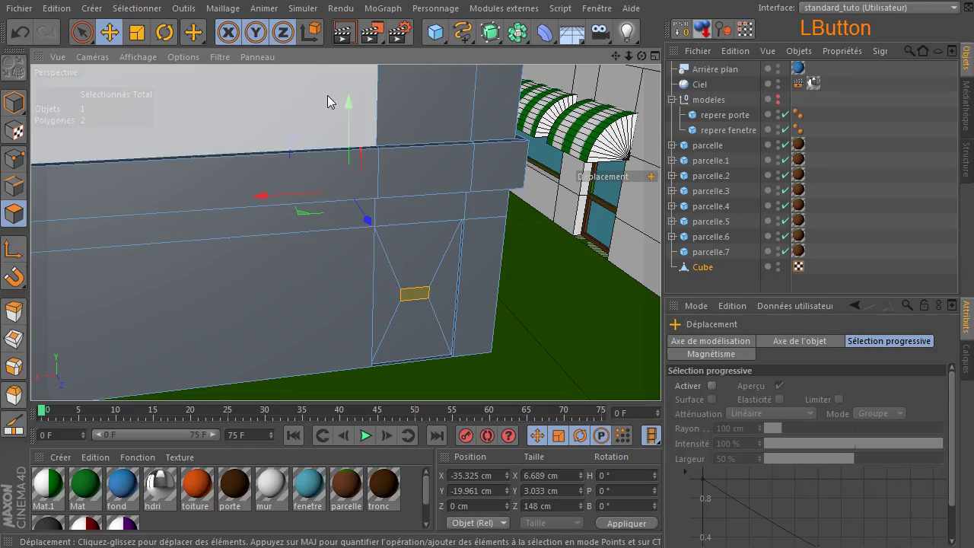
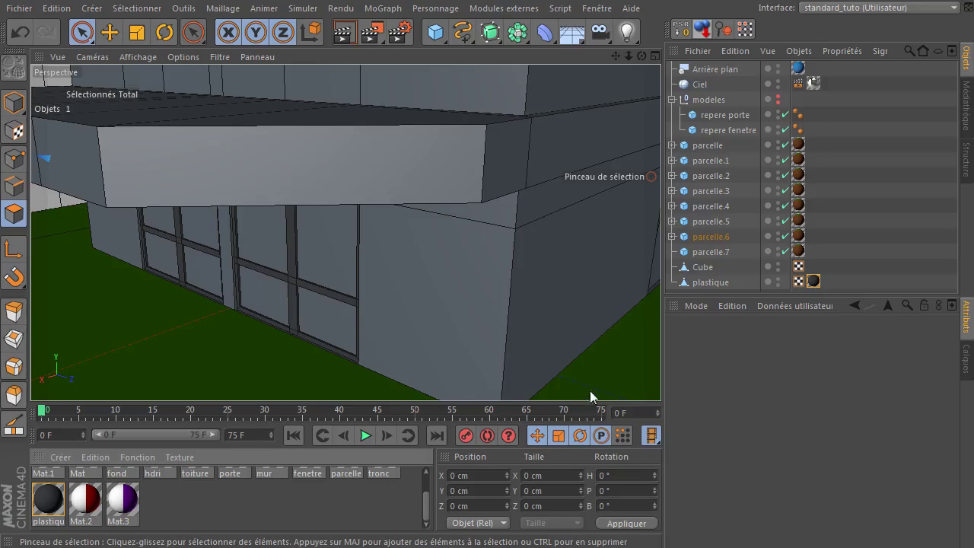
Select the front window panes and reveal the full list of scene materials.
left_click(715, 271)
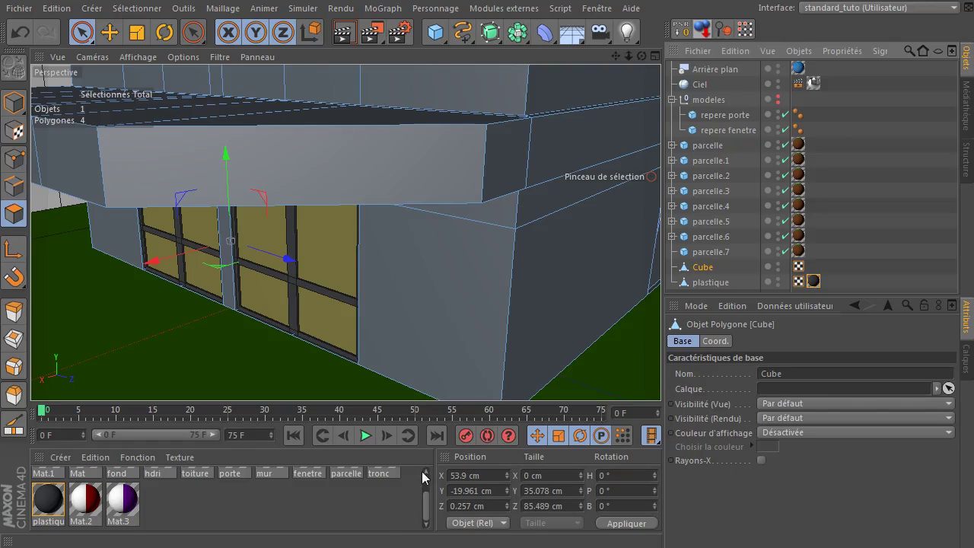
left_click(432, 477)
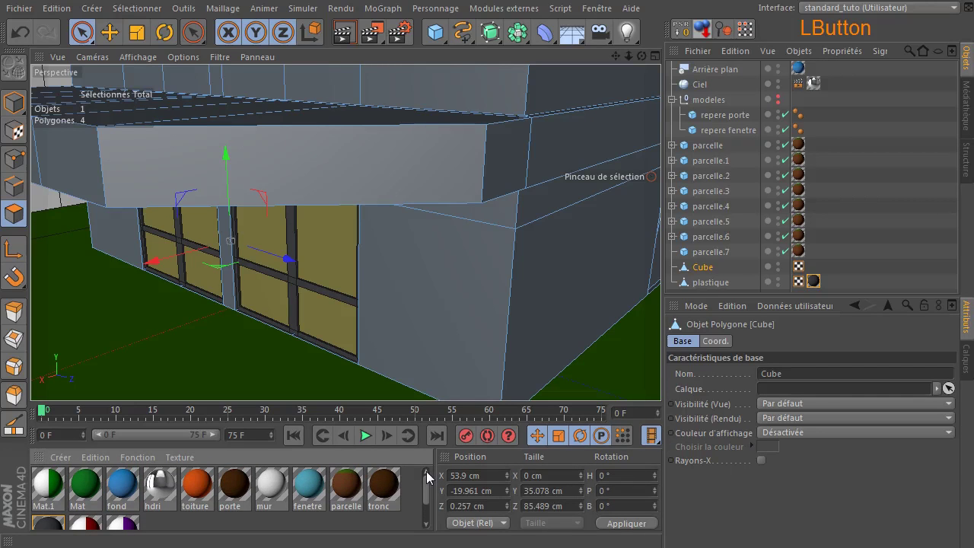
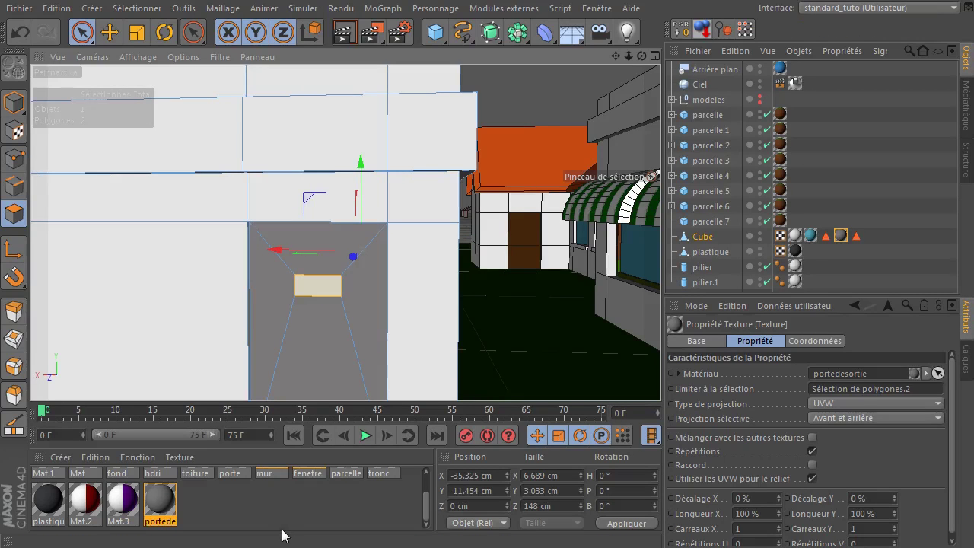
Create a new material named panneau and apply it to the exit door panel.
left_click(286, 524)
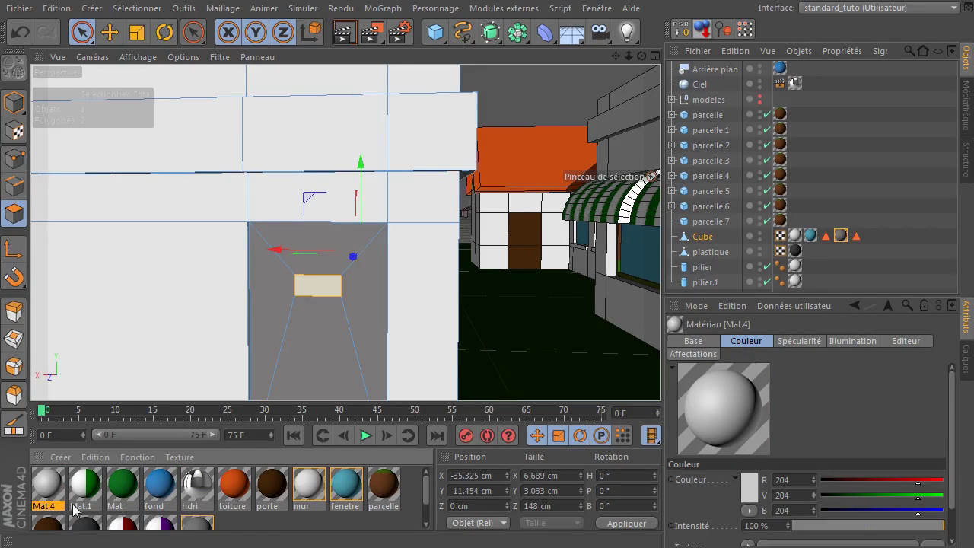
left_click(46, 511)
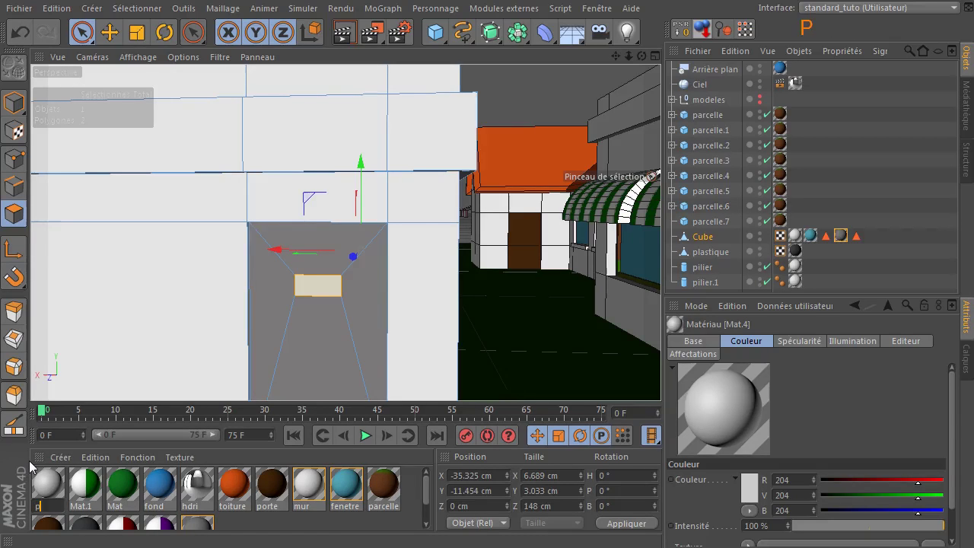
key("Return")
left_click(52, 487)
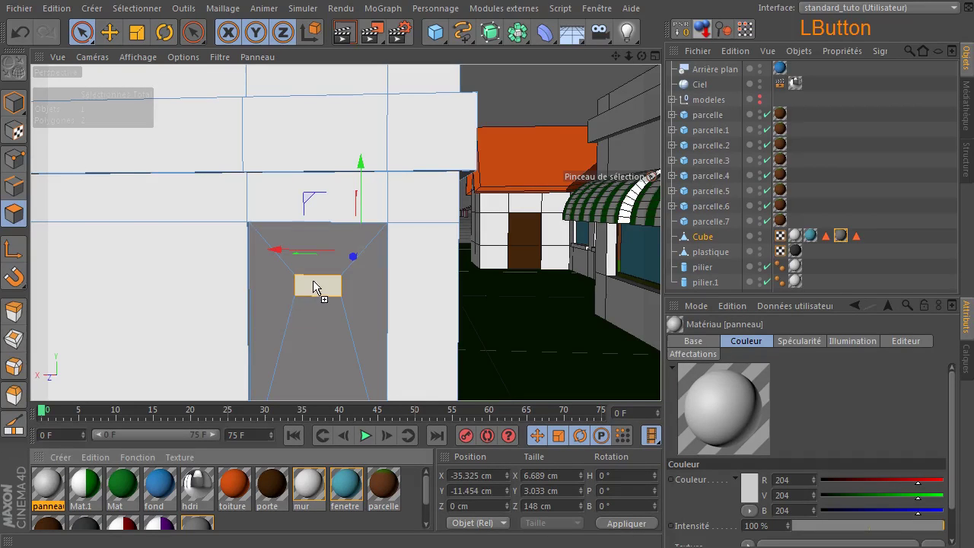
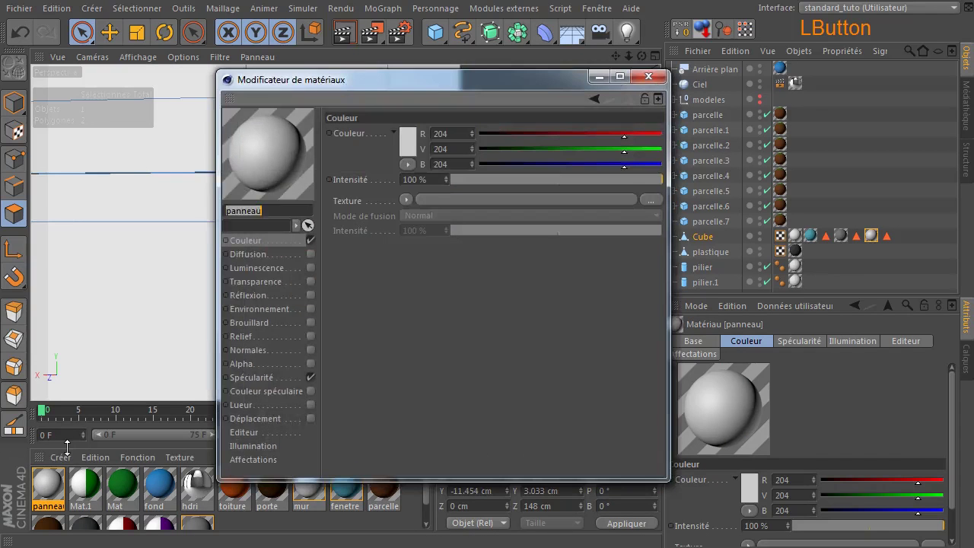
Set the panneau material's Couleur to a deep red.
left_click(398, 150)
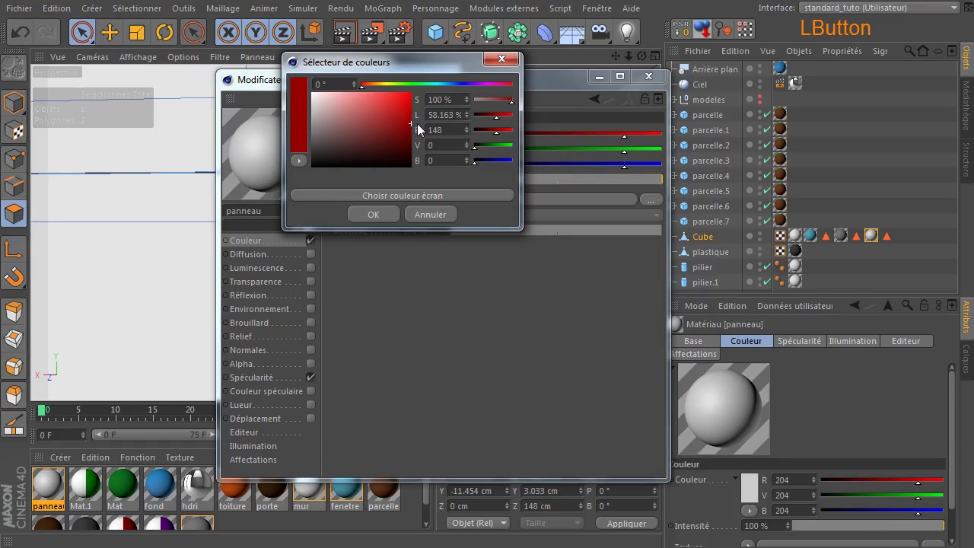
left_click(391, 213)
left_click(645, 84)
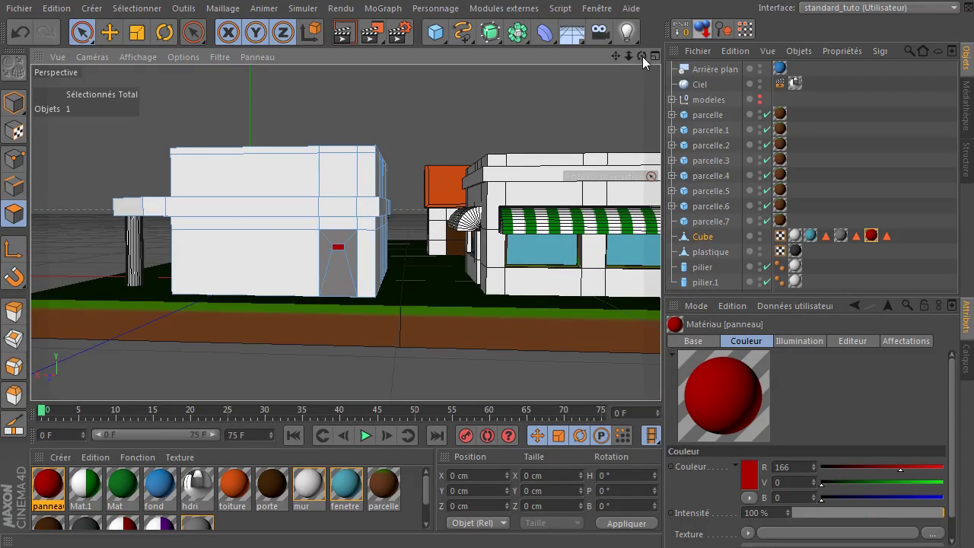
Frame the whole building and give the exit door material a grey colour.
left_click(646, 63)
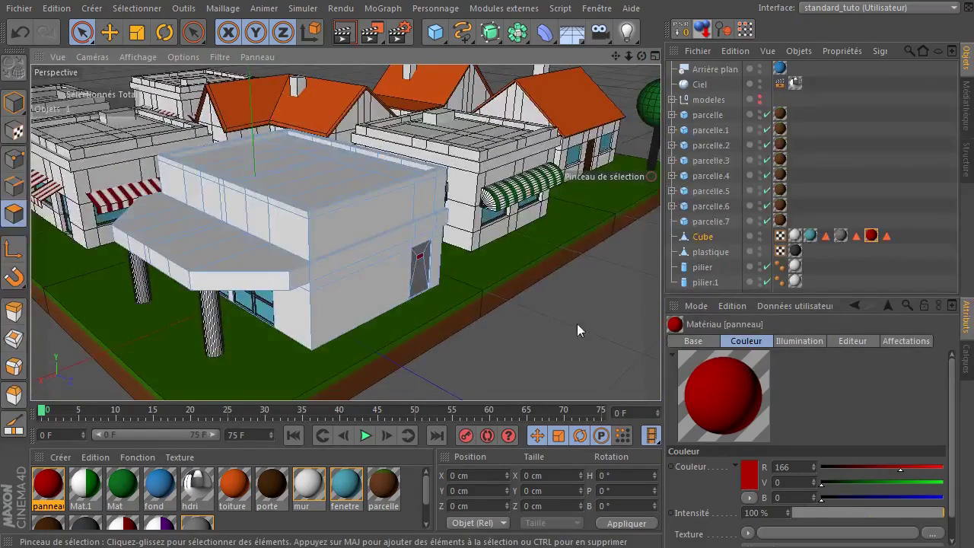
left_click(360, 44)
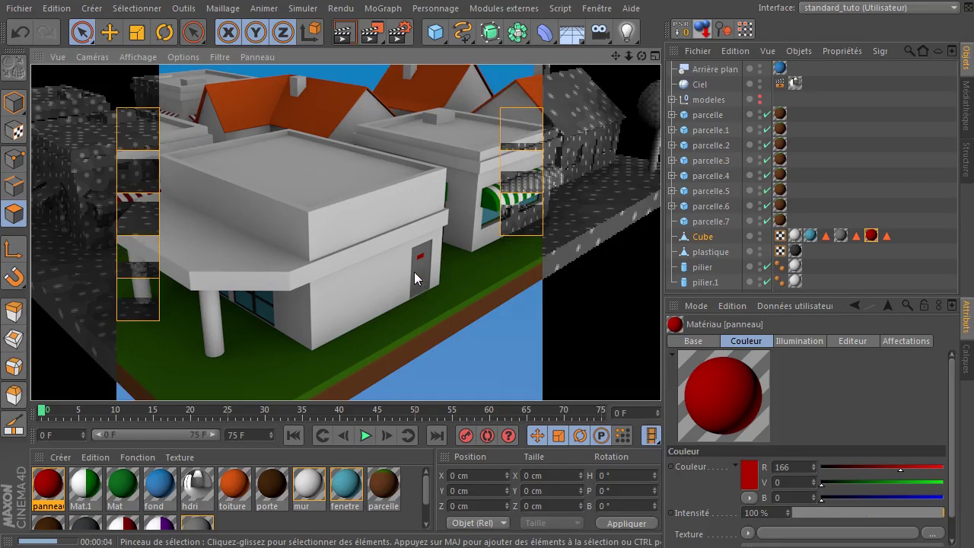
left_click(197, 528)
left_click(415, 149)
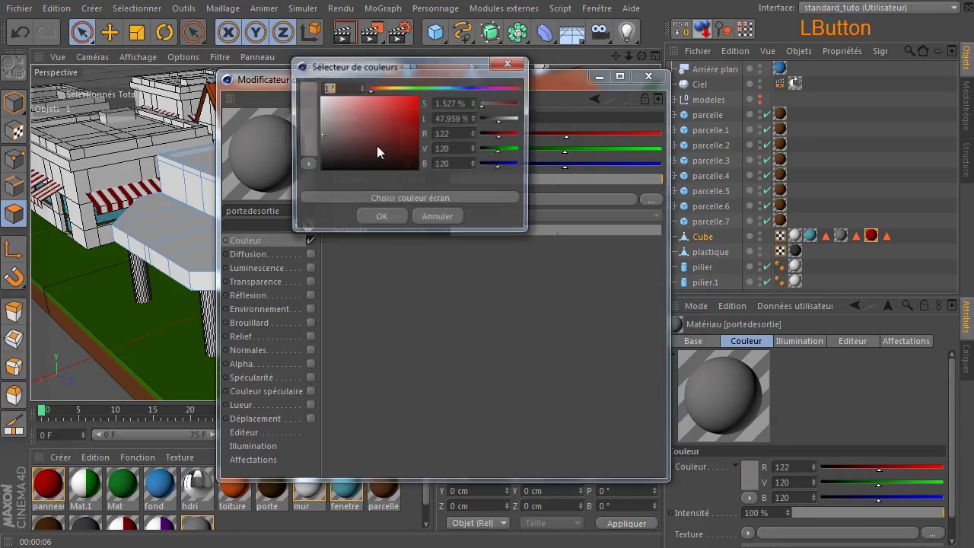
left_click(387, 220)
left_click(647, 80)
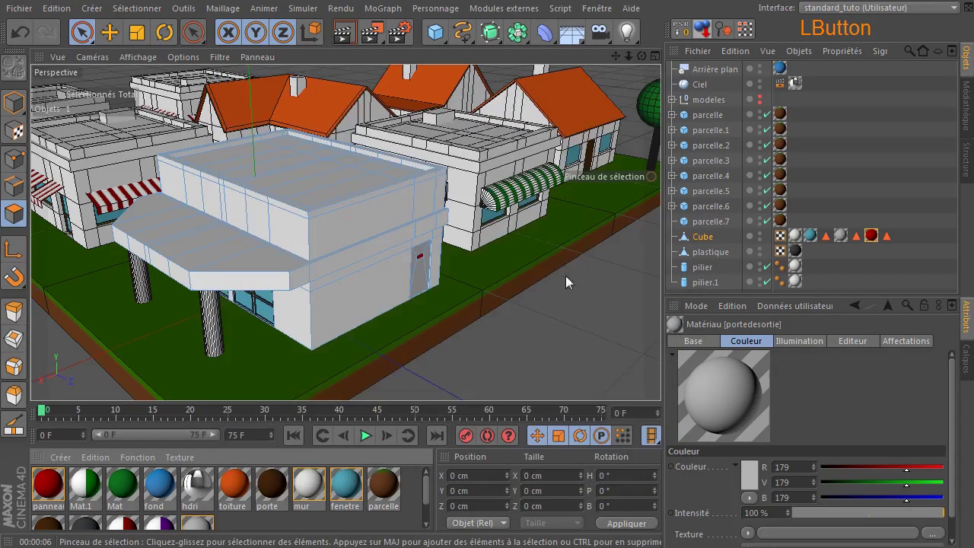
Recolour the panneau material to teal blue and render the view to check the colours.
left_click(50, 482)
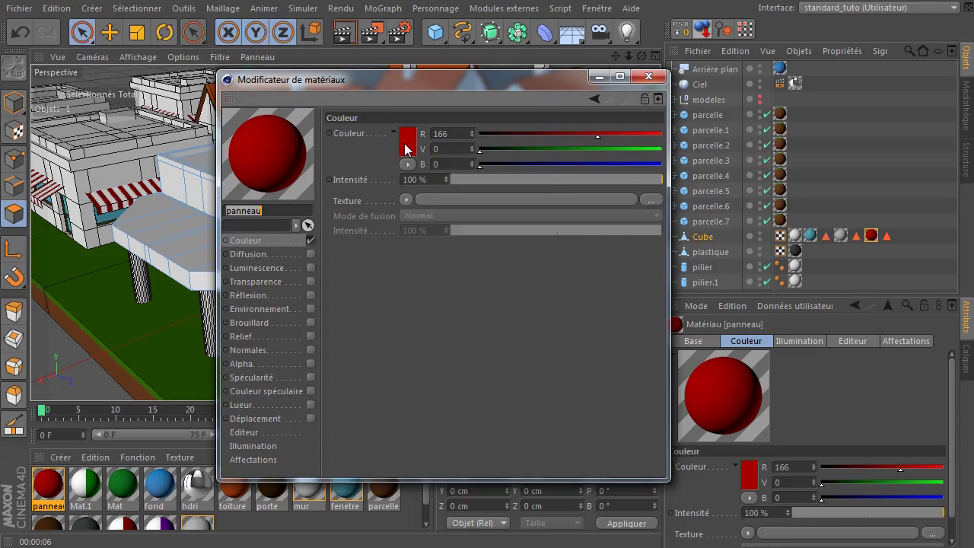
left_click(411, 148)
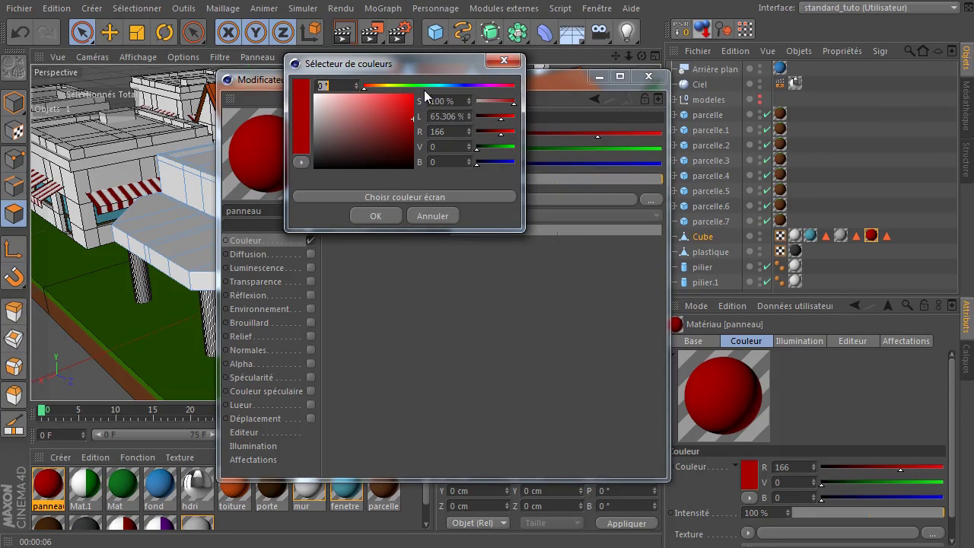
left_click(397, 200)
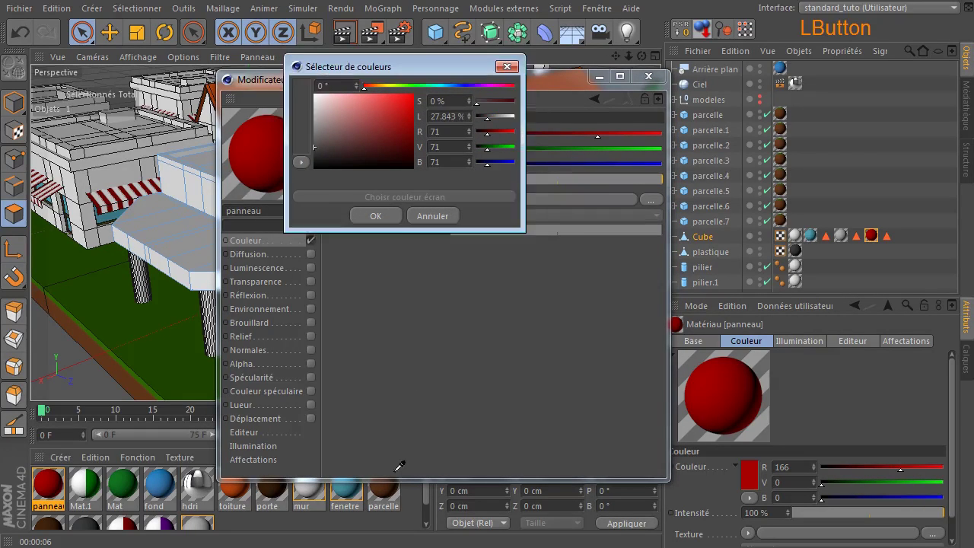
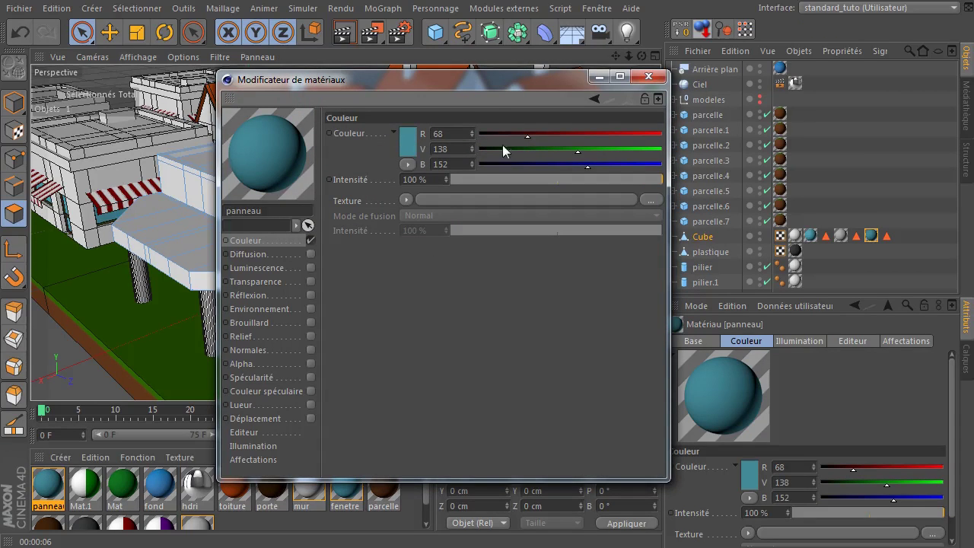
left_click(649, 84)
left_click(614, 340)
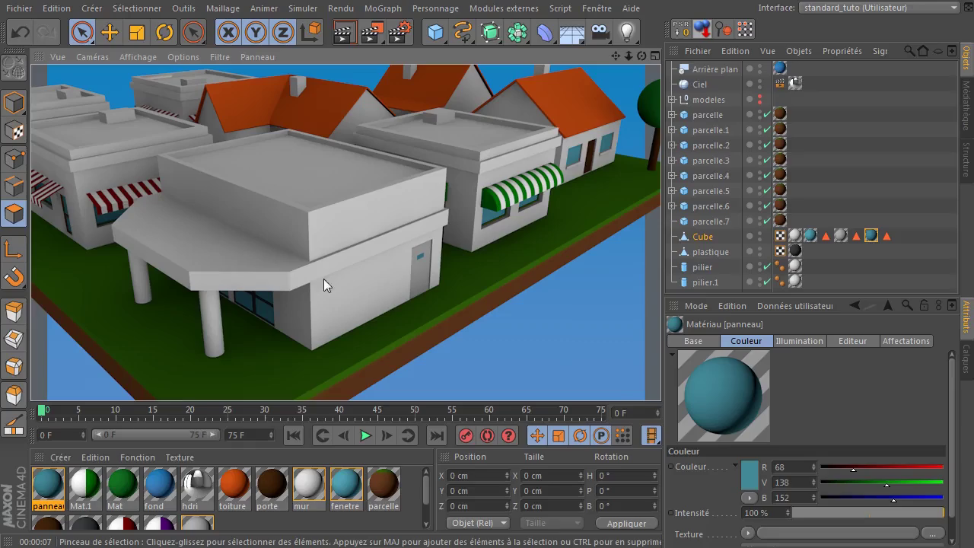
left_click(644, 60)
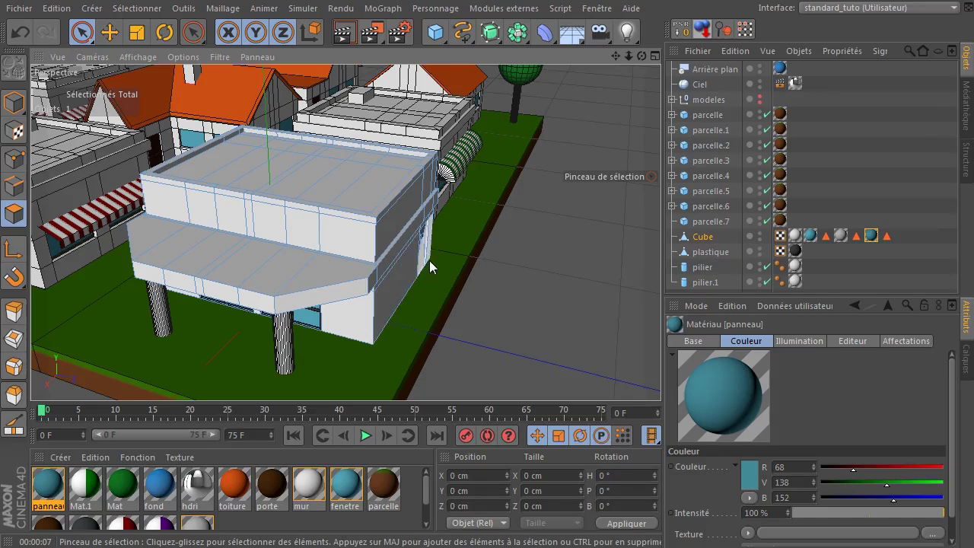
Return to editing and loop-select the faces under the Cube's overhang edge.
left_click(15, 220)
left_click(694, 238)
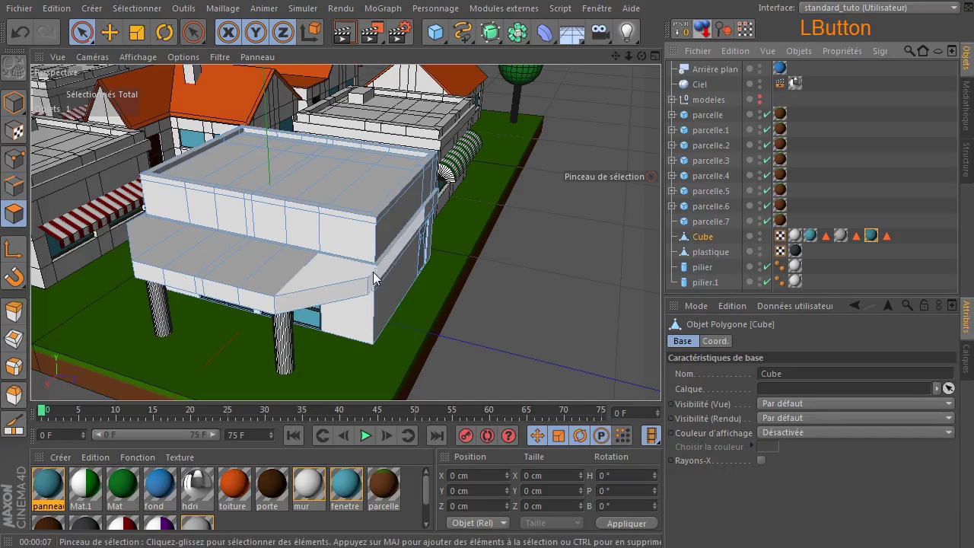
key("u")
key("l")
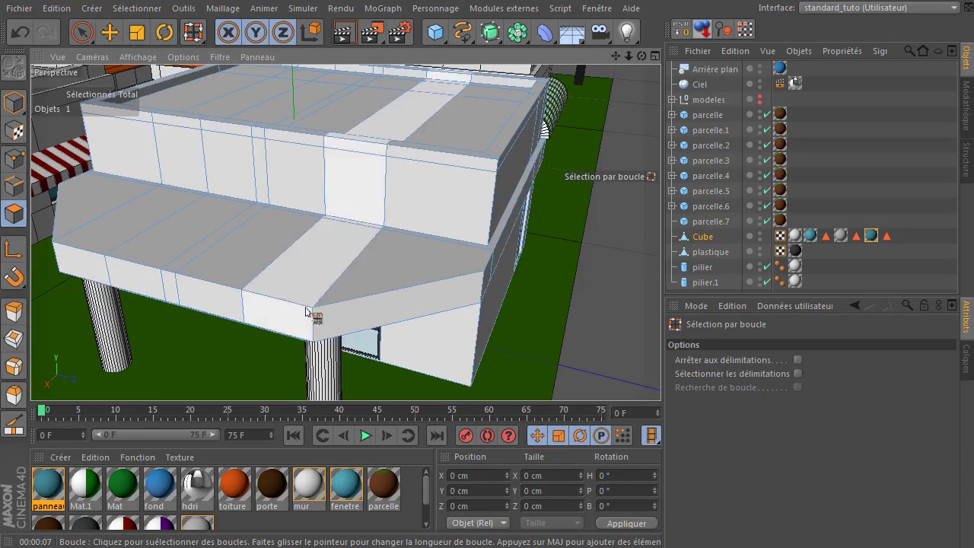
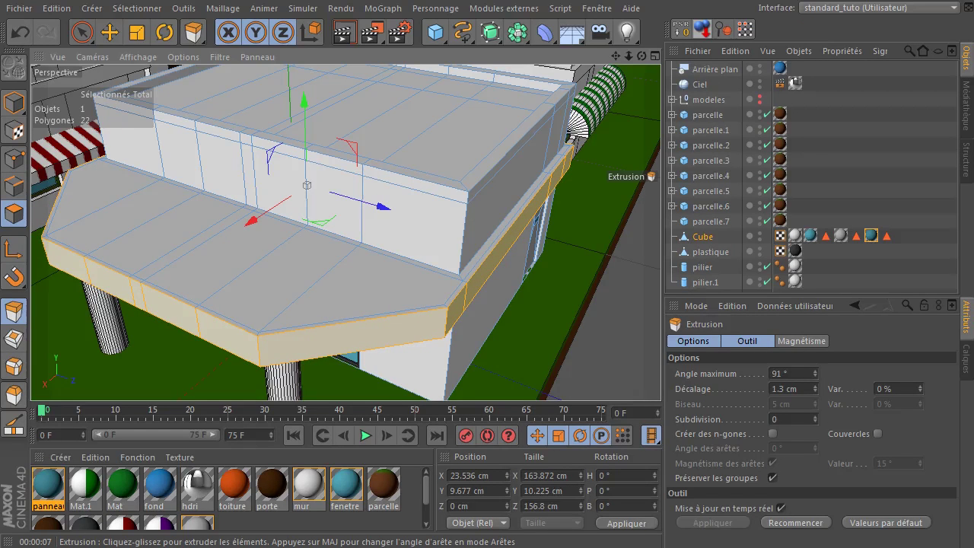
key("u")
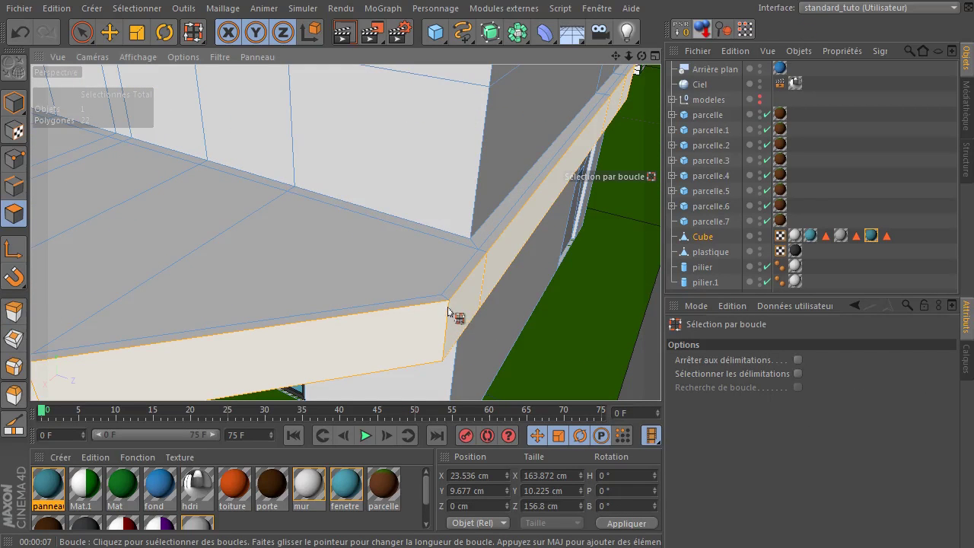
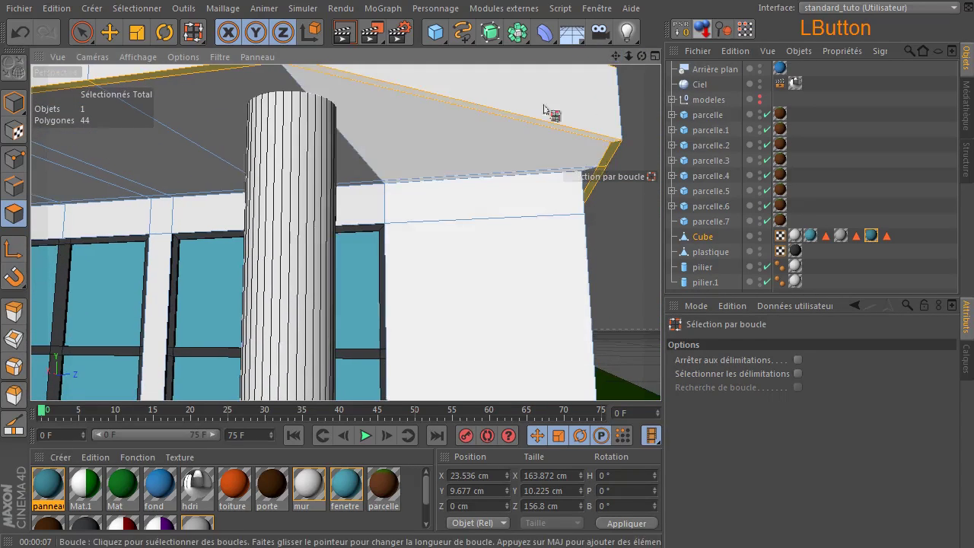
left_click(630, 60)
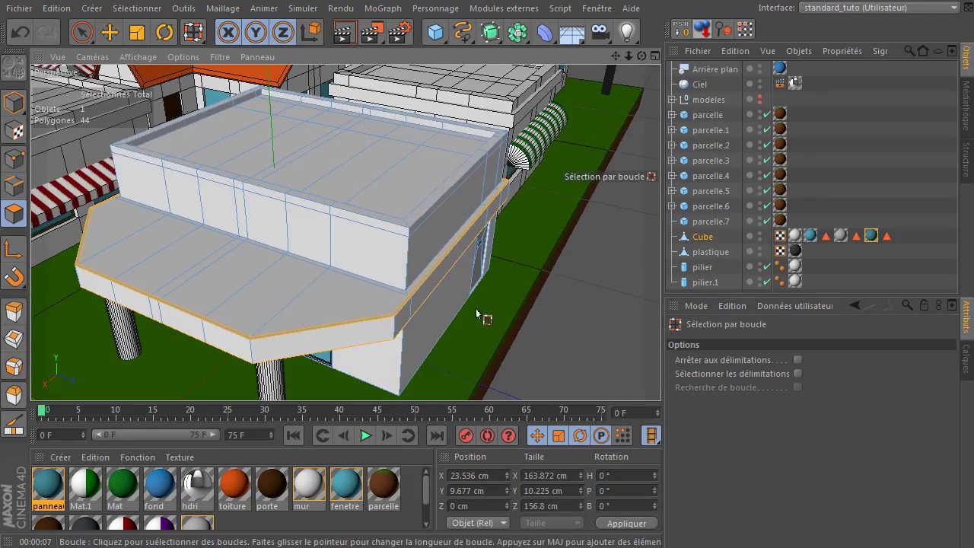
Extrude the selected rim faces outward by about 1.3 cm.
key("d")
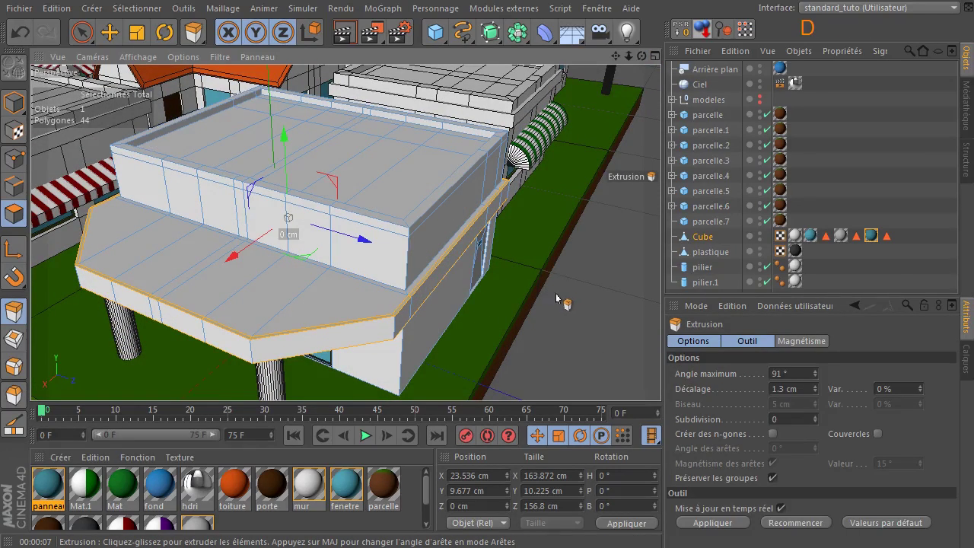
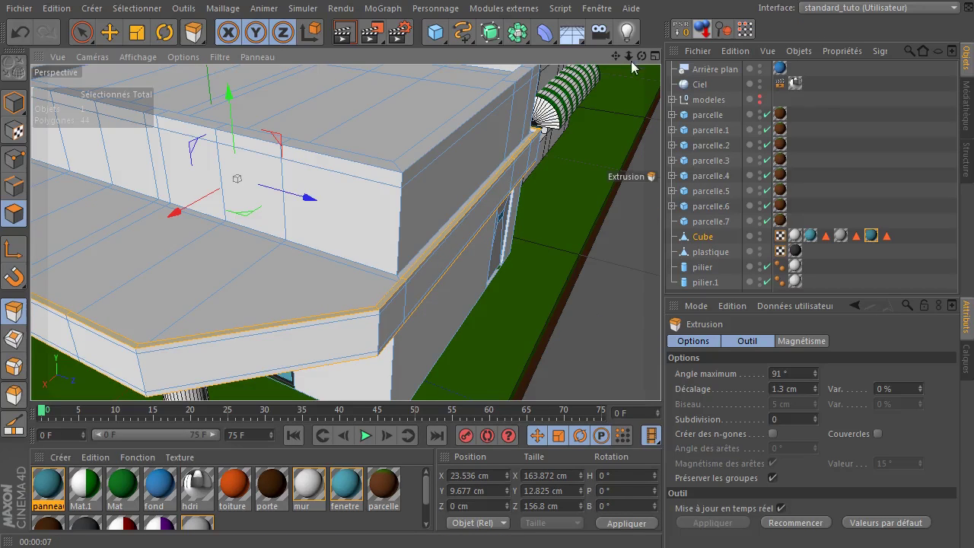
left_click(633, 65)
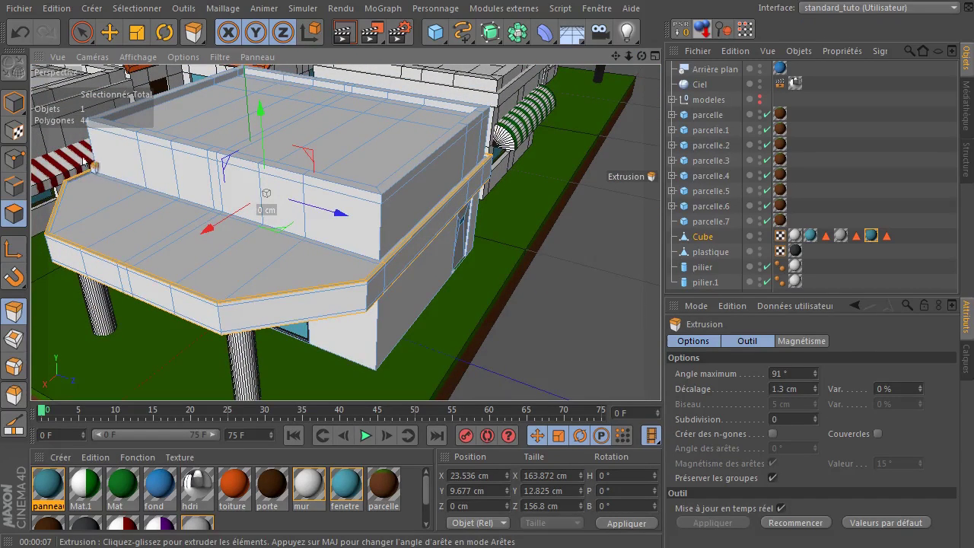
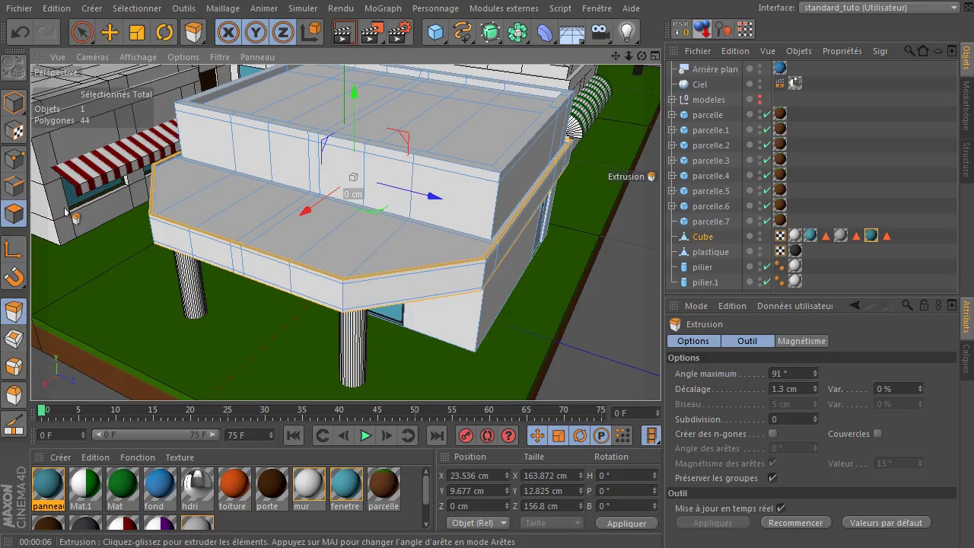
Switch back to face-loop selection for the cornice band around the overhang.
key("u")
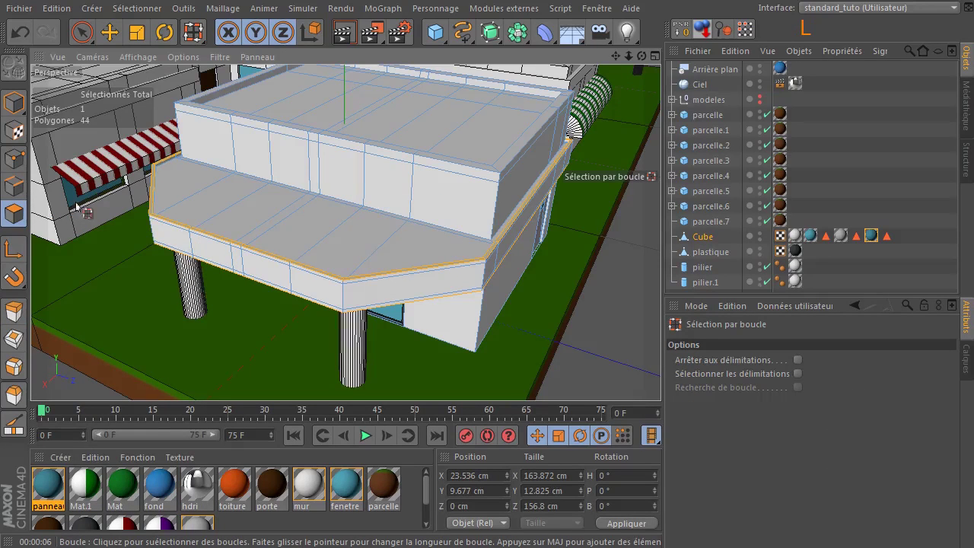
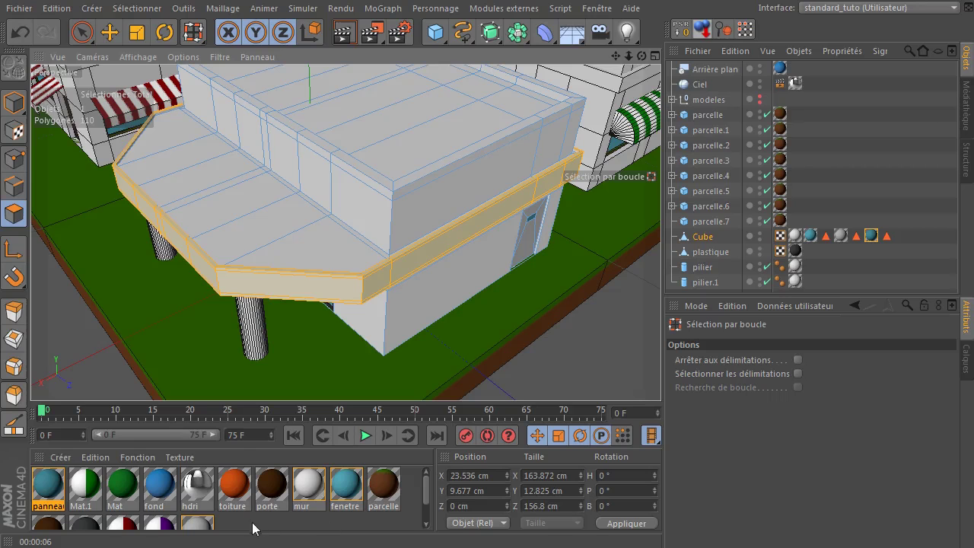
Create a new material and rename it cornichecinema.
left_click(253, 524)
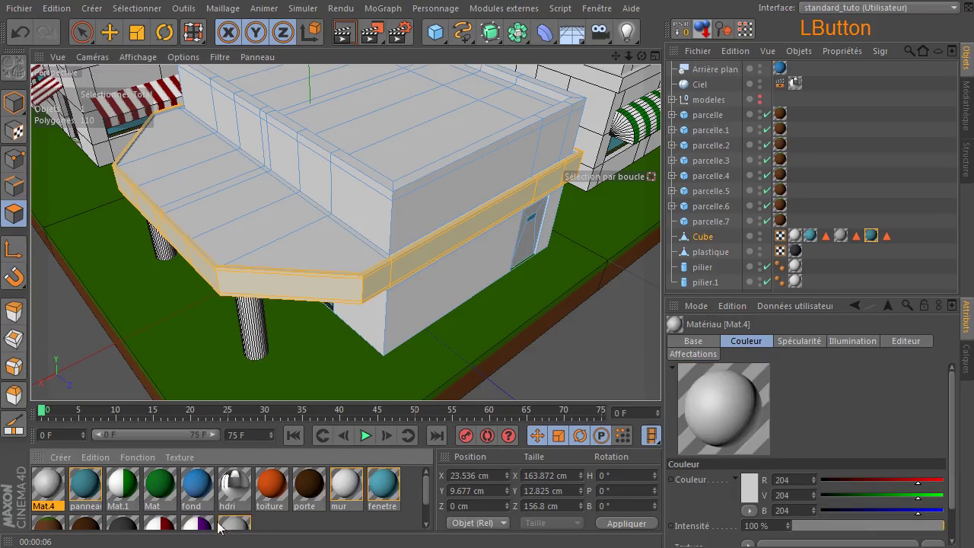
left_click(51, 510)
key("c")
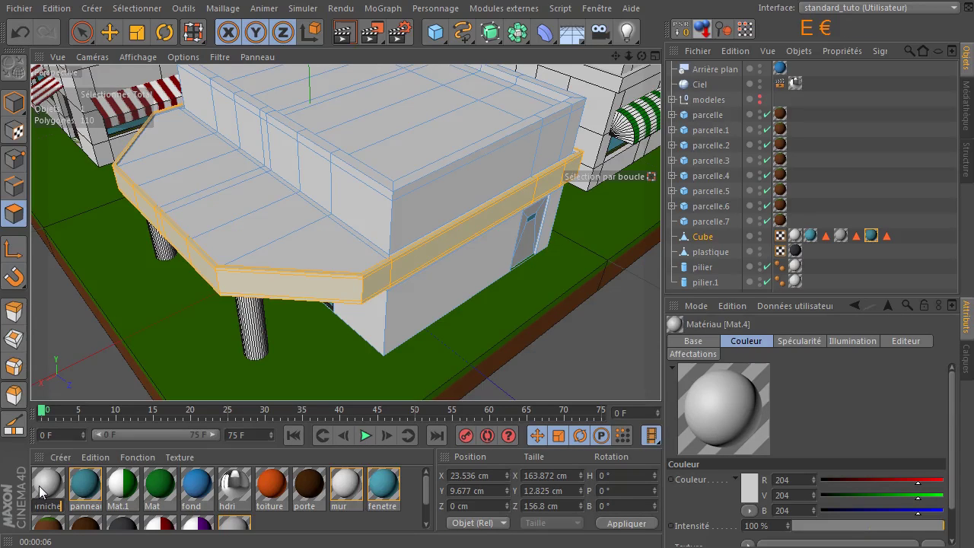
key("Return")
Give cornichecinema a dark red Couleur (R156 V0 B0) in the Material Editor.
left_click(41, 484)
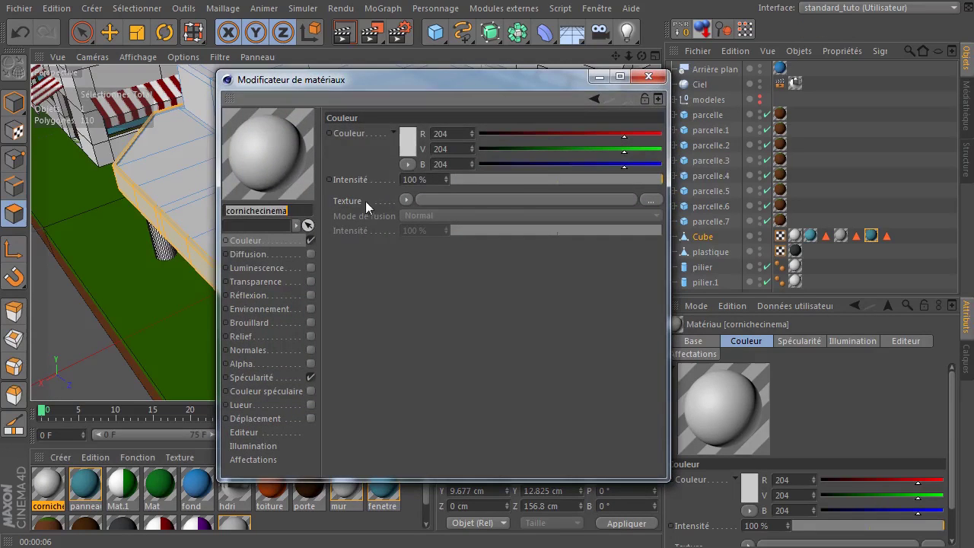
left_click(413, 141)
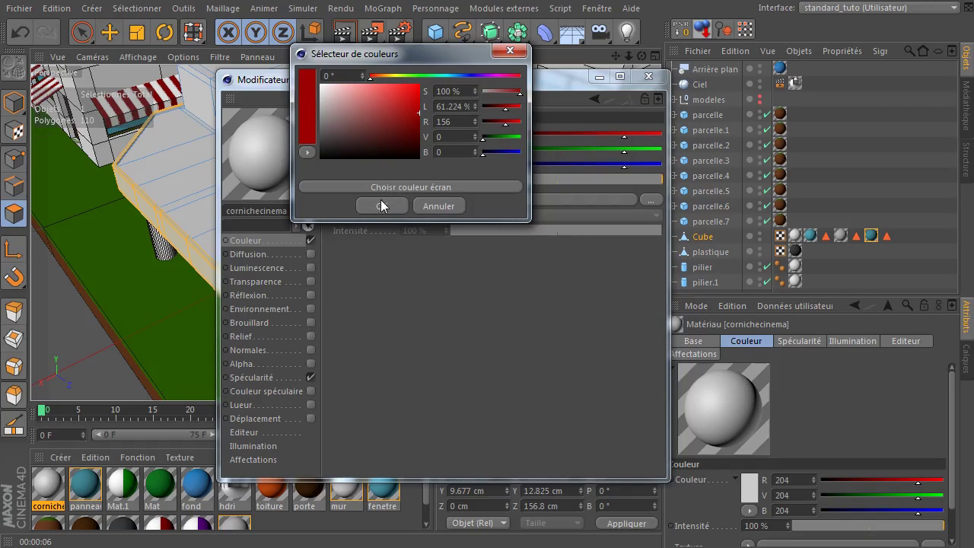
left_click(380, 213)
left_click(313, 385)
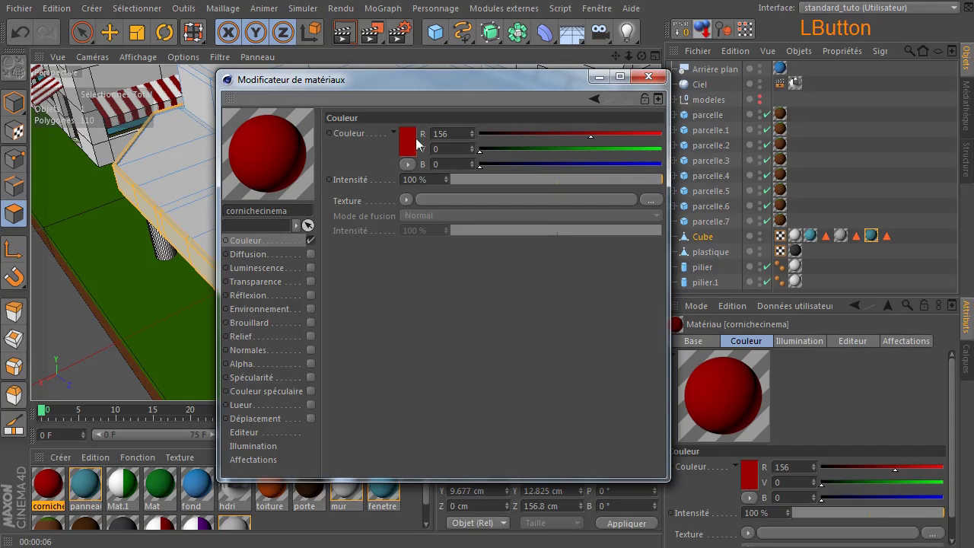
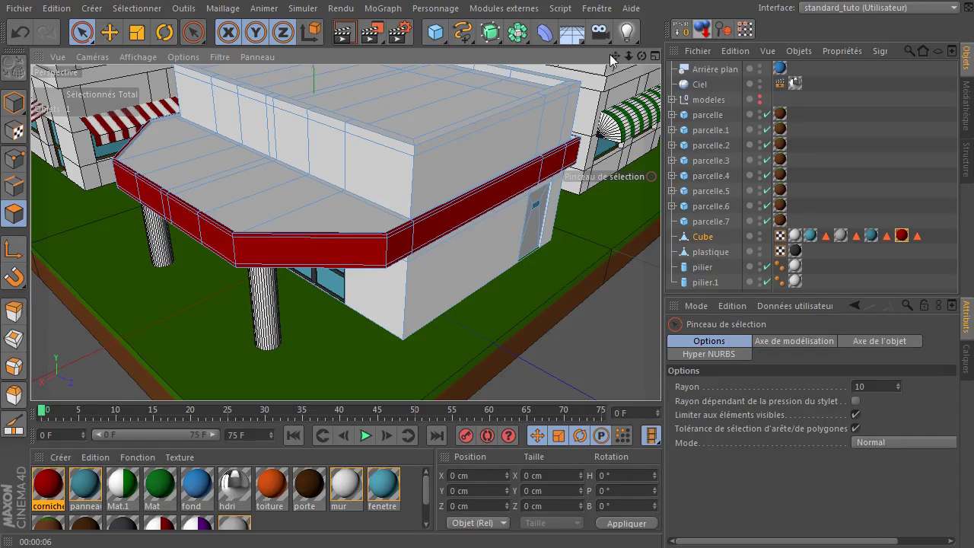
Add a Cube sized 10 × 50 × 80 cm and move it down onto the cinema roof as the sign panel.
left_click(616, 59)
left_click(445, 40)
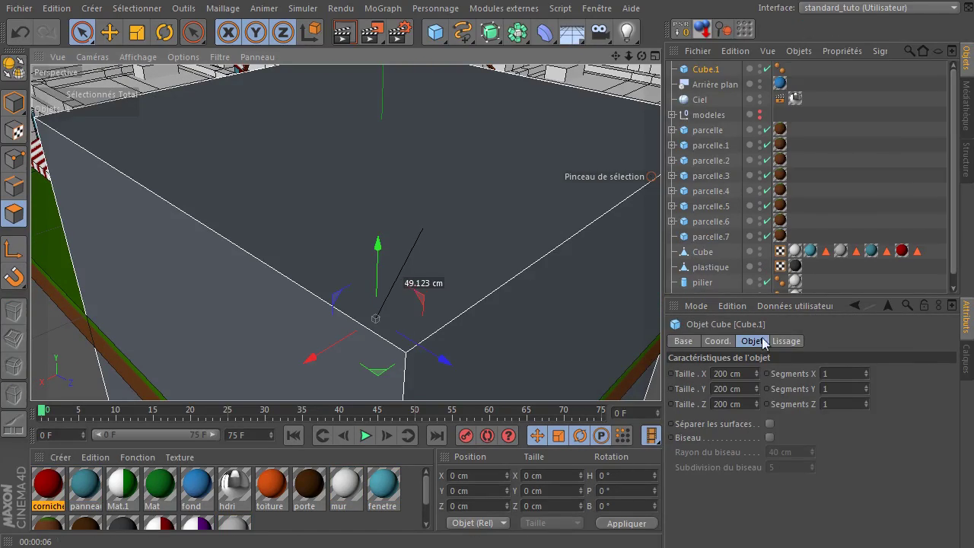
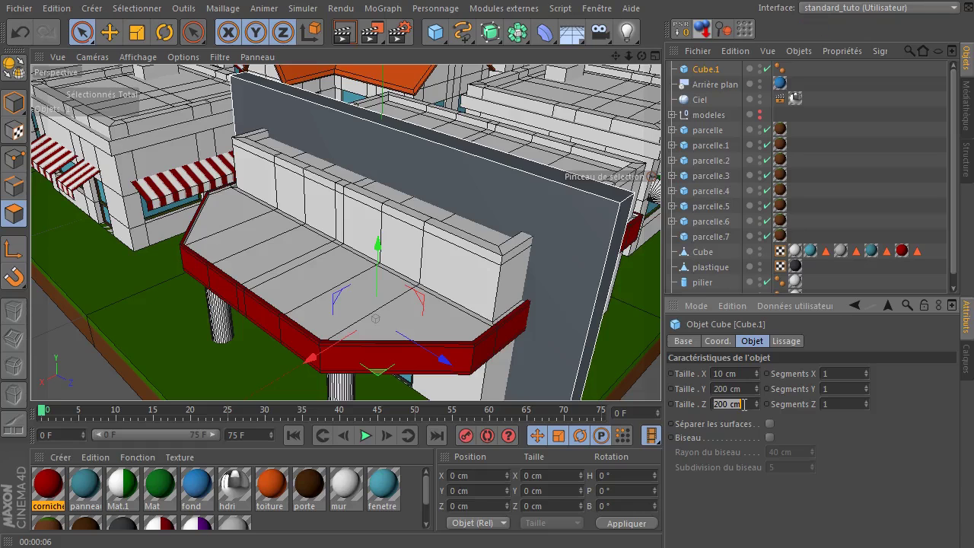
key("Return")
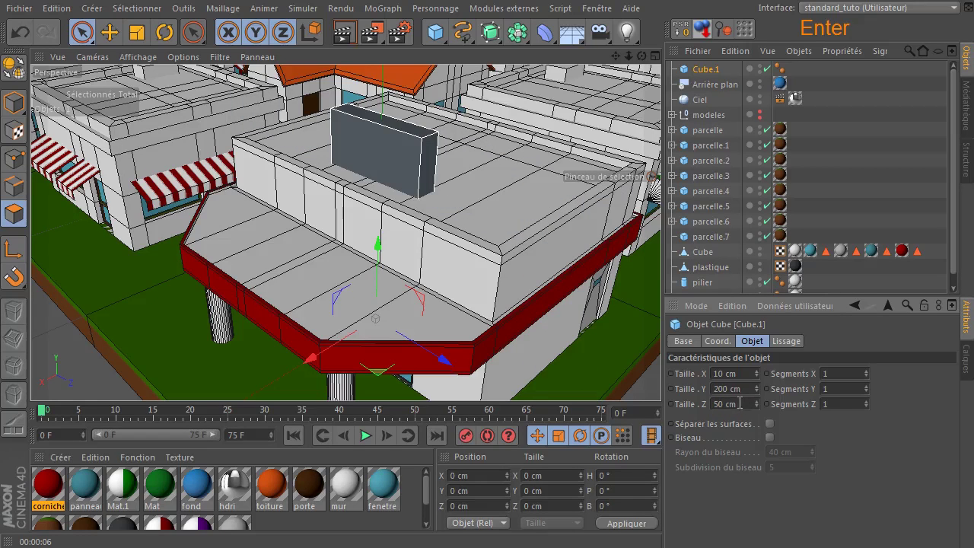
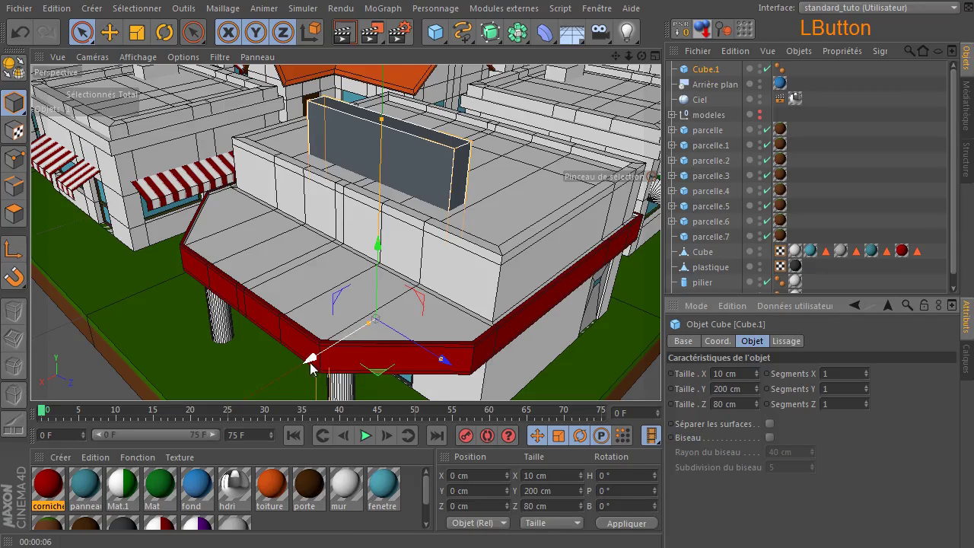
left_click(315, 368)
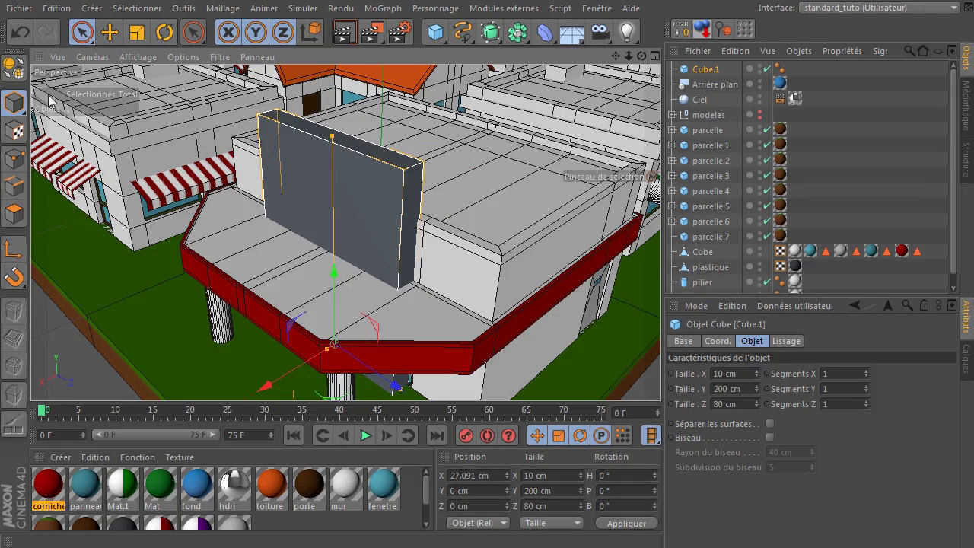
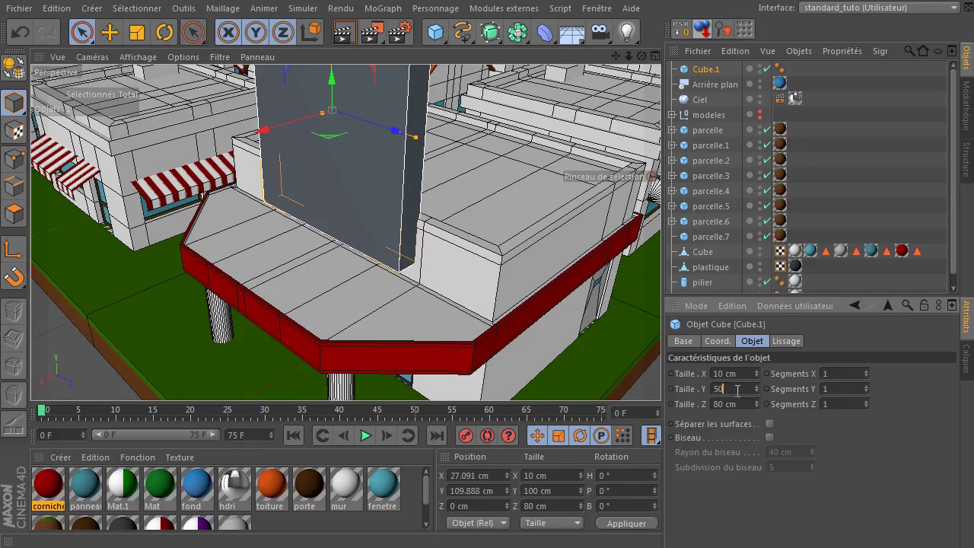
key("Return")
left_click(335, 86)
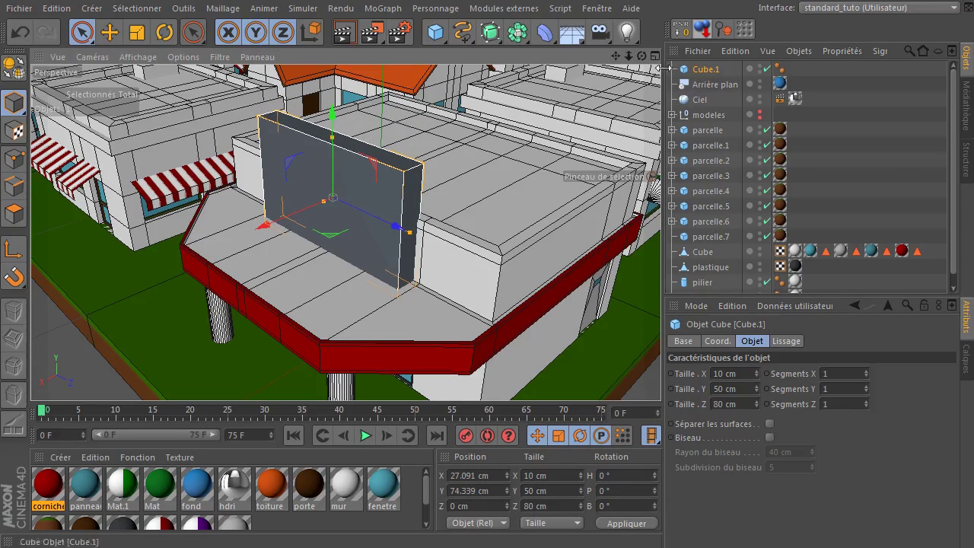
Check the panel's placement and set its segments to 3 along Z and 2 along Y.
left_click(648, 65)
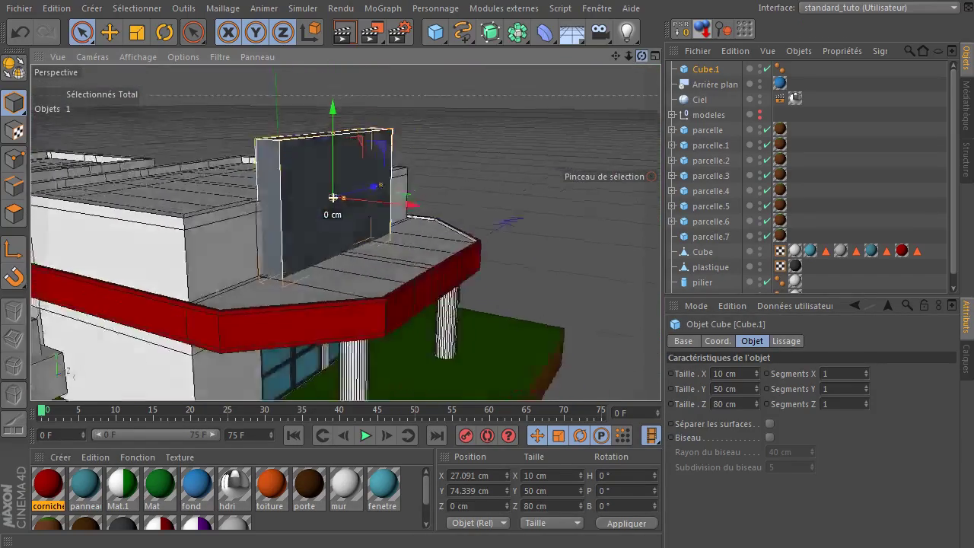
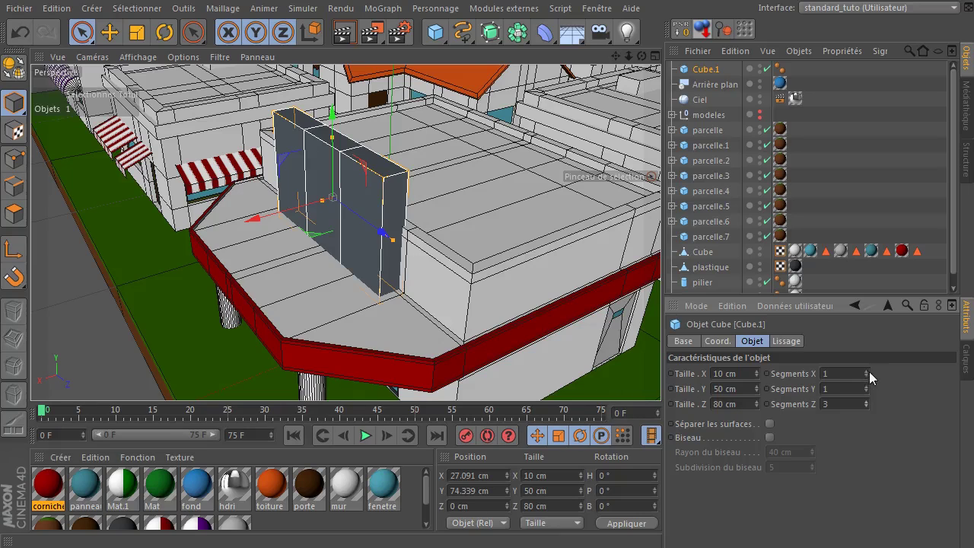
left_click(871, 390)
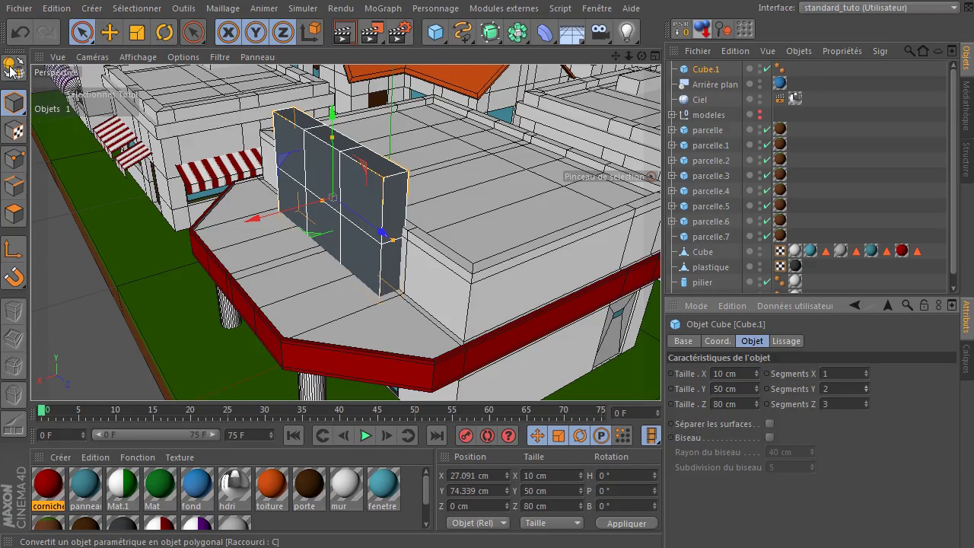
Make Cube.1 editable and rename the polygon object enseign.
left_click(14, 71)
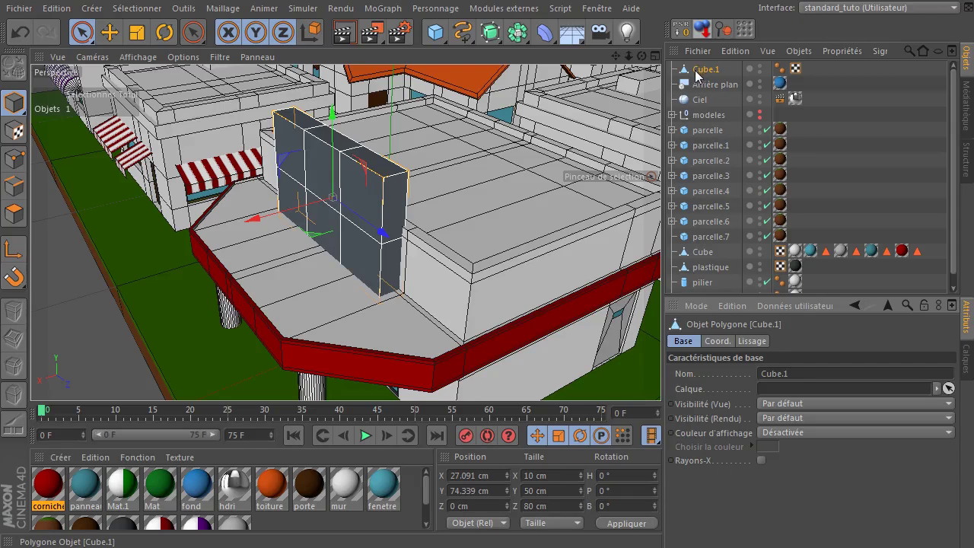
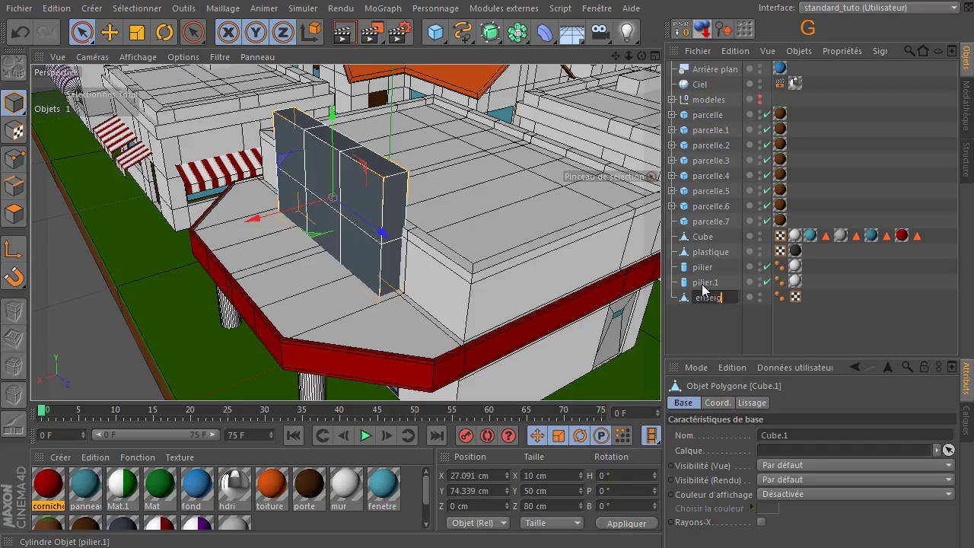
key("Return")
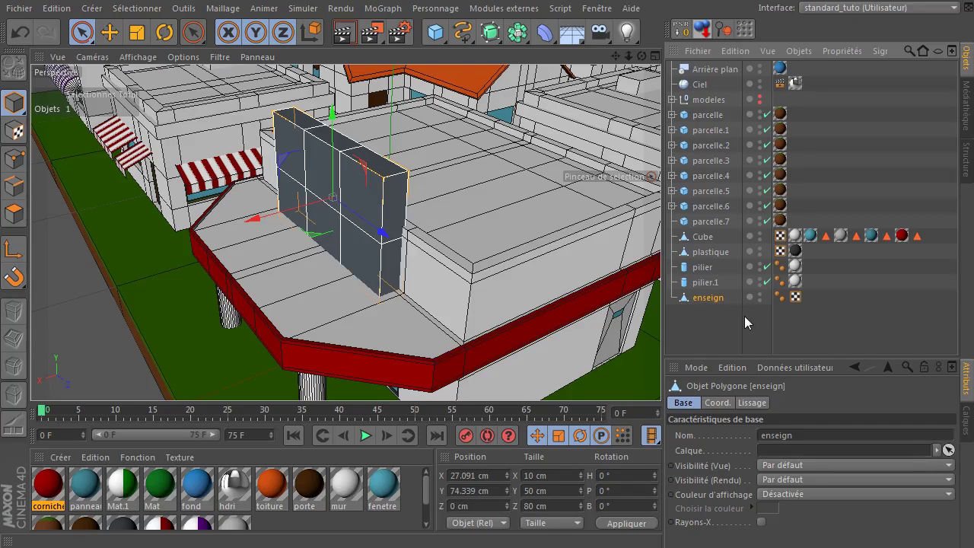
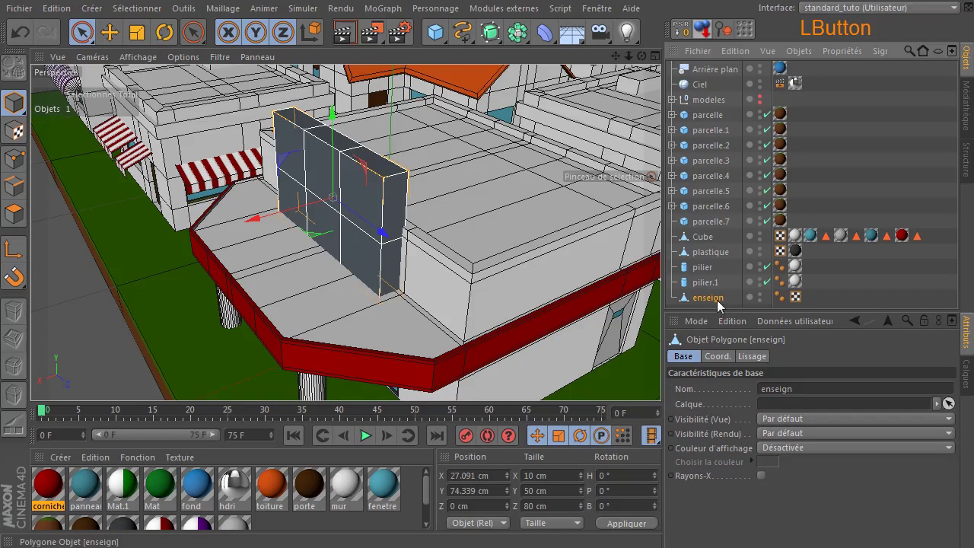
left_click(720, 303)
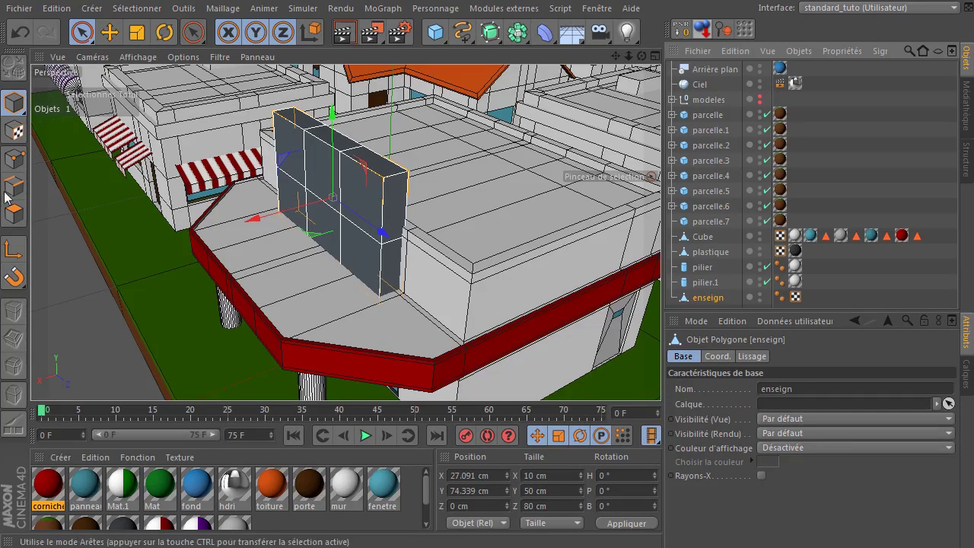
In edge mode, loop-select the two vertical edge loops of the enseign block.
left_click(19, 190)
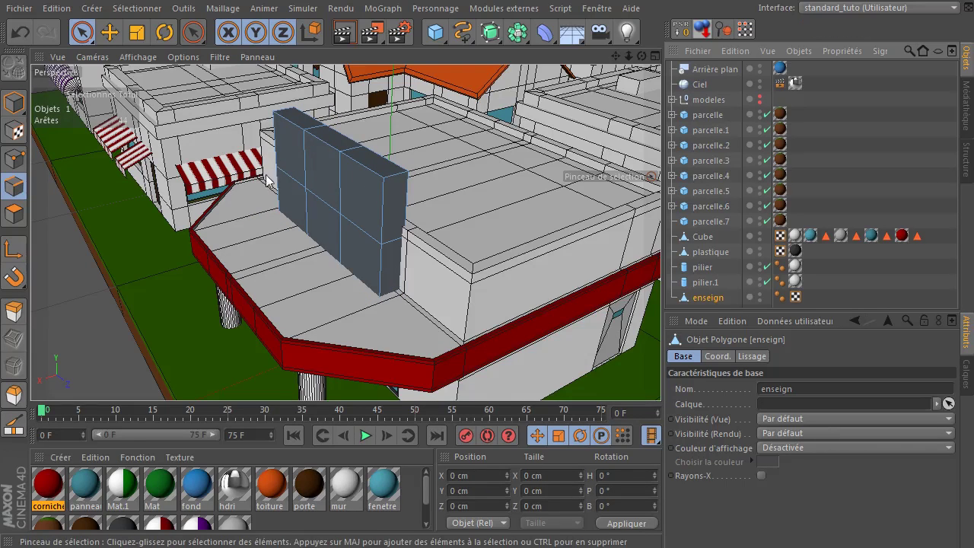
key("u")
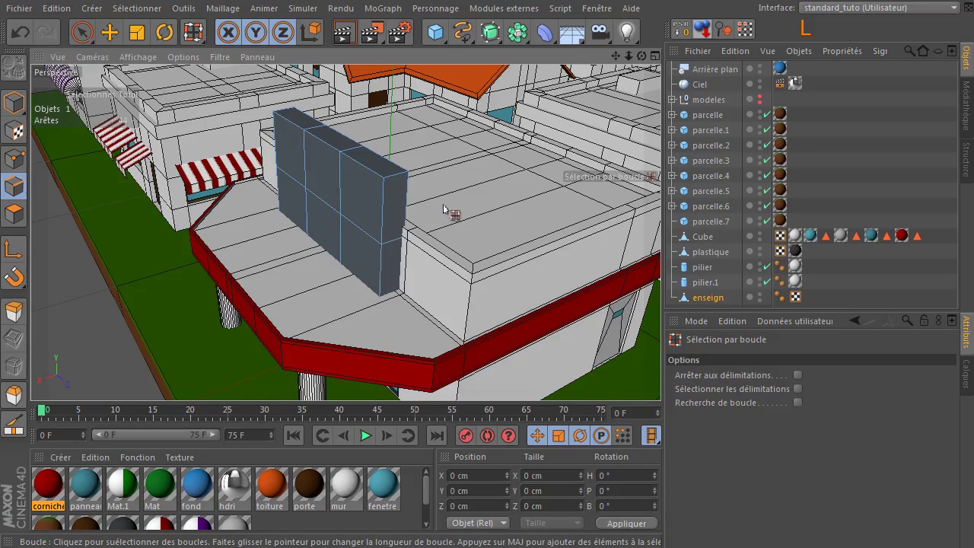
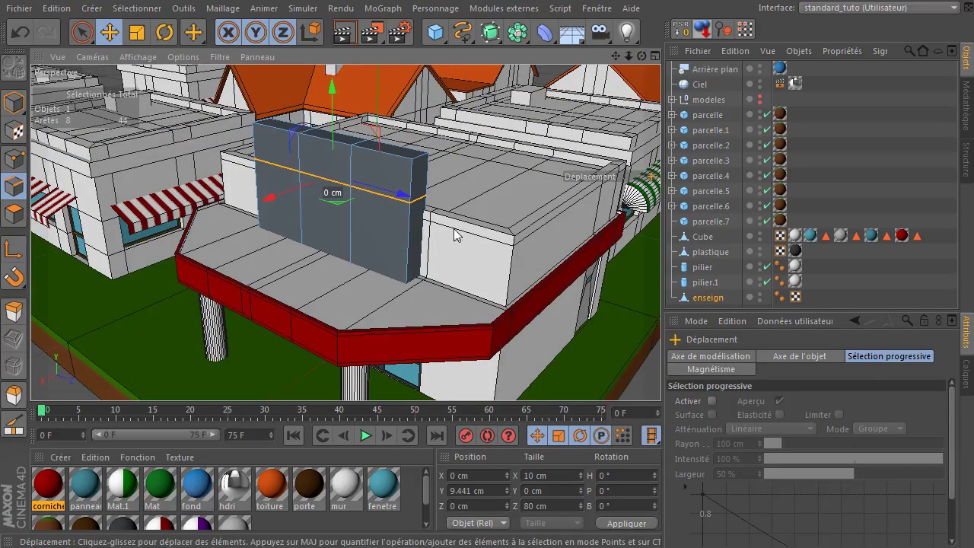
key("u")
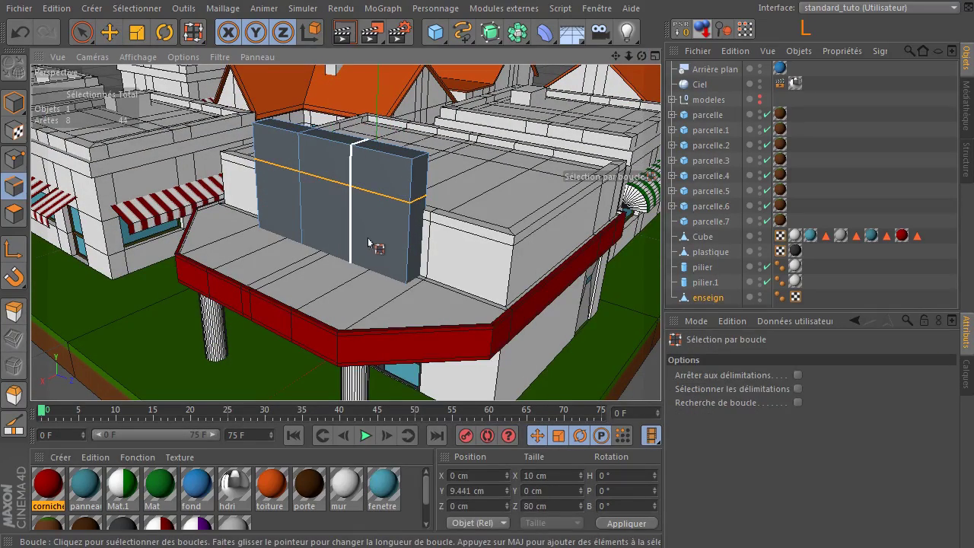
left_click(357, 245)
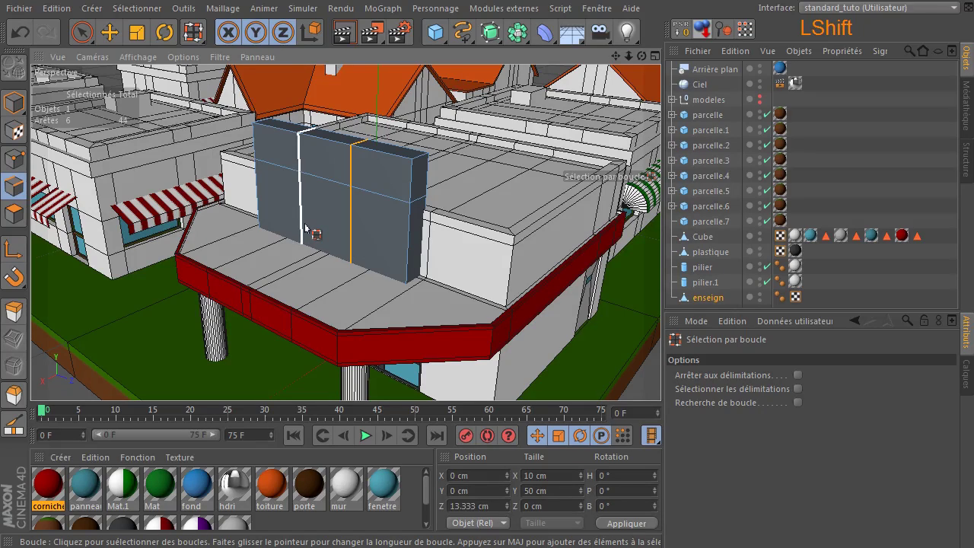
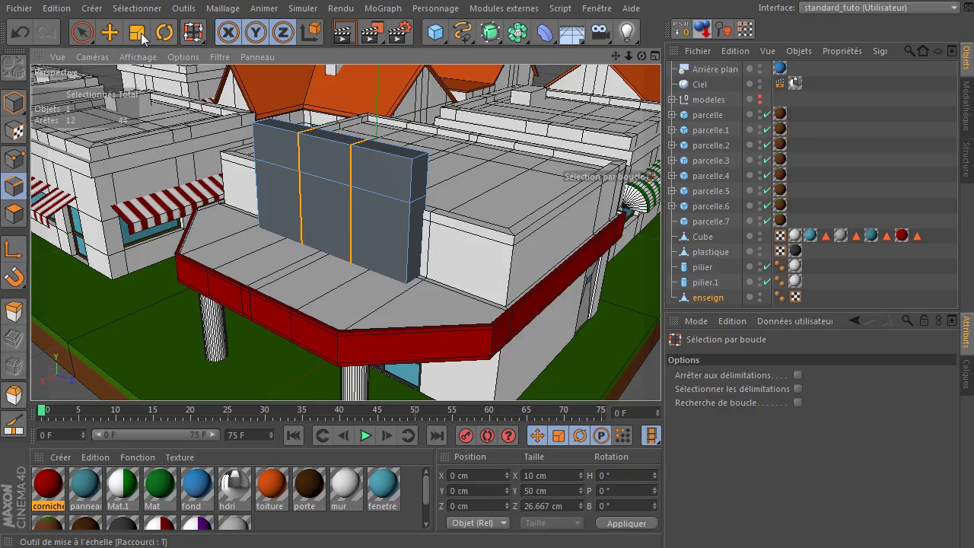
Scale the edge loops apart along X, leaving narrow strips at each side of the sign.
left_click(145, 39)
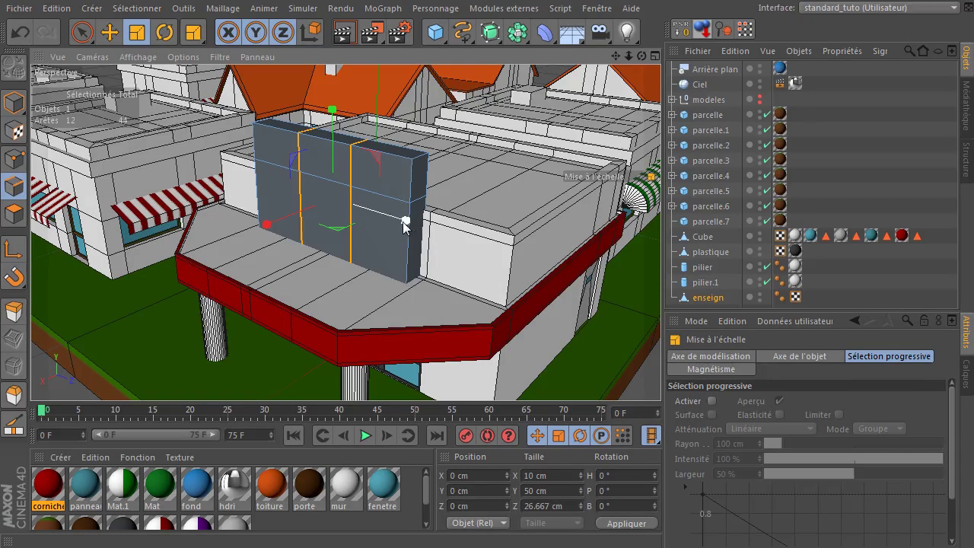
left_click(412, 225)
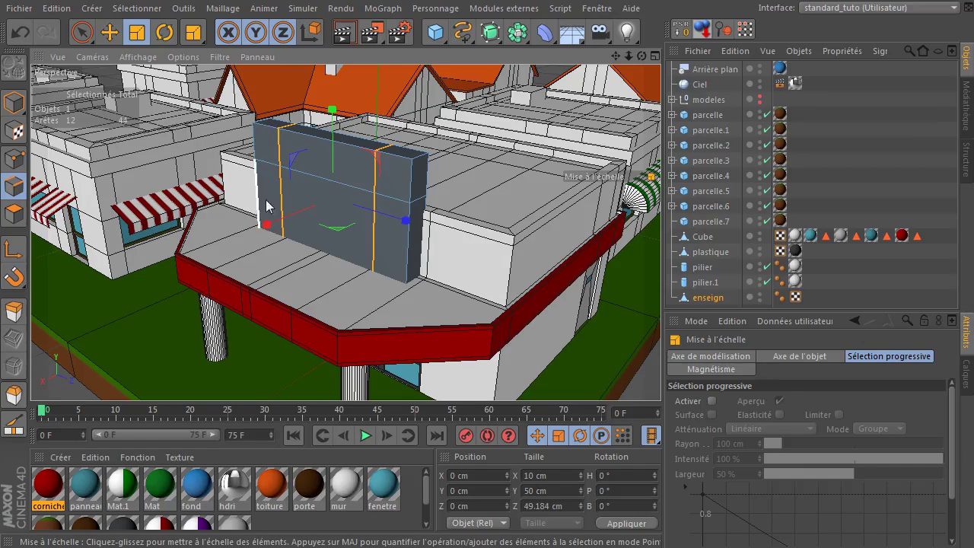
left_click(16, 220)
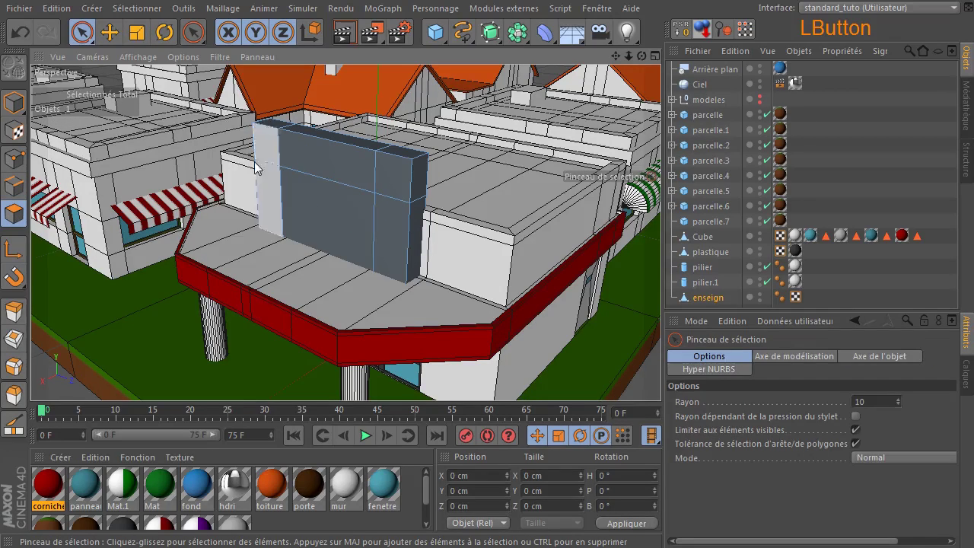
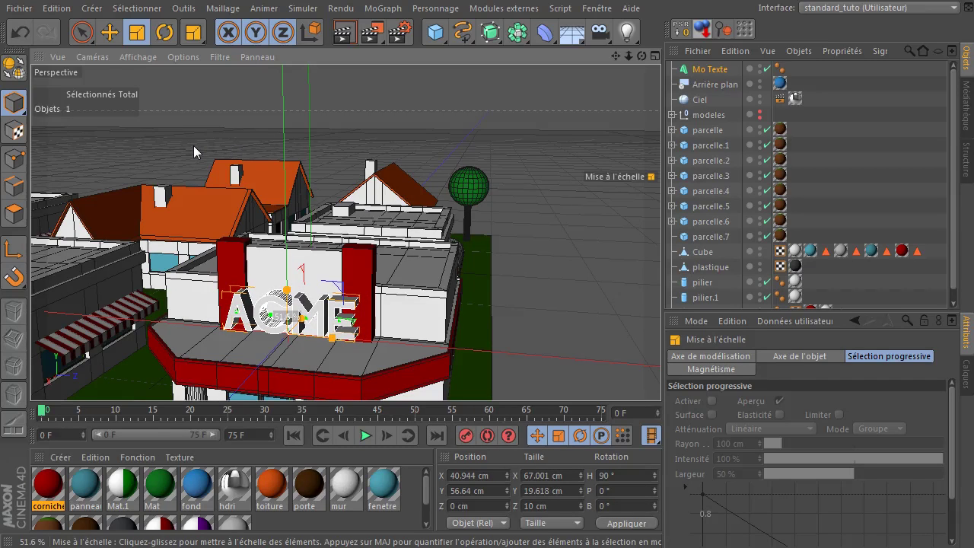
Raise the ACME MoText on Y and drop the cornichecinema material onto it.
left_click(386, 188)
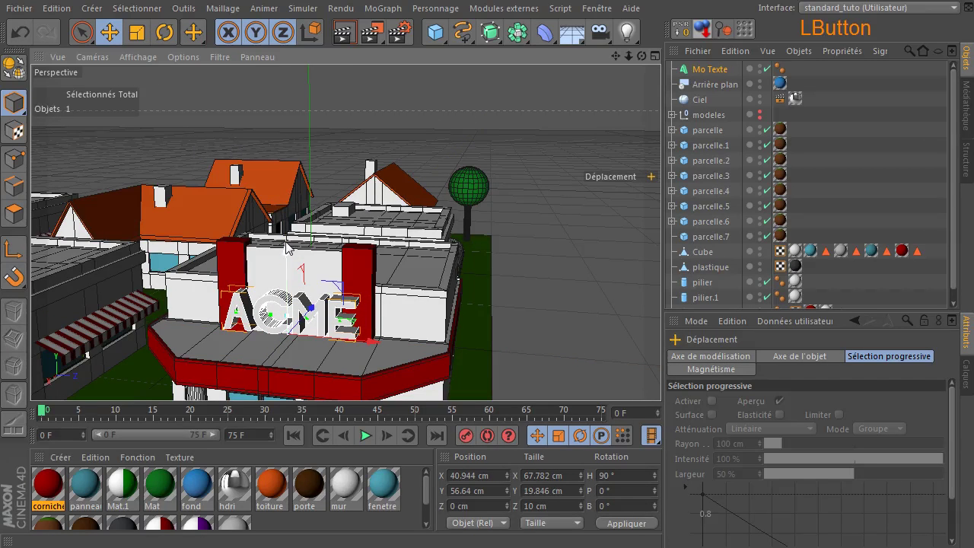
left_click(386, 188)
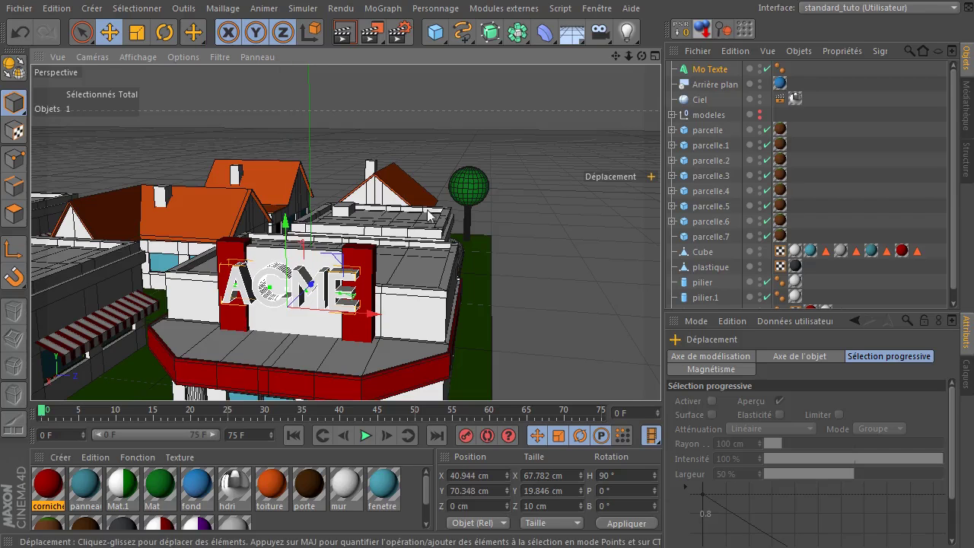
left_click(385, 188)
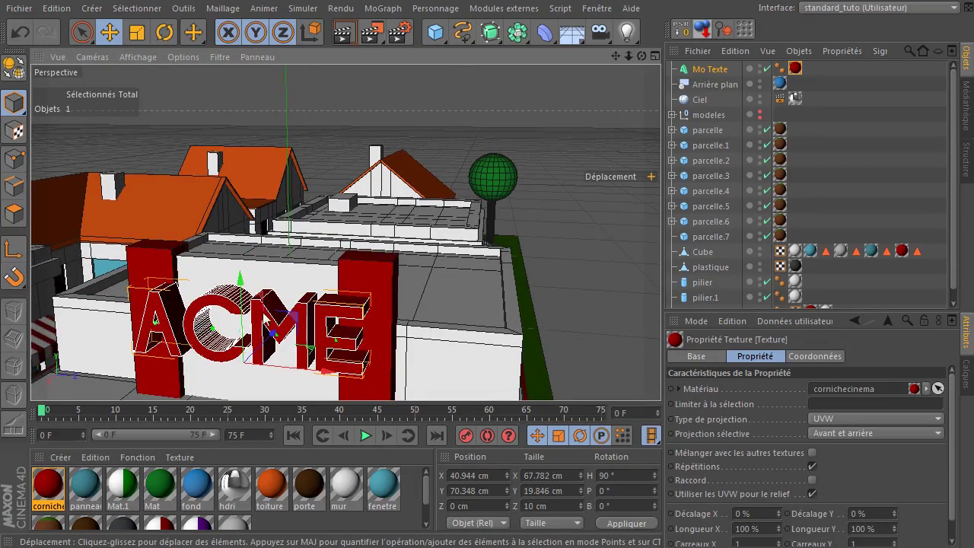
left_click(396, 171)
left_click(717, 70)
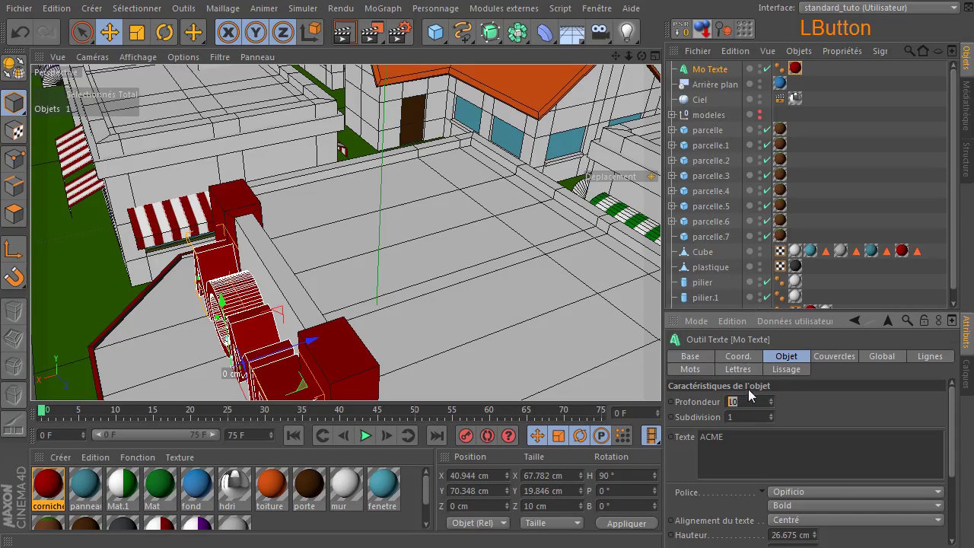
Set the MoText Depth to 5 and push the letters along X flush against the white panel.
key("Return")
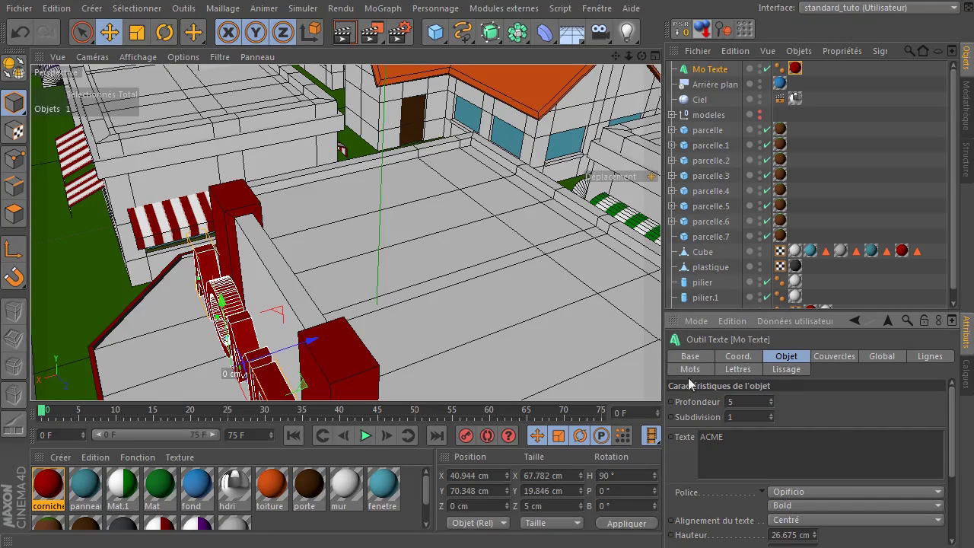
left_click(321, 343)
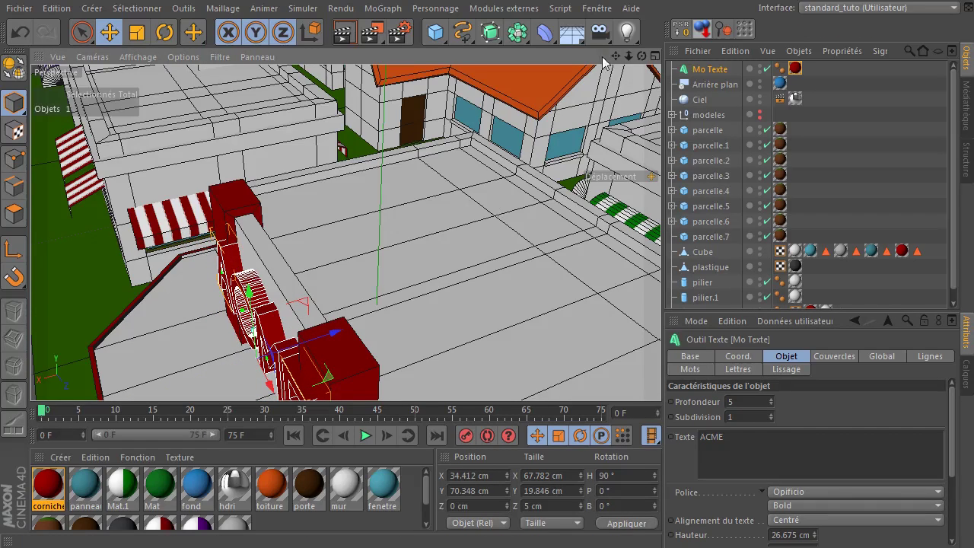
left_click(624, 61)
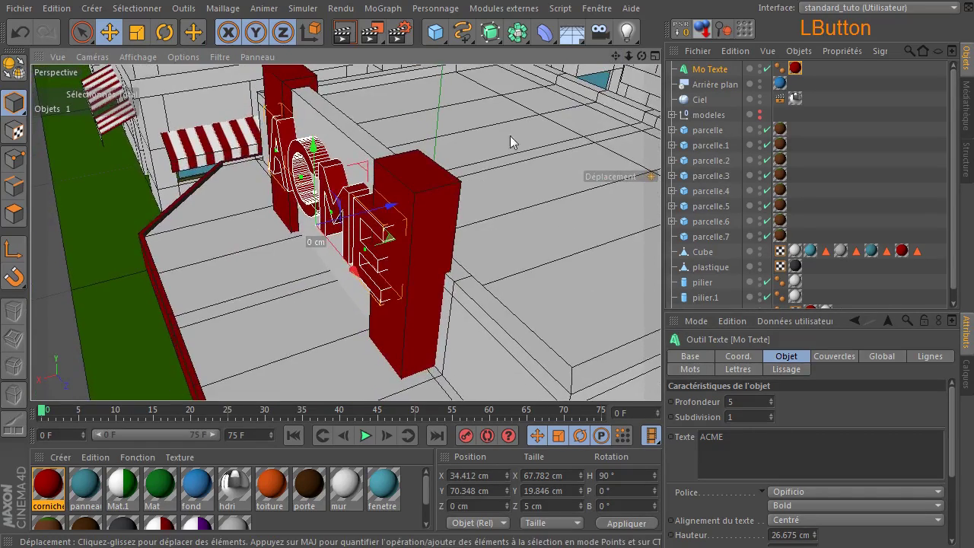
left_click(395, 211)
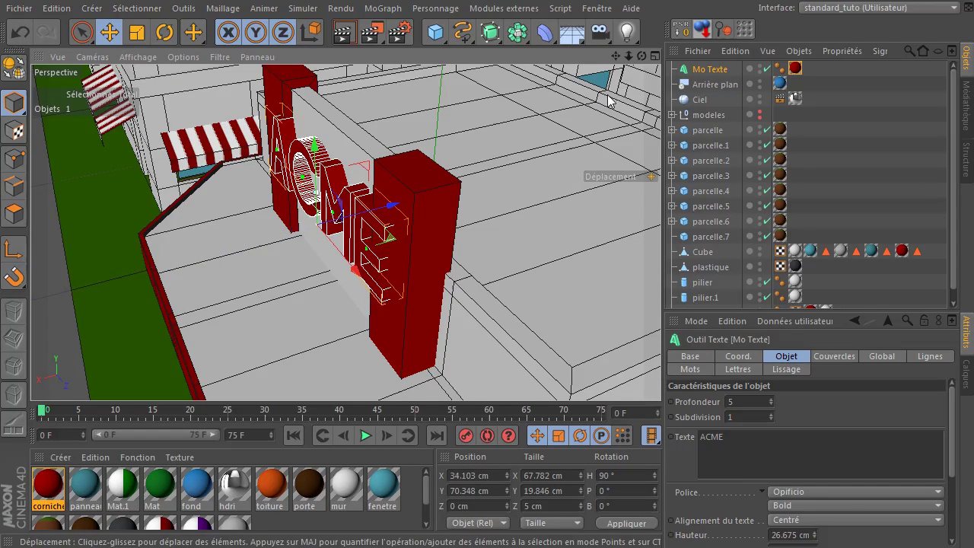
left_click(638, 66)
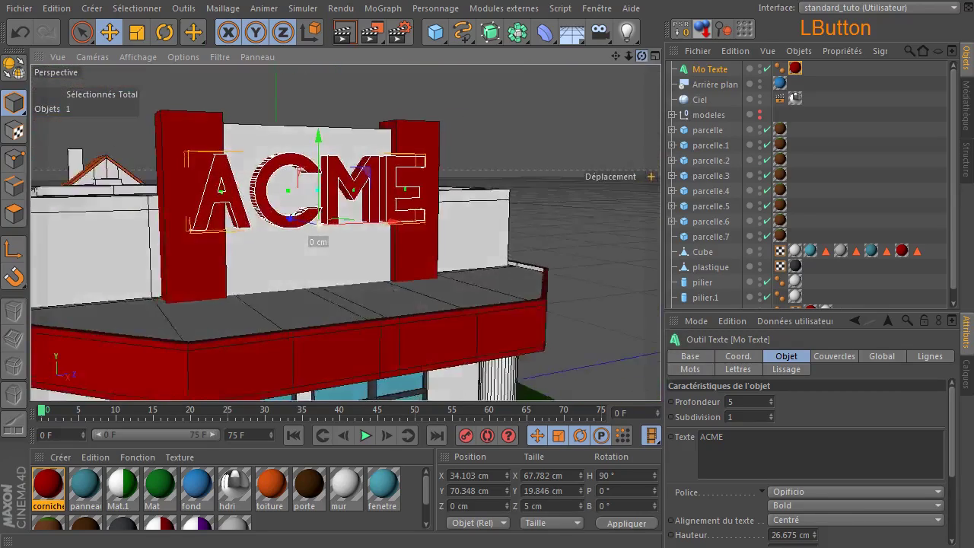
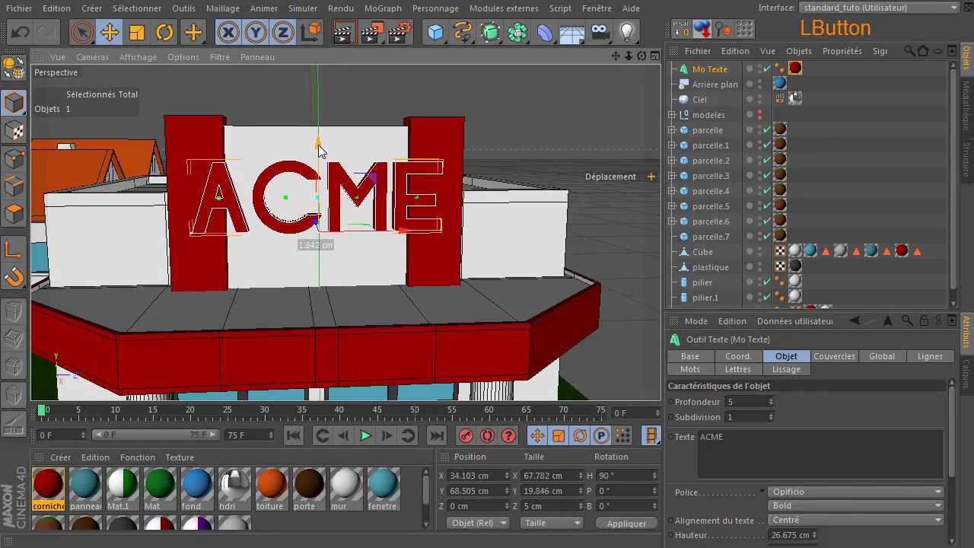
Lower the ACME text a little, try other fonts, and settle back on Opificio.
left_click(696, 73)
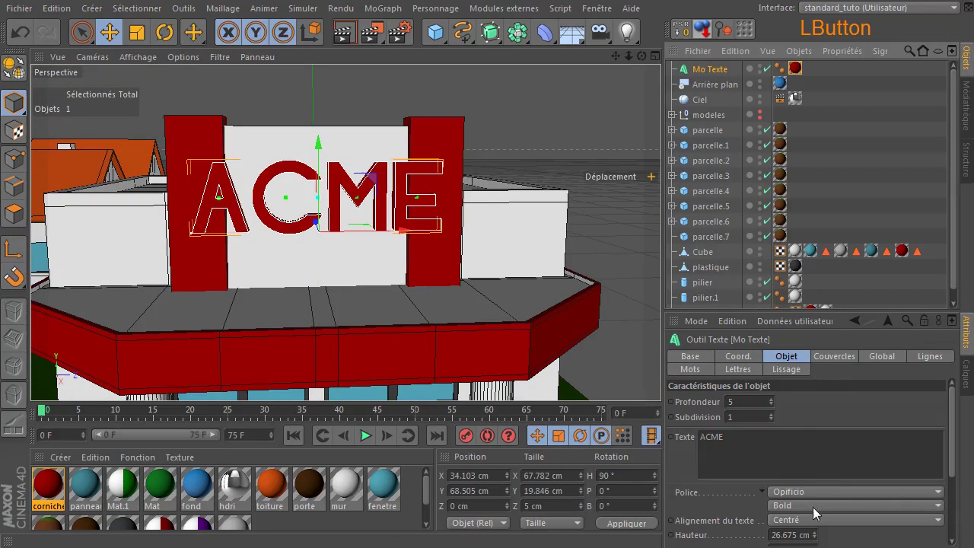
left_click(828, 495)
left_click(829, 460)
left_click(807, 500)
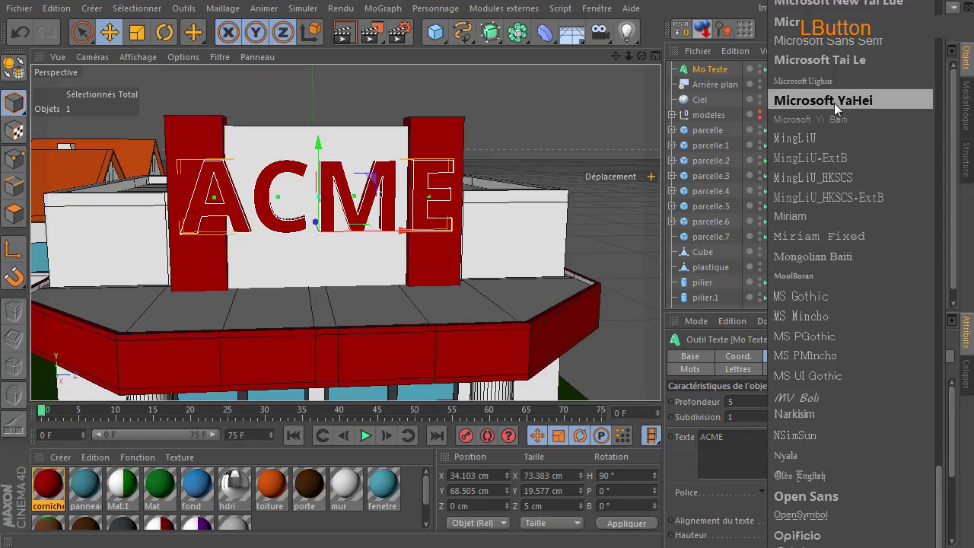
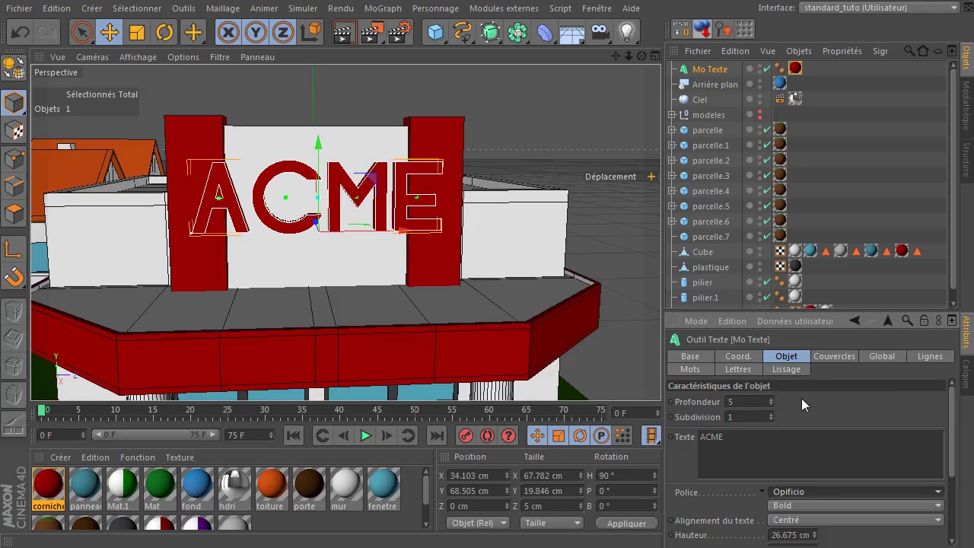
left_click(558, 112)
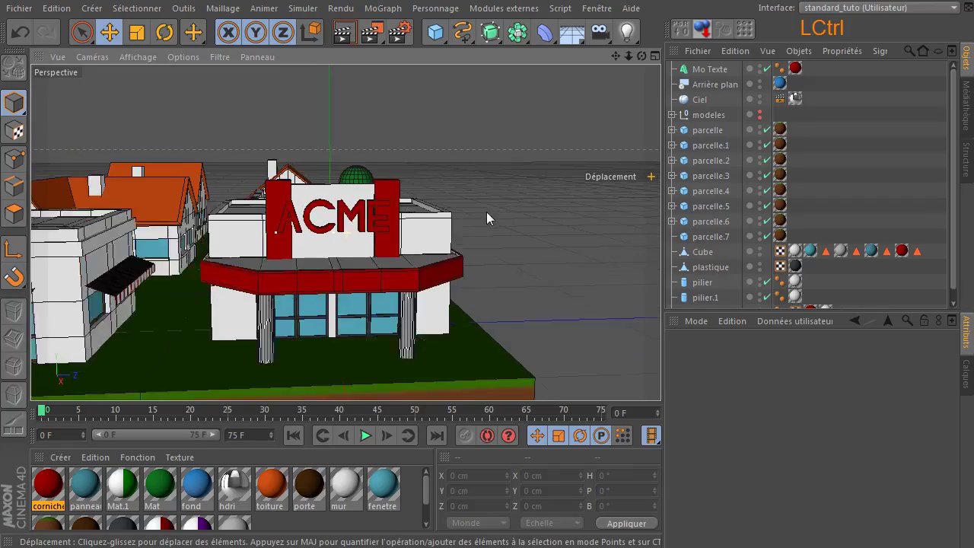